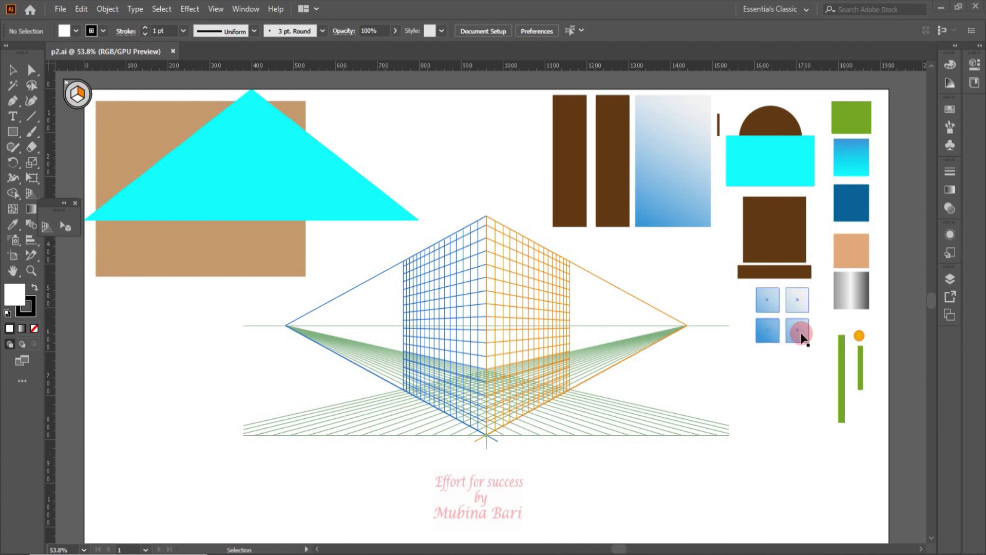
# Step: Show the perspective grid with its adjustment handles via the Object commands
pyautogui.click(109, 14)
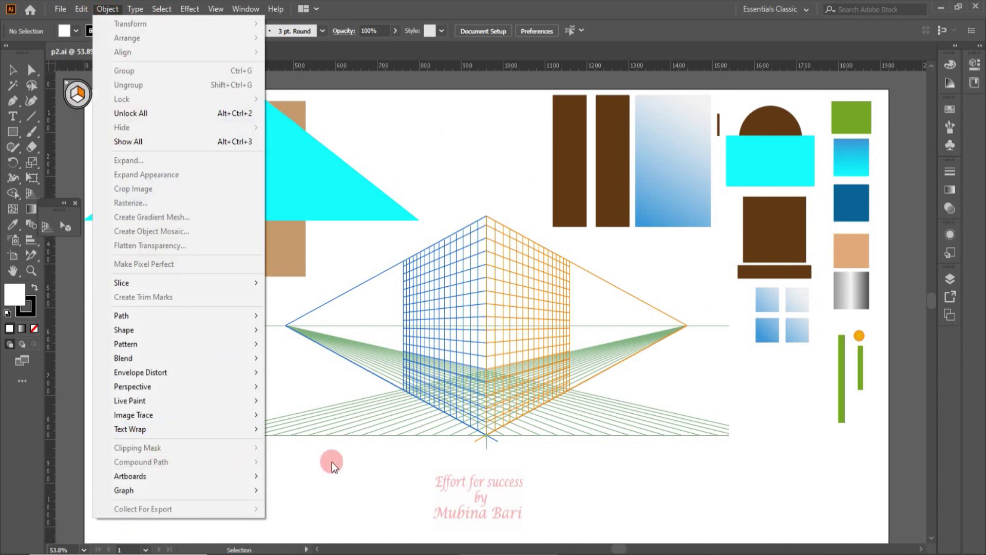
pyautogui.click(337, 468)
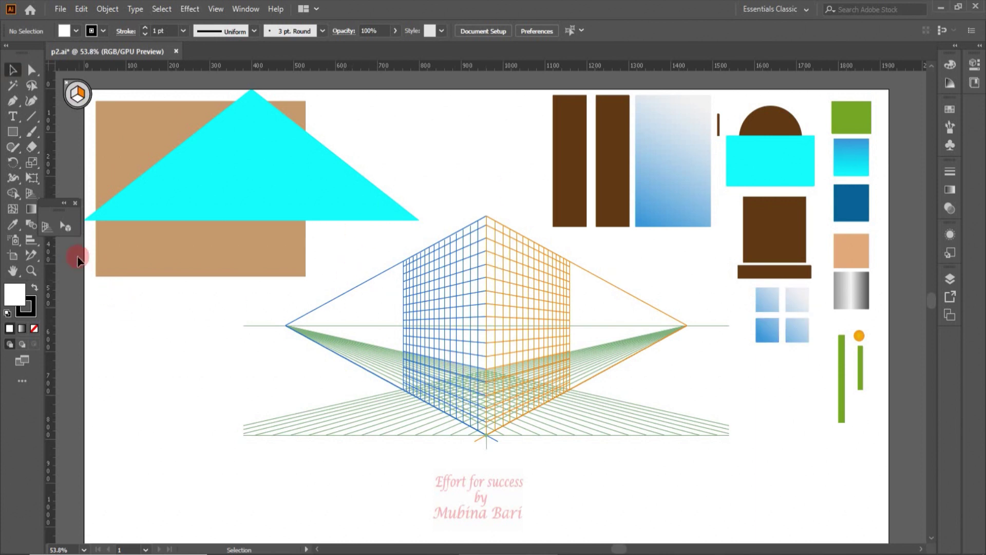
pyautogui.click(49, 233)
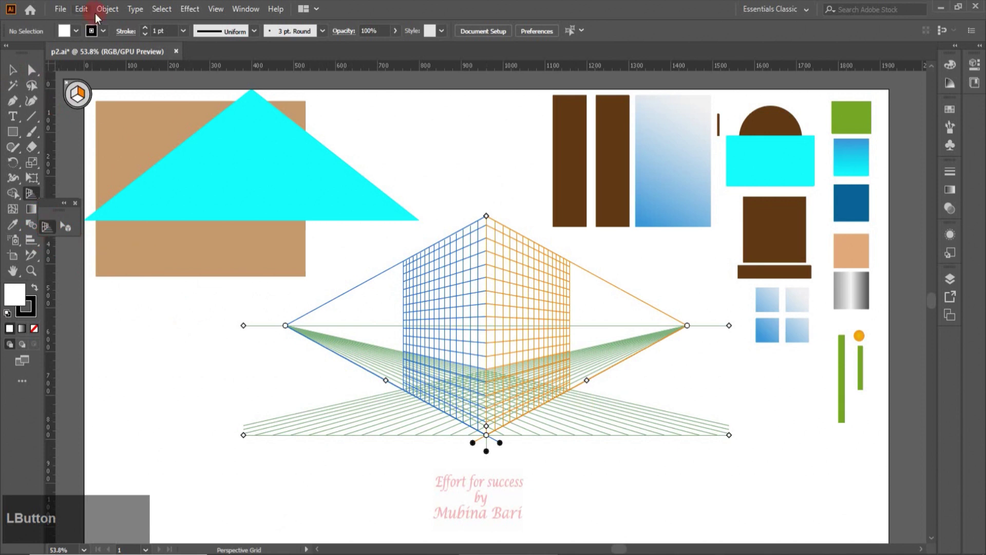
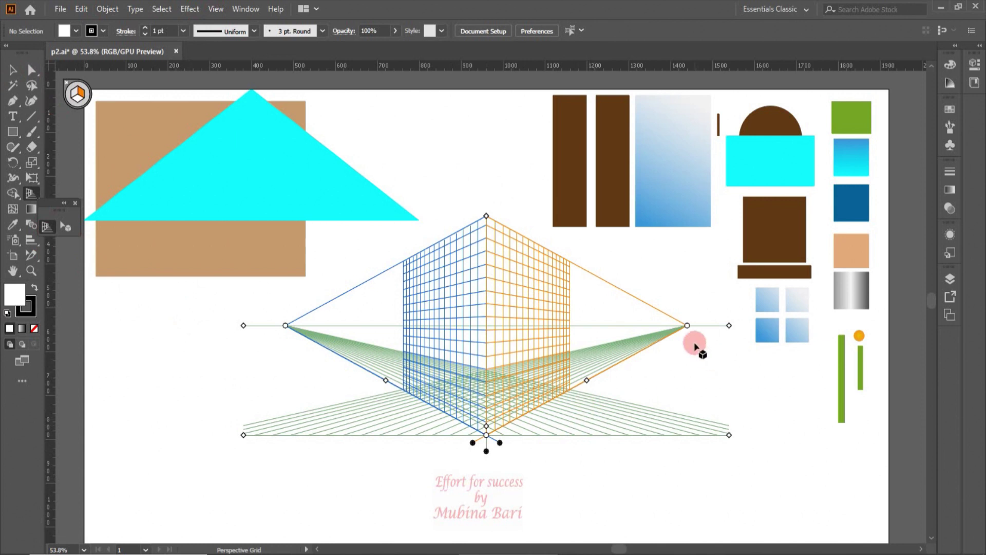
# Step: Widen the grid's ground plane and lower its height, then zoom toward the door pieces
pyautogui.click(694, 331)
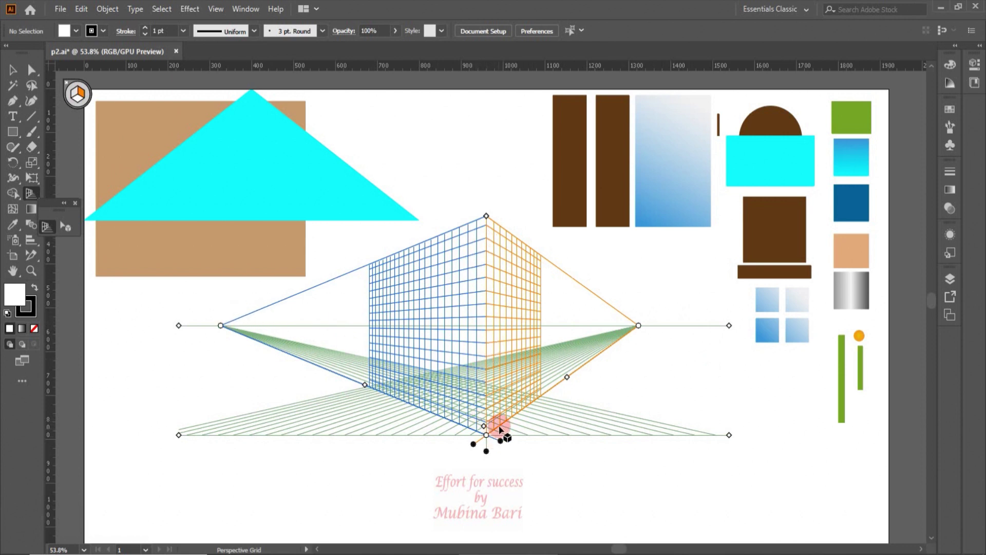
pyautogui.click(491, 222)
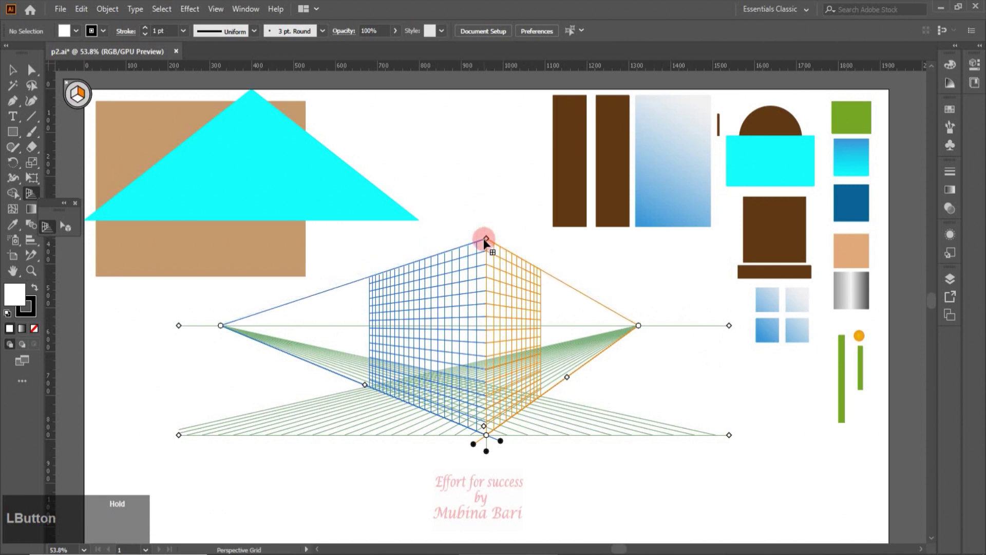
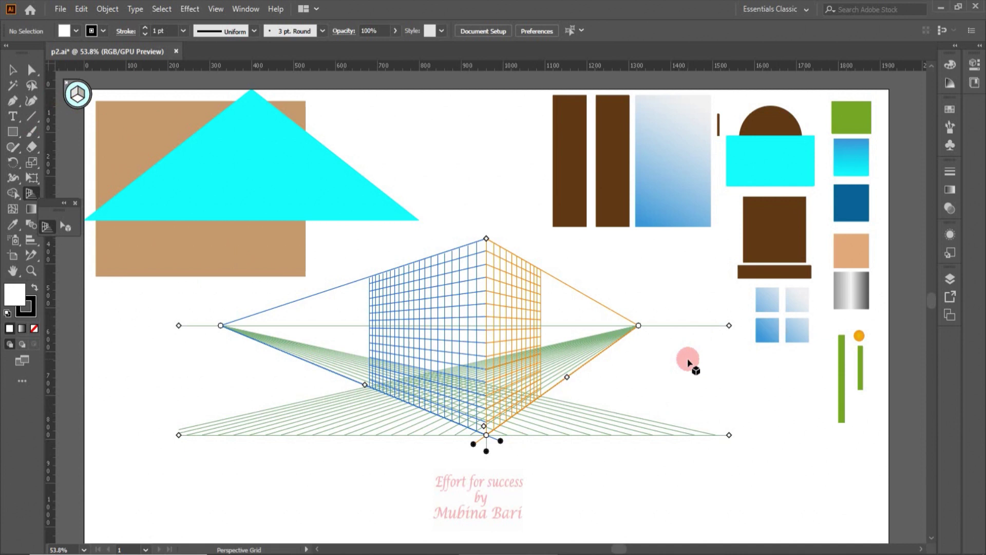
pyautogui.click(626, 295)
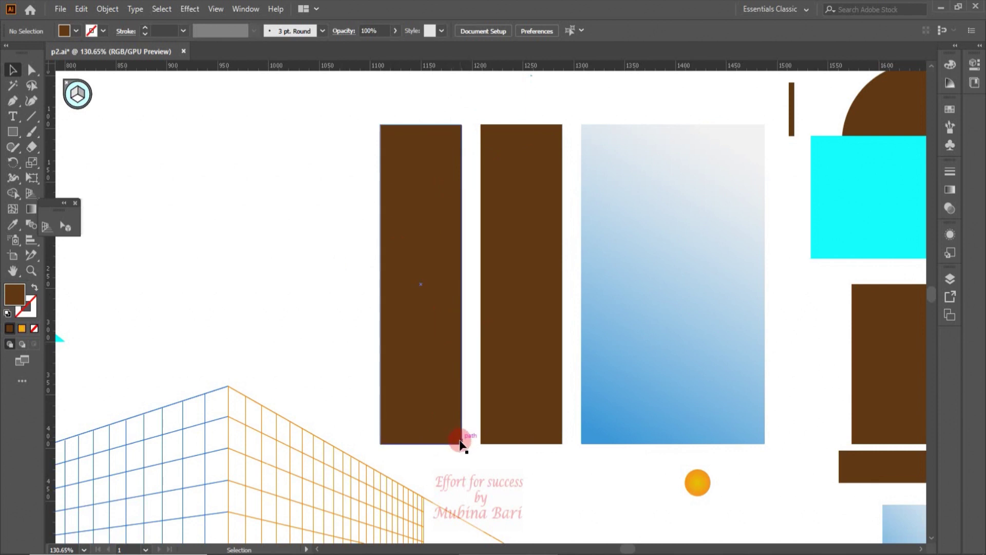
# Step: Perspective-distort both brown door panels so their inner edges taper like open doors
pyautogui.click(33, 69)
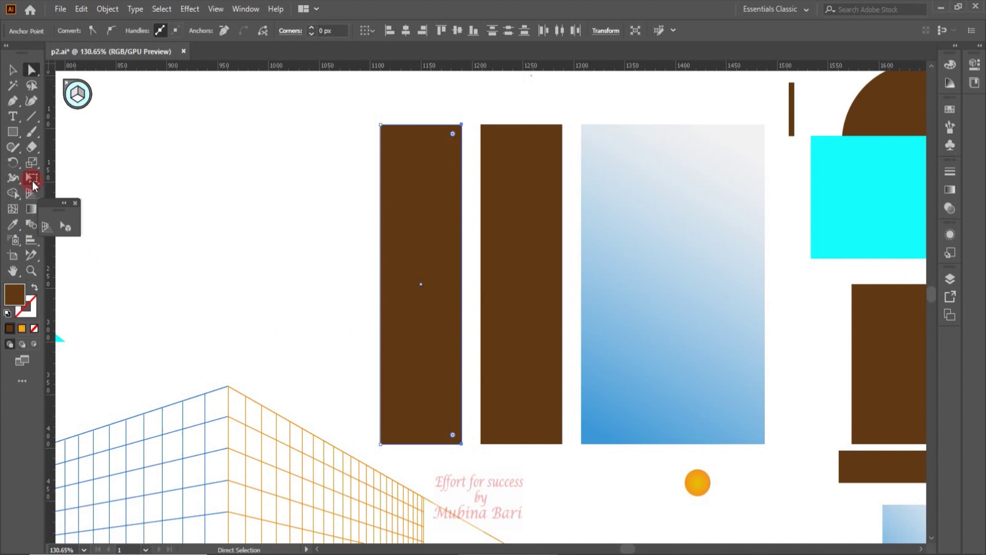
pyautogui.click(35, 184)
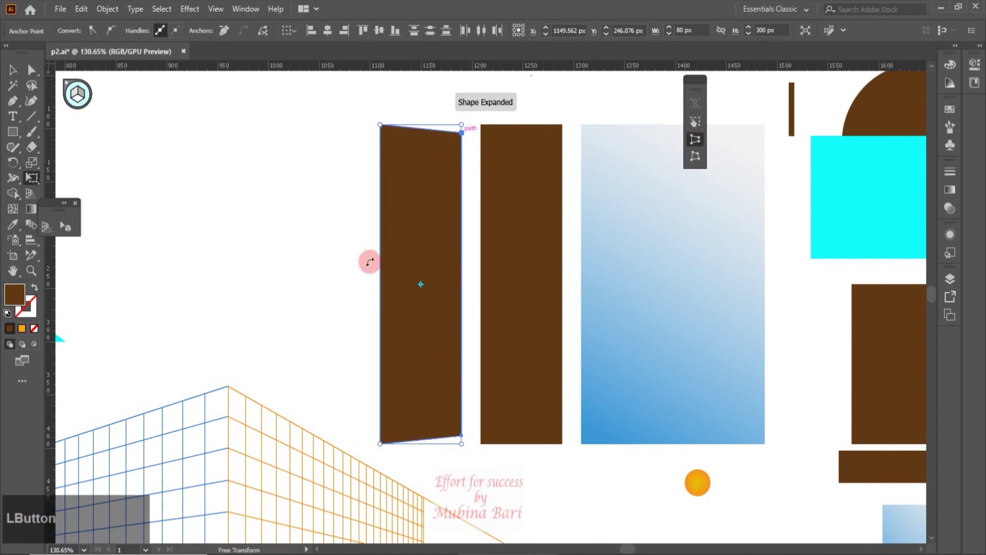
pyautogui.click(21, 72)
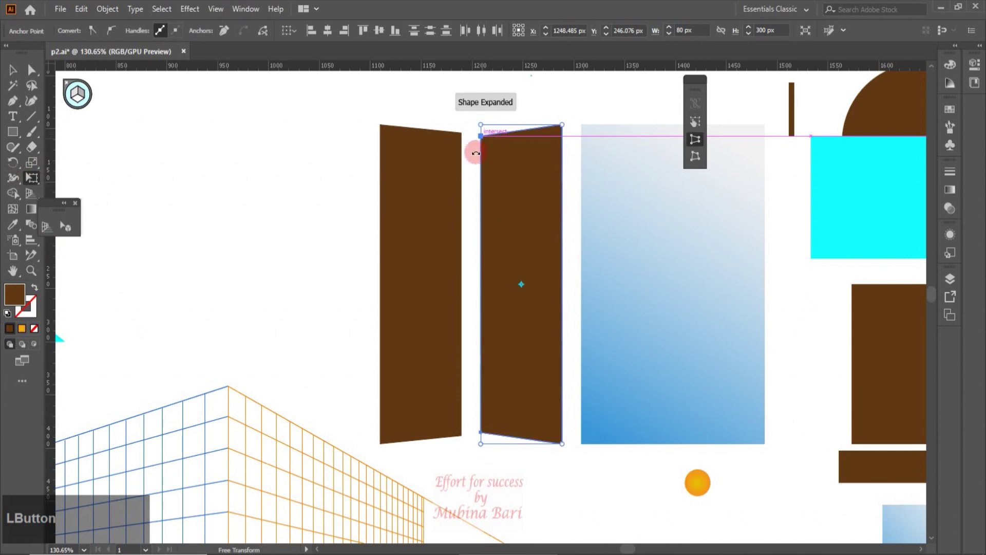
pyautogui.click(575, 500)
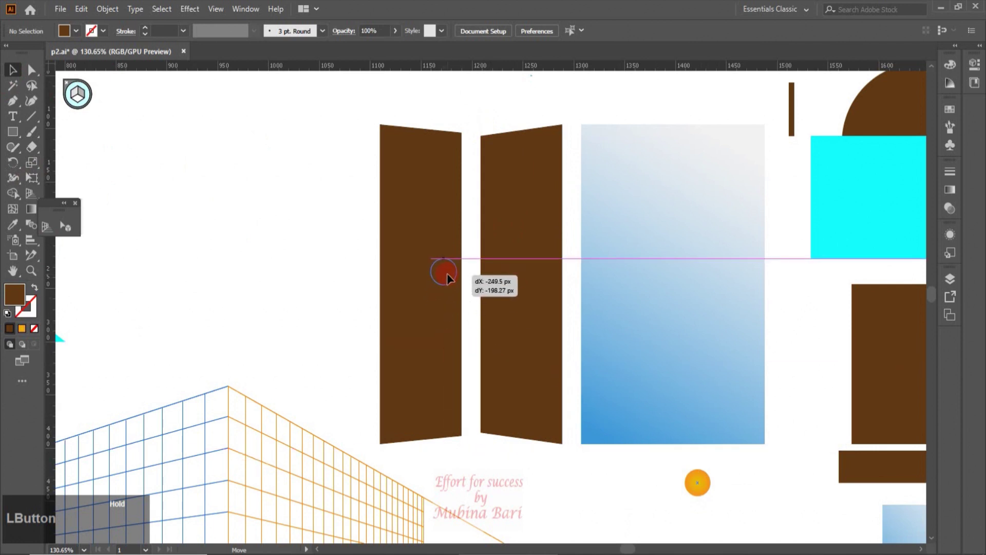
# Step: Drop an orange knob onto each door and group each door with its knob
pyautogui.click(441, 280)
pyautogui.click(456, 279)
pyautogui.click(509, 249)
pyautogui.click(581, 34)
pyautogui.rightClick(450, 282)
pyautogui.click(483, 359)
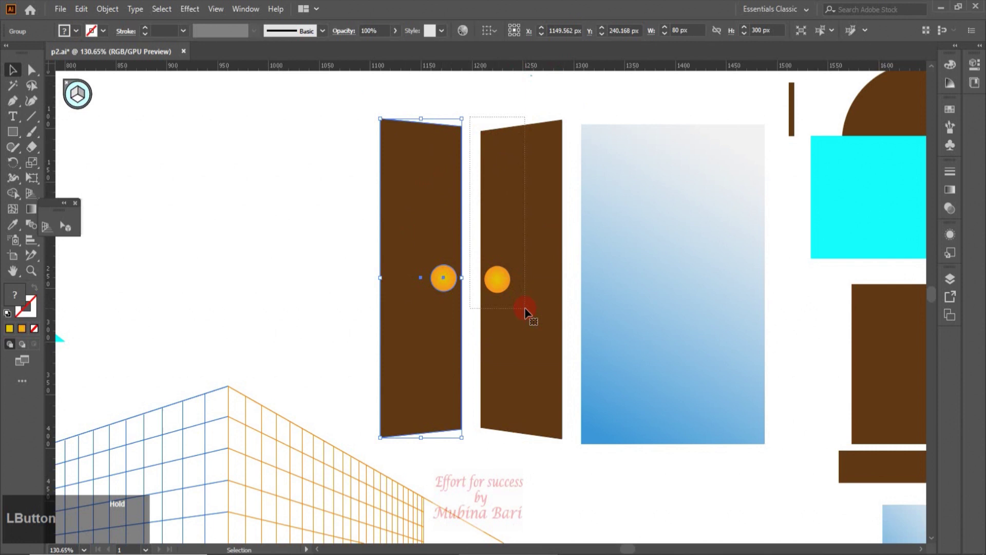
pyautogui.rightClick(530, 300)
pyautogui.click(552, 109)
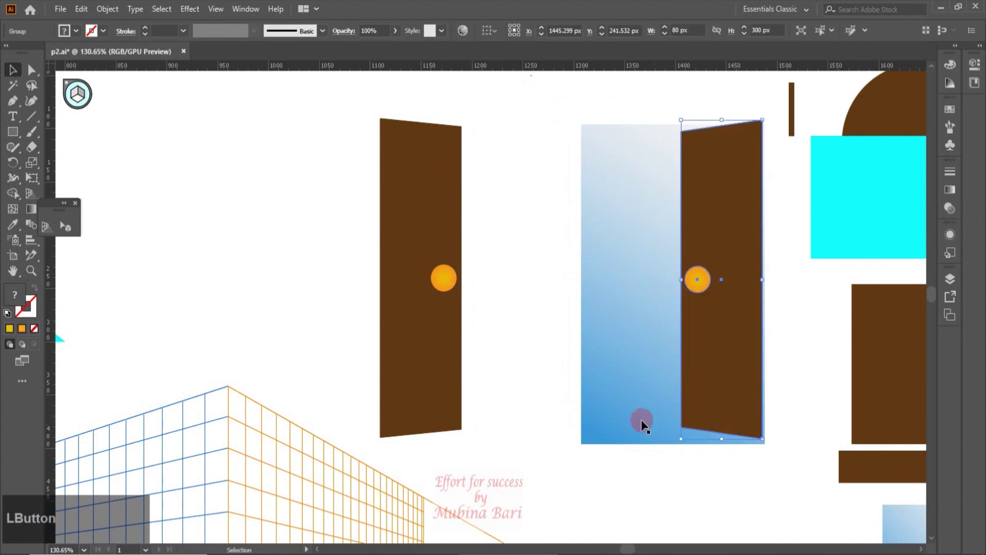
# Step: Place both doors over the blue gradient panel and group the whole door assembly
pyautogui.click(745, 243)
pyautogui.click(599, 39)
pyautogui.click(552, 37)
pyautogui.click(476, 231)
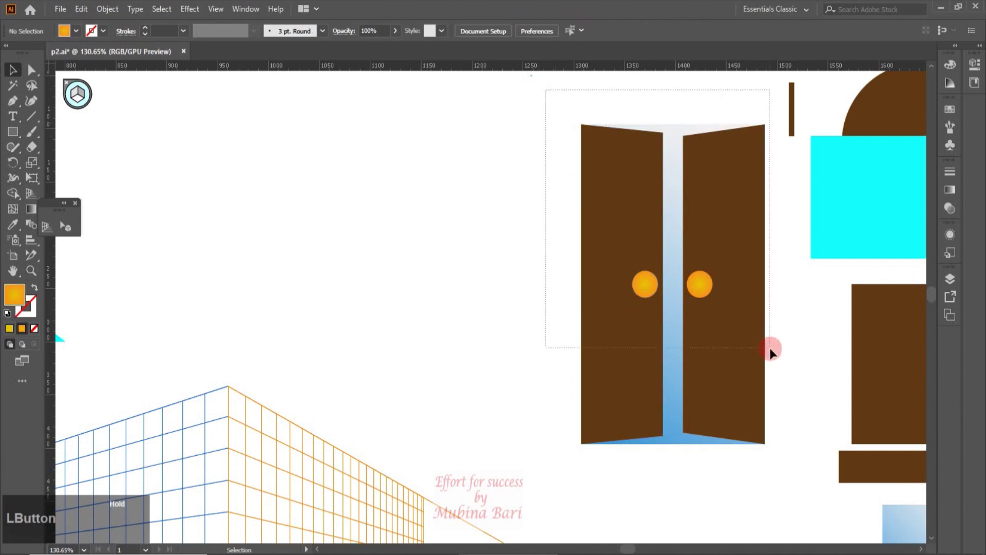
pyautogui.rightClick(736, 422)
pyautogui.click(766, 308)
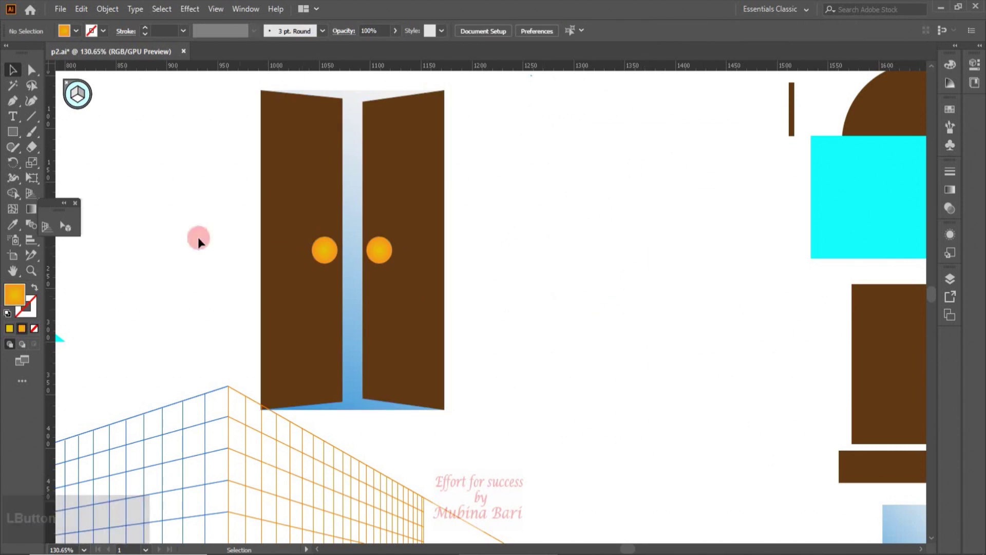
# Step: Move the four gradient panes onto the brown square and align them to its horizontal and vertical centre
pyautogui.click(12, 275)
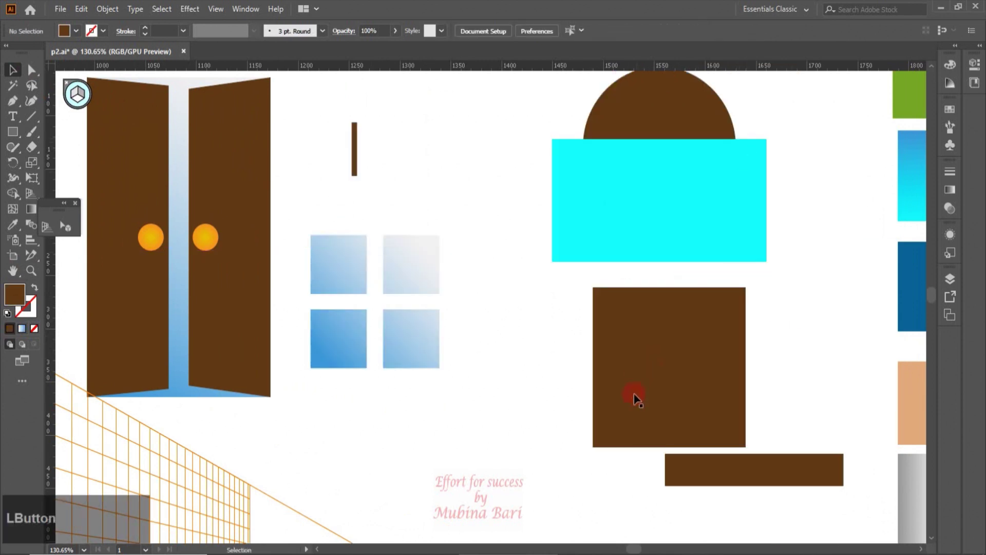
pyautogui.click(426, 353)
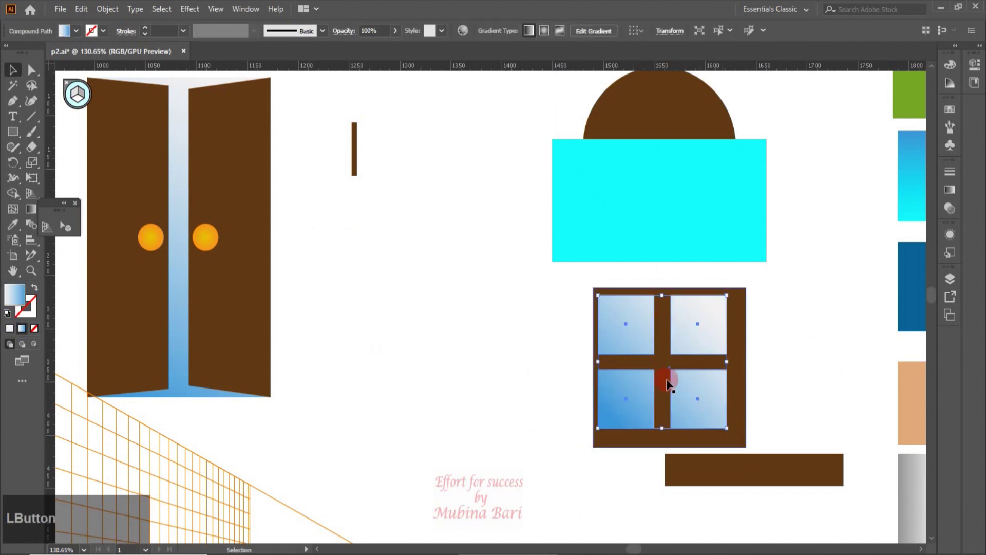
pyautogui.click(571, 312)
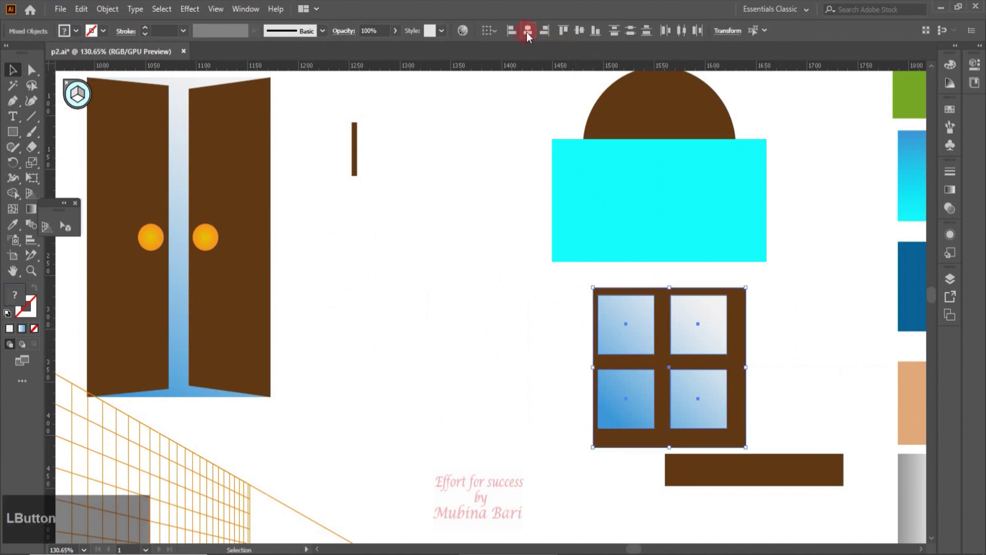
pyautogui.click(530, 35)
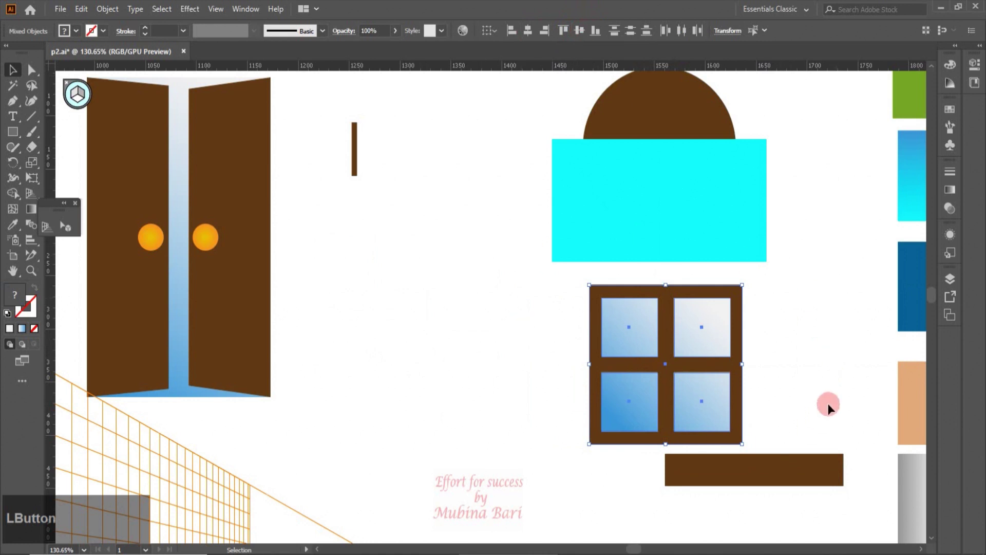
pyautogui.click(577, 280)
# Step: Group the window, then select the brown circle with the cyan rectangle
pyautogui.rightClick(647, 341)
pyautogui.click(681, 437)
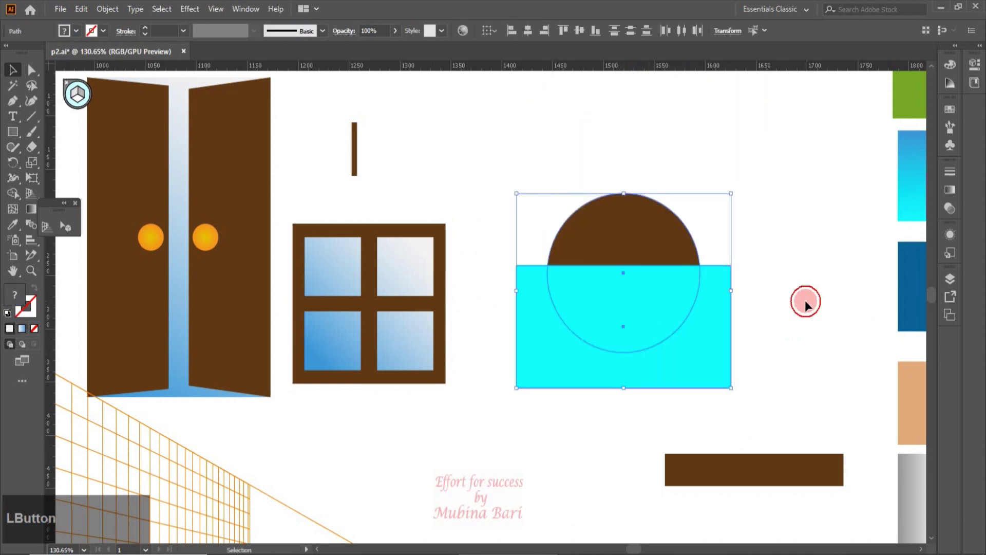
# Step: Use Pathfinder Minus Front to cut the cyan rectangle from the brown circle, leaving a semicircle
pyautogui.click(623, 325)
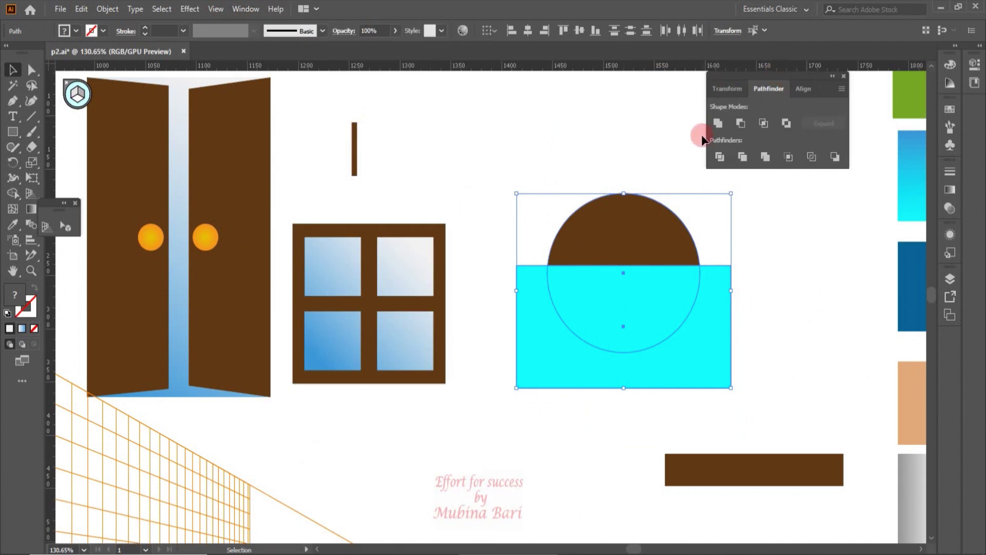
pyautogui.click(746, 126)
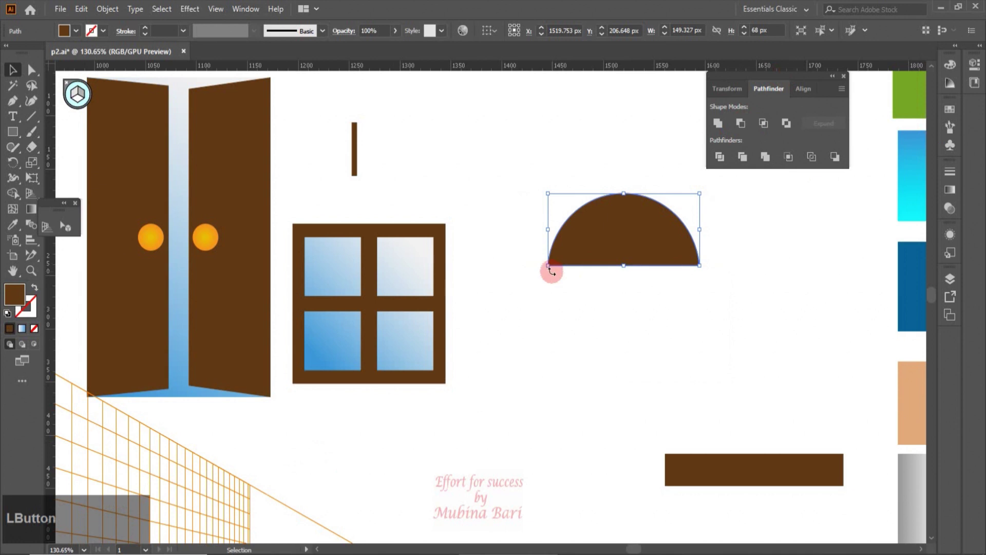
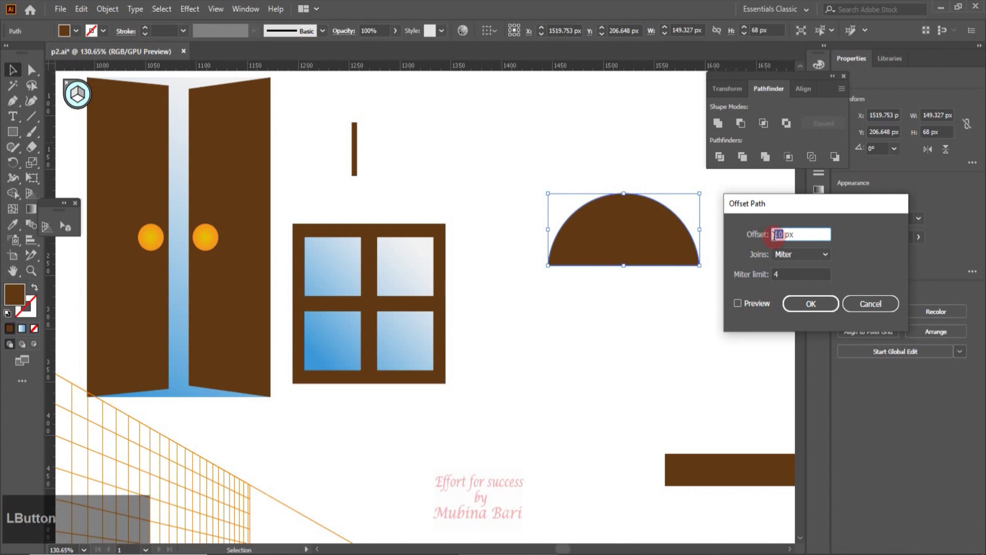
# Step: Create a -10 px offset path inside the semicircle with Preview enabled
pyautogui.write('-10')
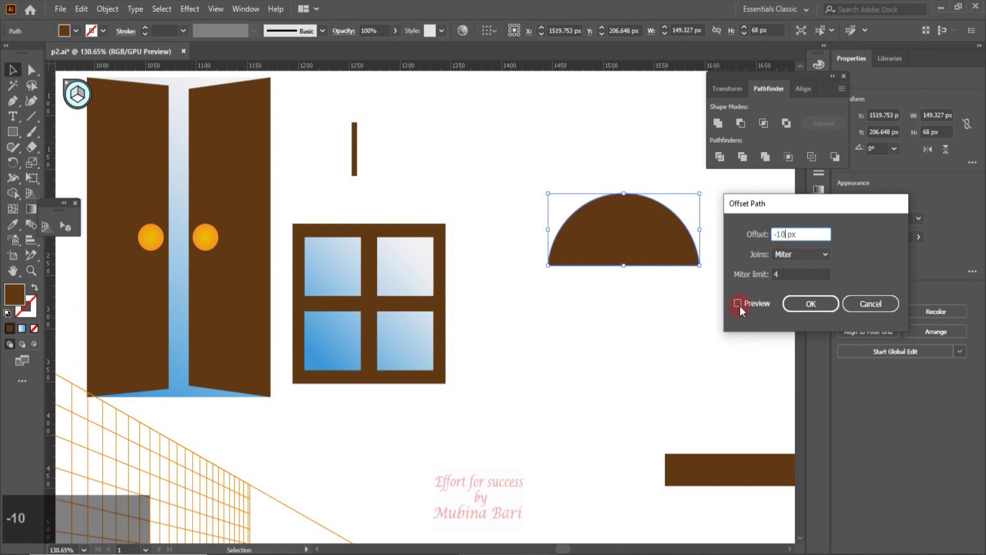
pyautogui.click(742, 307)
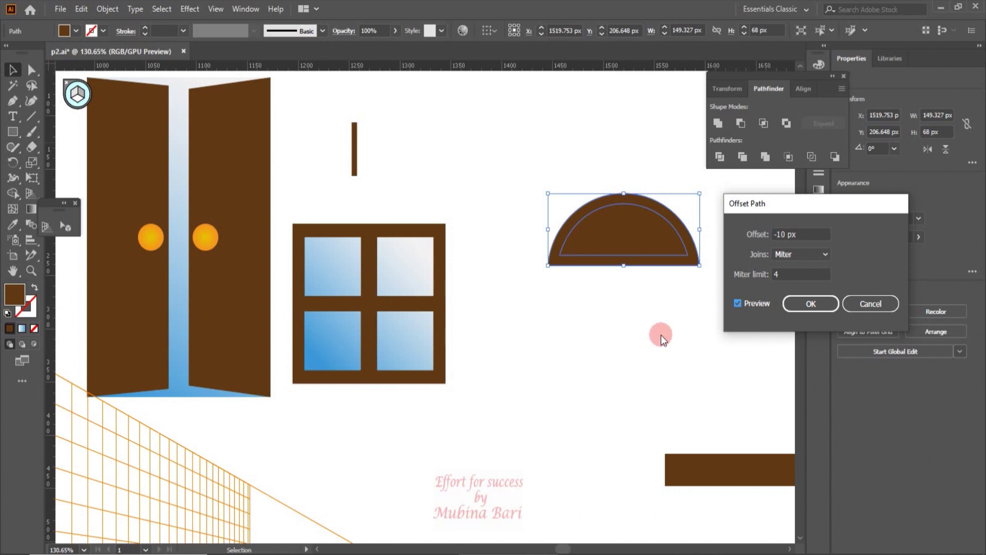
pyautogui.click(831, 310)
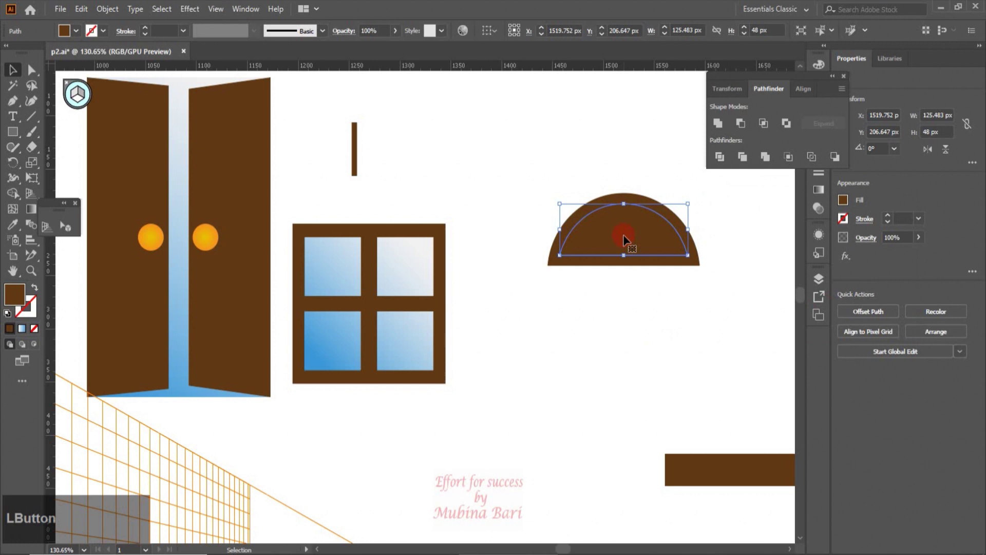
# Step: Fill the inset semicircle, bring it to front and eyedropper the window panes' blue gradient onto it
pyautogui.click(83, 34)
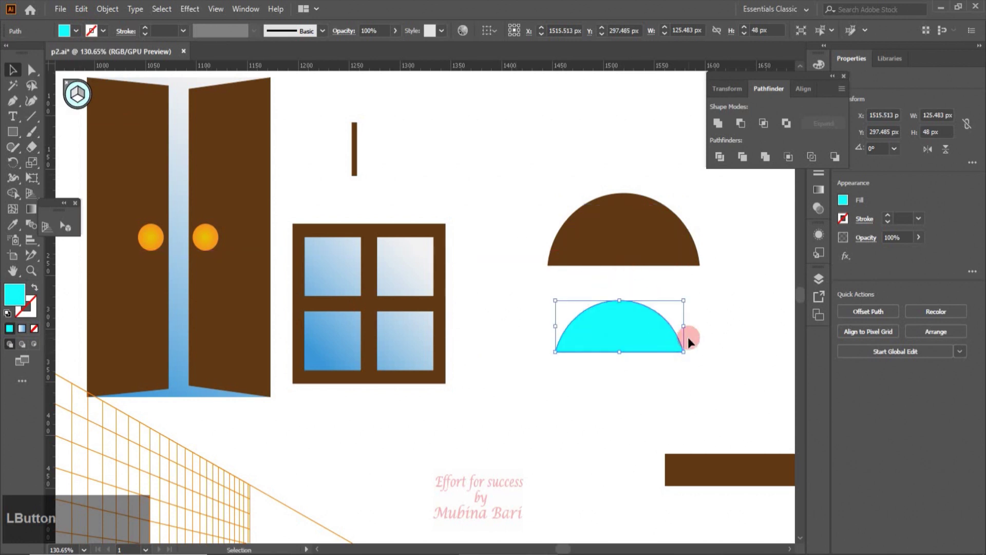
pyautogui.press('z')
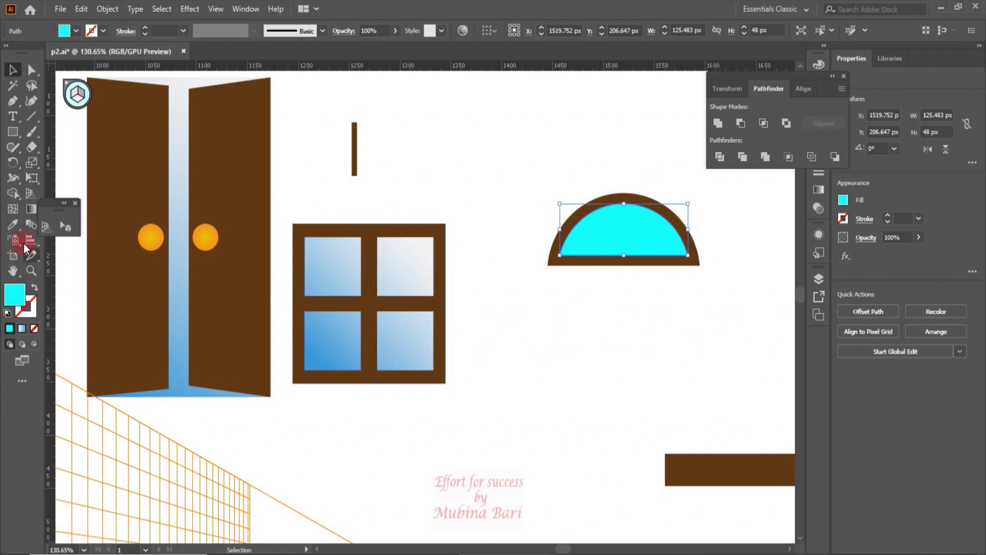
pyautogui.click(16, 225)
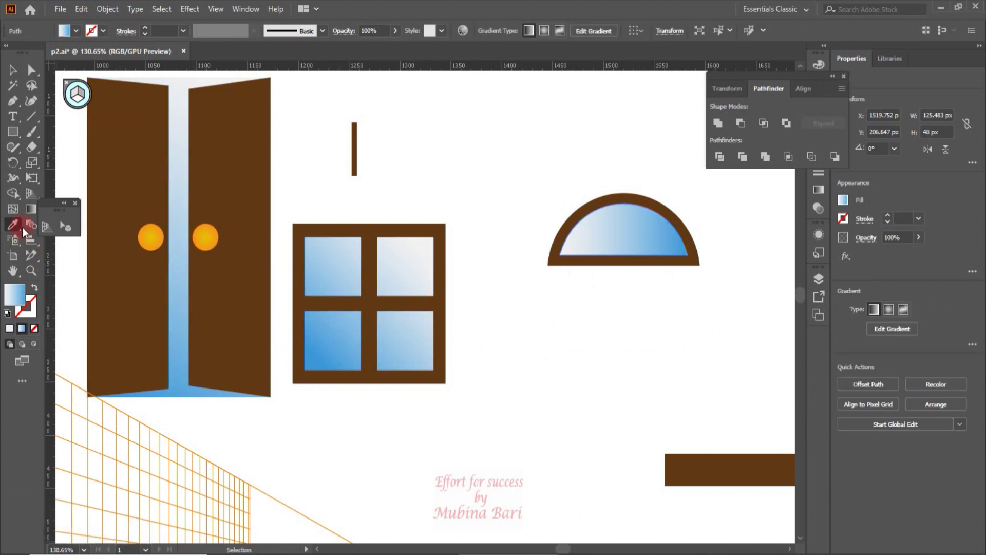
# Step: Angle the glass gradient diagonally, pull the half-disc out of the arch and select the brown frame
pyautogui.click(31, 214)
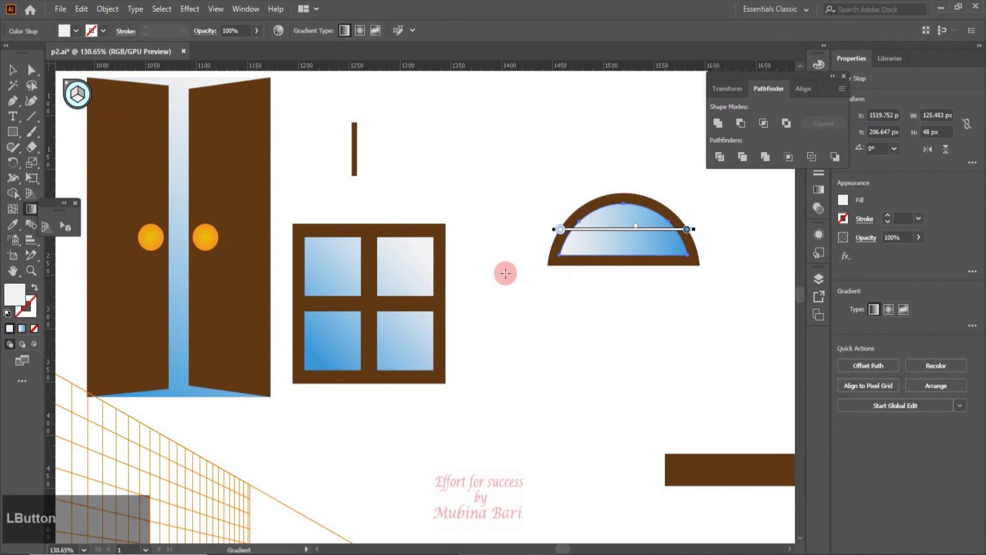
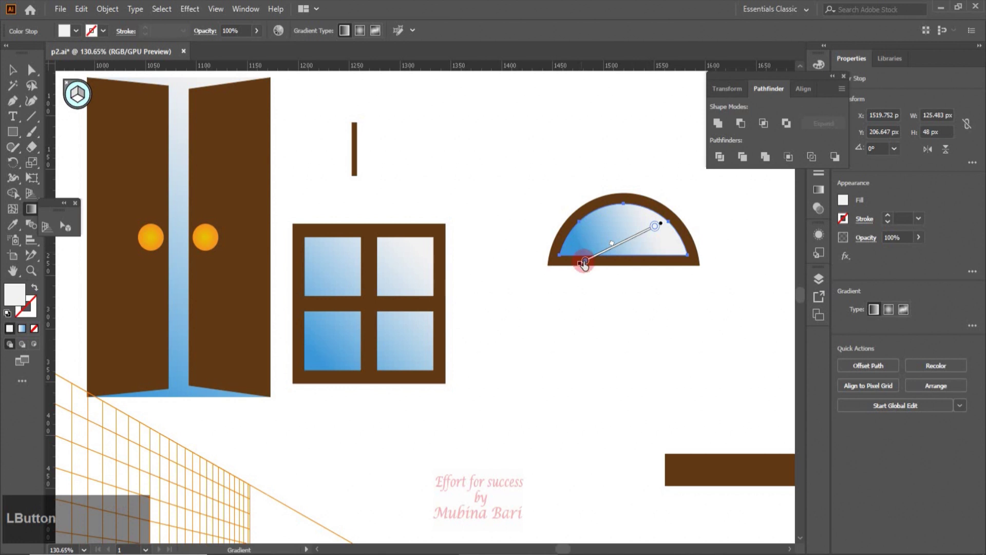
pyautogui.click(624, 254)
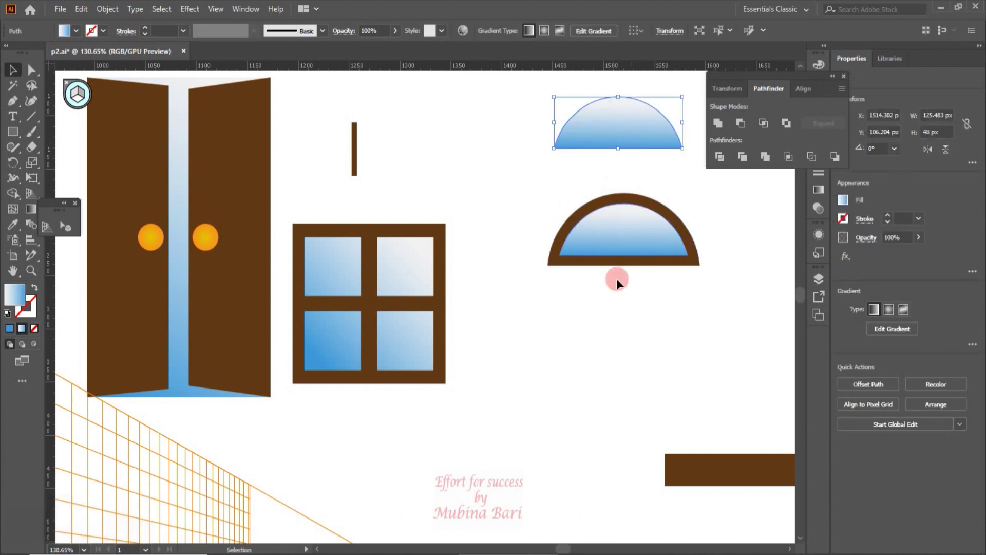
pyautogui.click(553, 221)
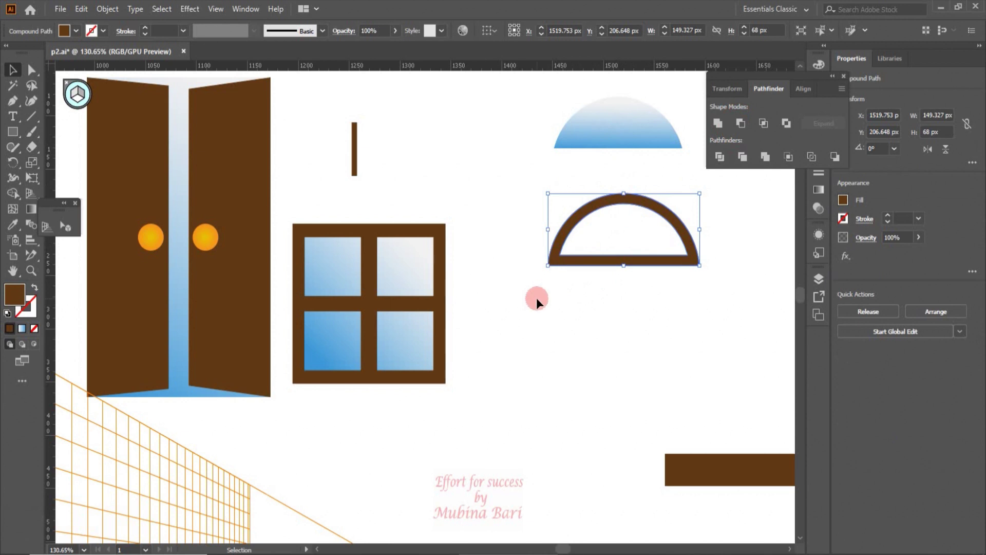
# Step: Centre the thin bar in the arch and rotate-copy it about the bottom centre into three radiating spokes
pyautogui.click(542, 305)
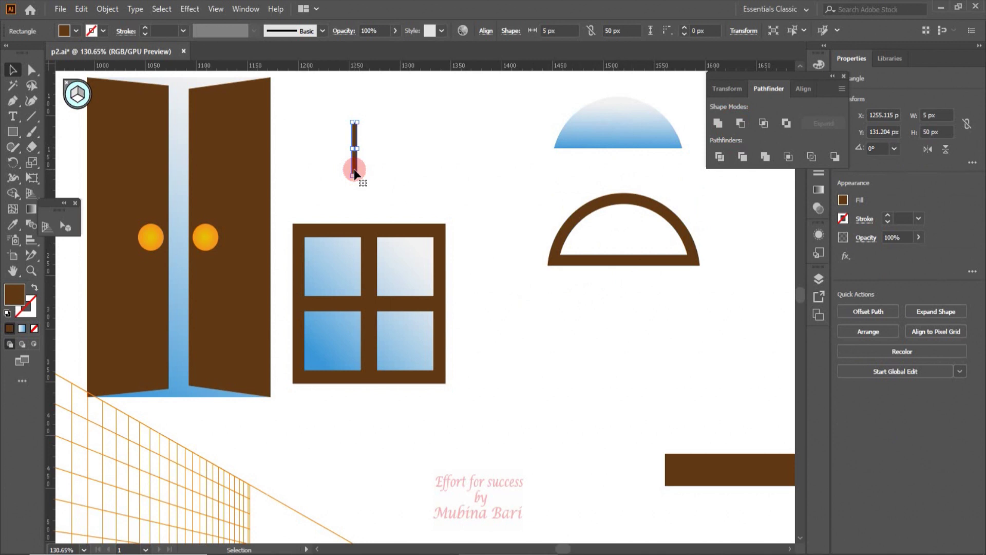
pyautogui.click(359, 177)
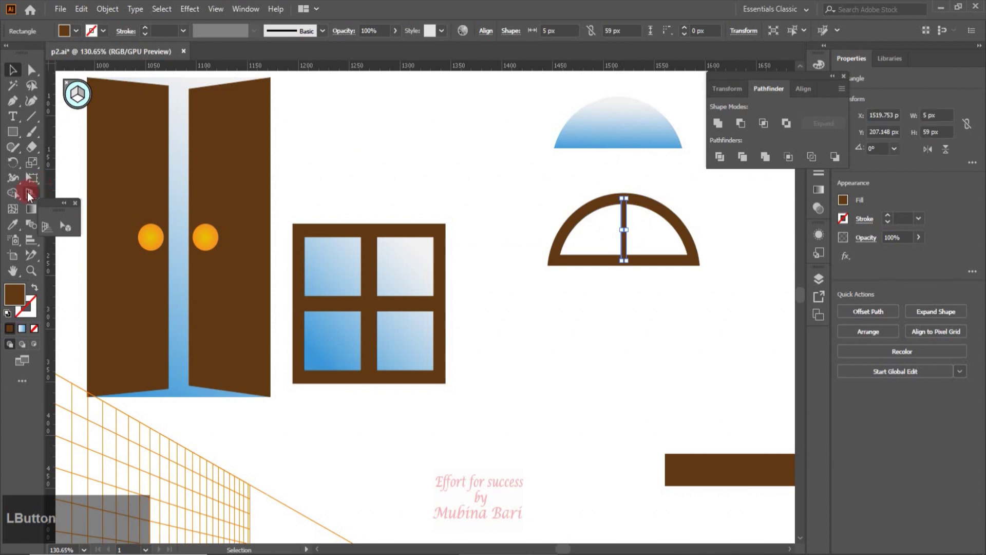
pyautogui.click(20, 166)
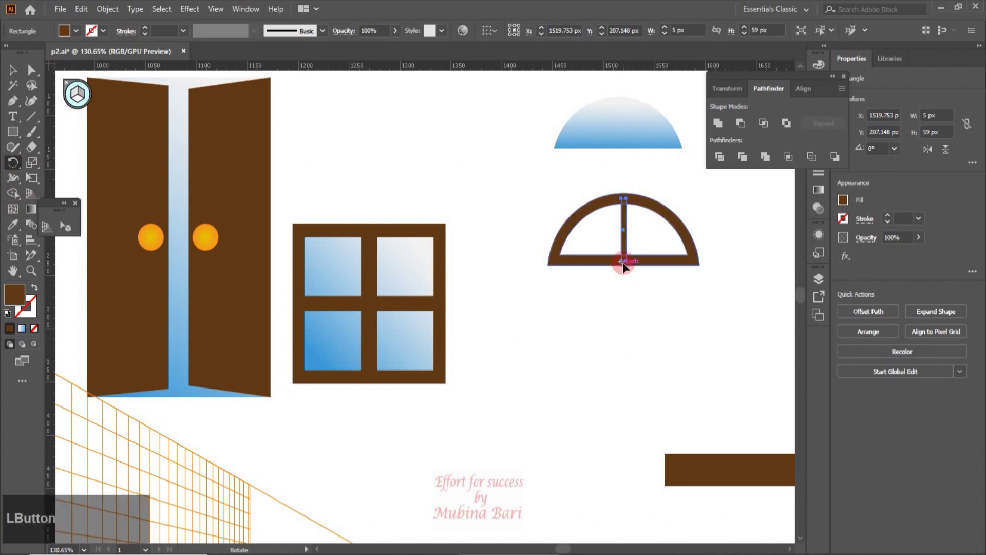
pyautogui.click(633, 201)
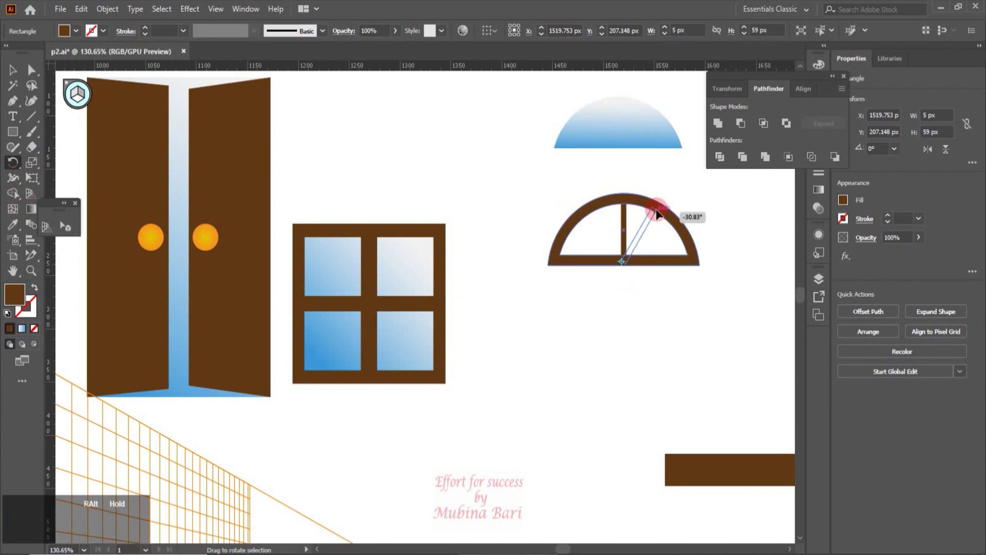
pyautogui.click(17, 75)
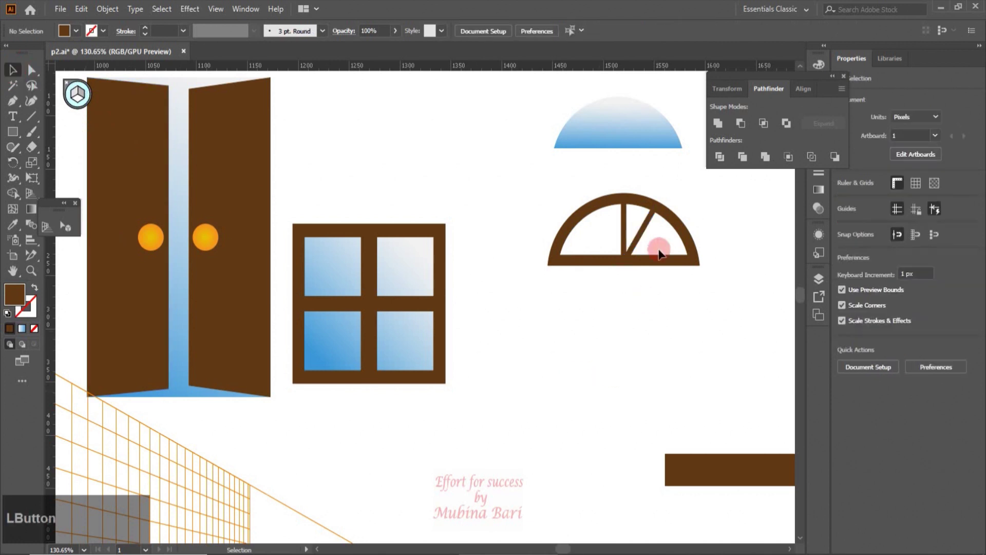
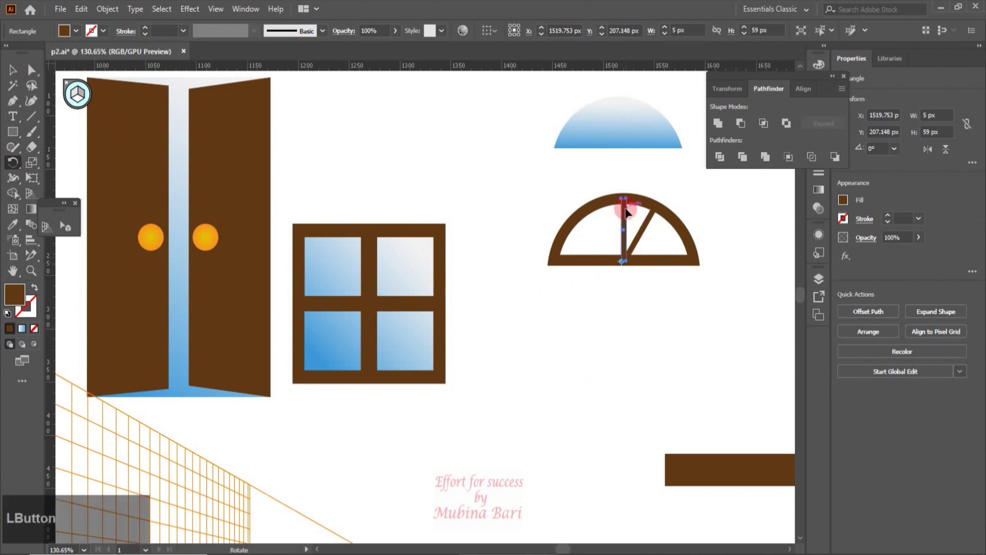
pyautogui.click(628, 205)
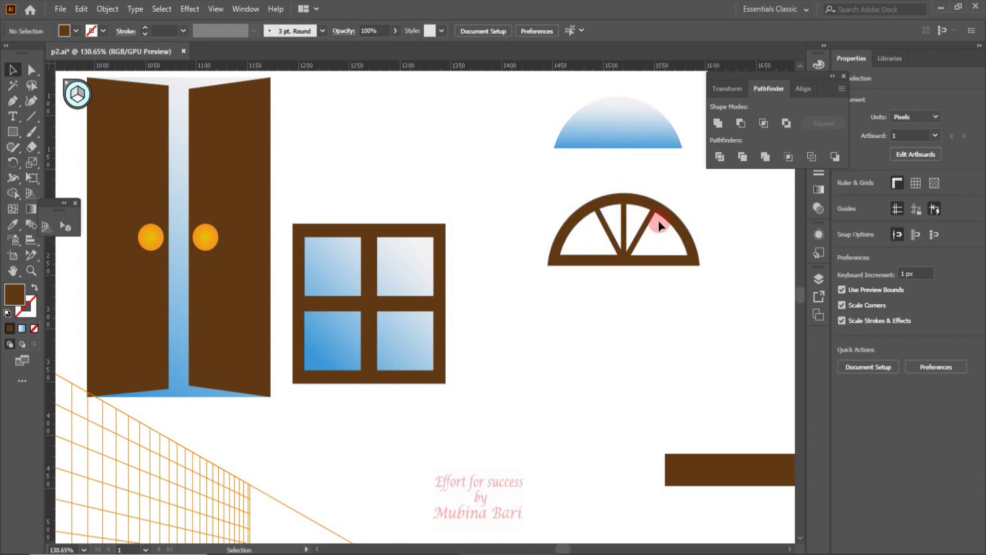
# Step: Send the gradient glass behind the spoked arch frame
pyautogui.click(616, 150)
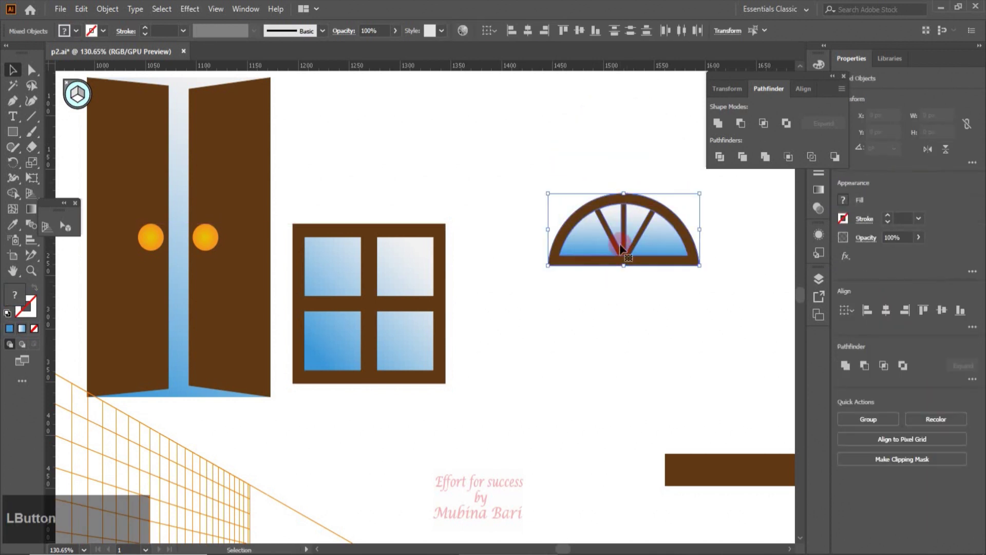
pyautogui.rightClick(623, 247)
pyautogui.click(656, 341)
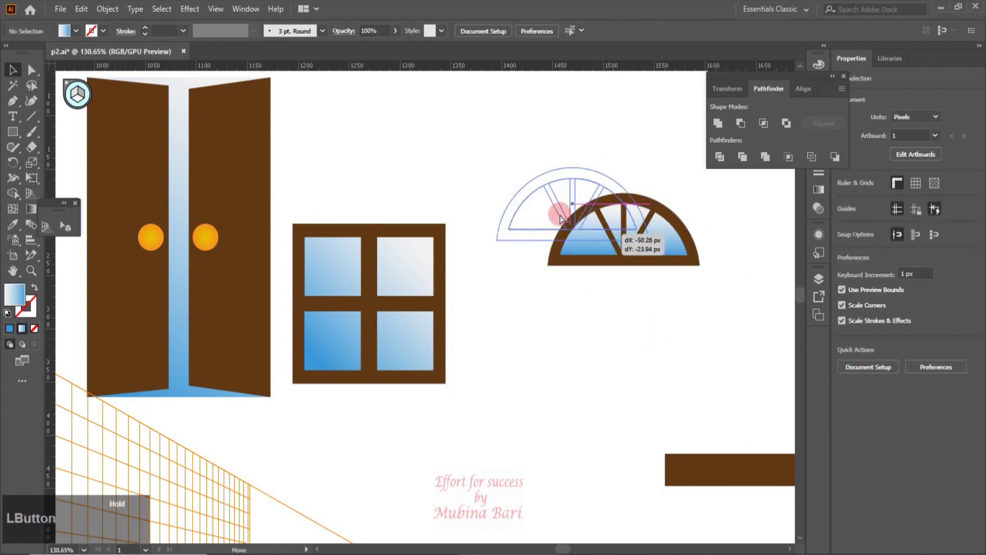
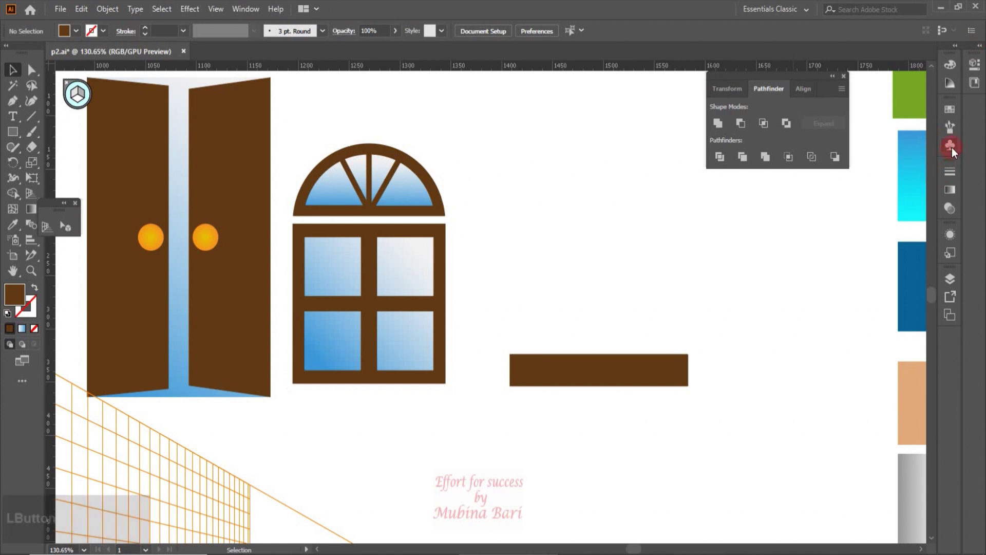
# Step: Load the Flowers symbol library and place the coneflower, iris and bird-of-paradise on the artboard
pyautogui.click(955, 150)
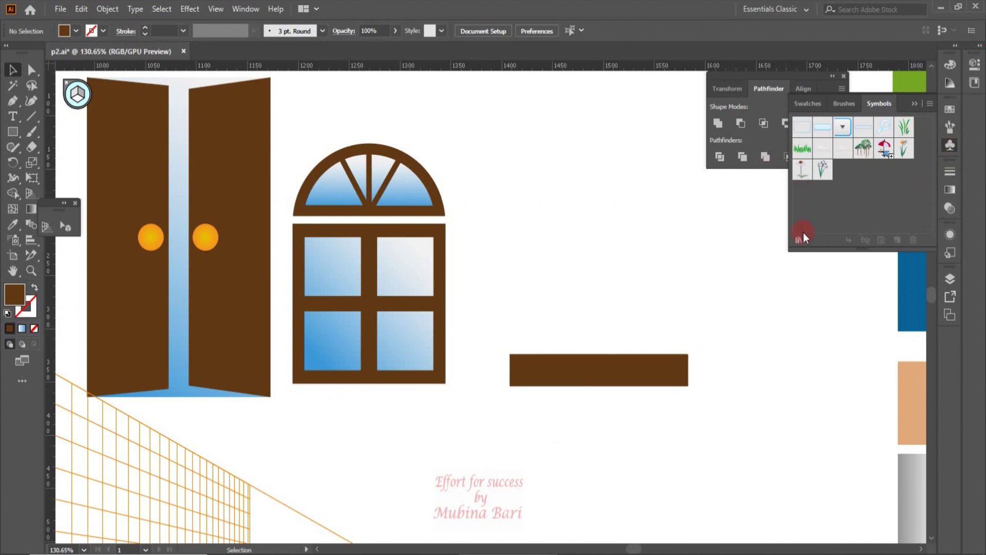
pyautogui.click(805, 247)
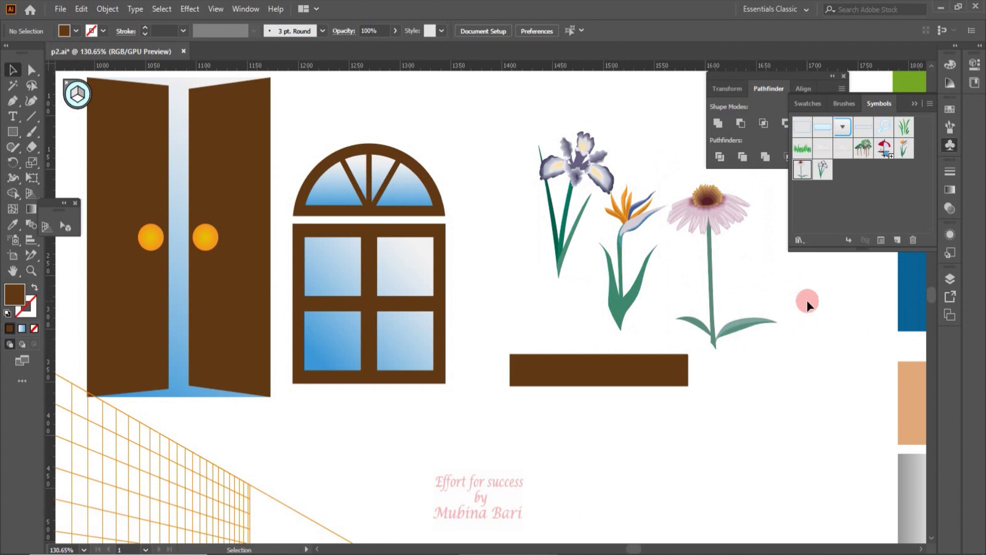
pyautogui.click(718, 212)
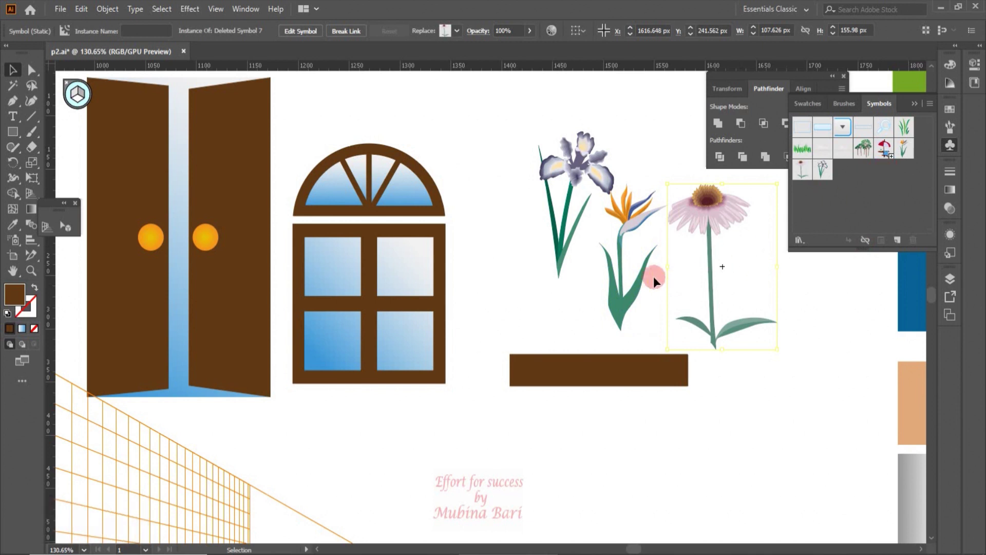
pyautogui.click(644, 287)
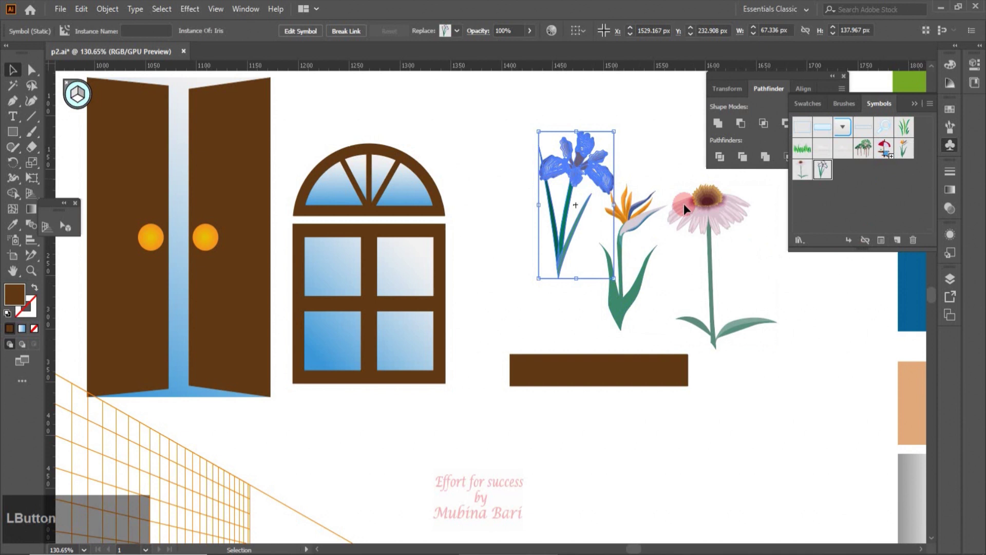
pyautogui.click(872, 243)
pyautogui.click(557, 292)
pyautogui.click(651, 300)
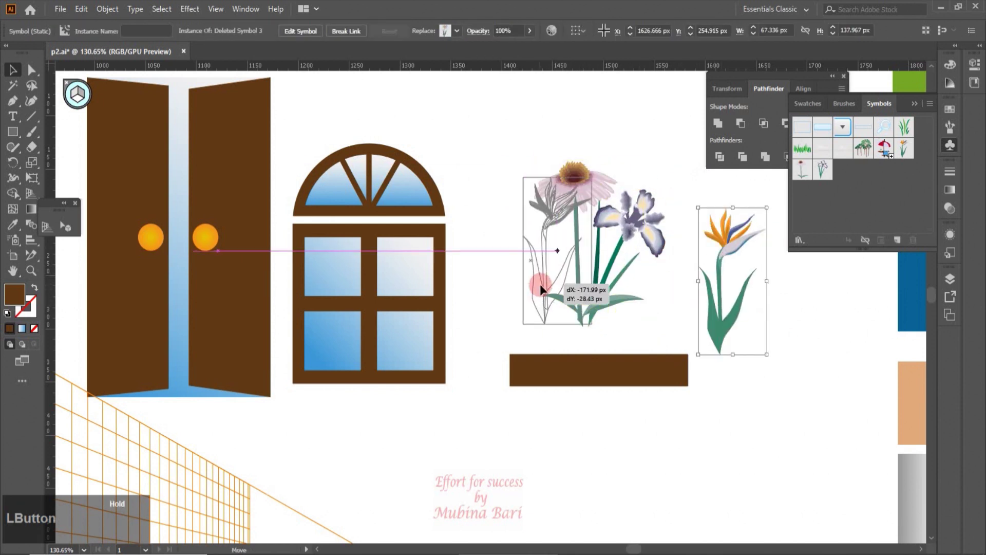
# Step: Overlap the three flowers and group them into a bouquet above the sill bar
pyautogui.doubleClick(704, 305)
pyautogui.press('ctrl+z')
pyautogui.click(638, 256)
pyautogui.click(580, 245)
pyautogui.click(741, 274)
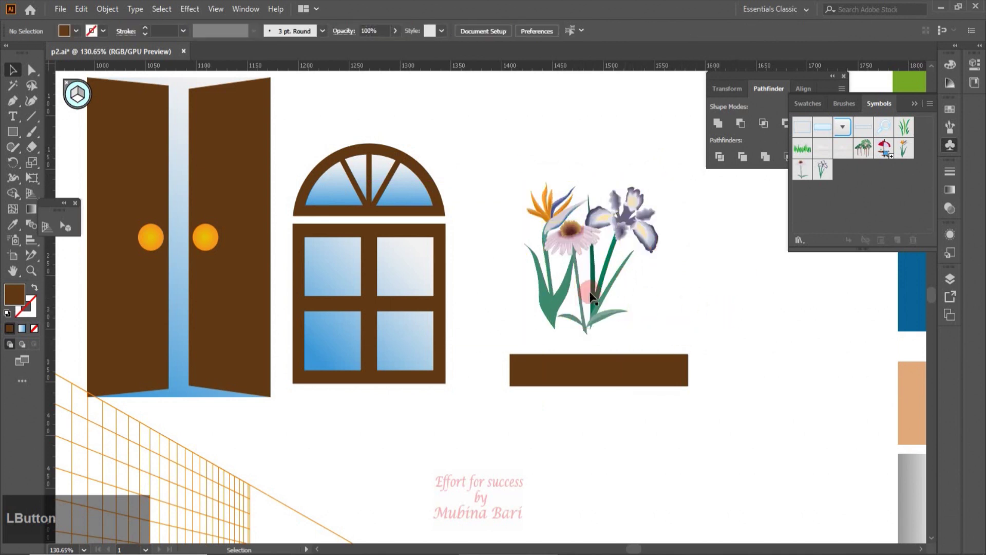
pyautogui.click(510, 164)
pyautogui.rightClick(626, 256)
pyautogui.click(658, 357)
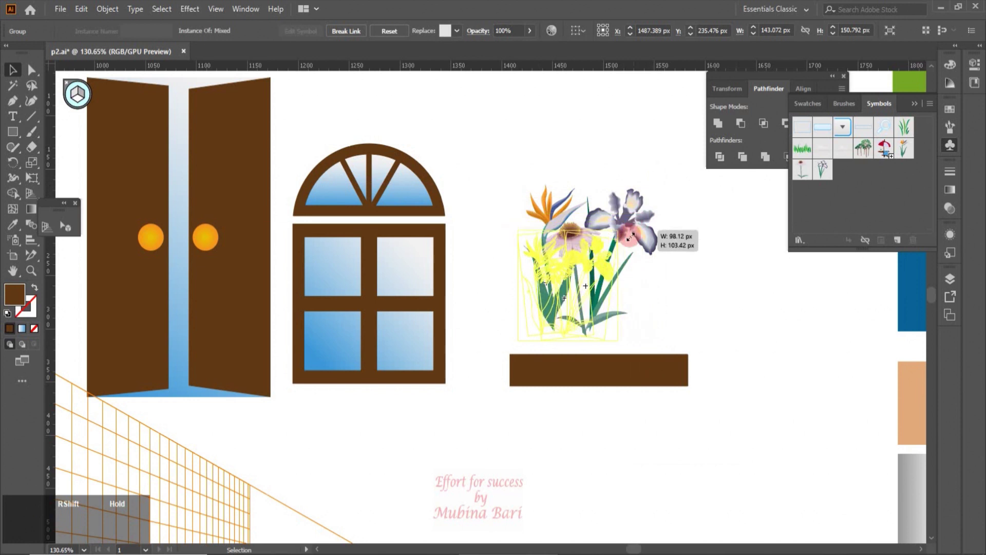
# Step: Move the arched window group right and select the door pieces for the larger arch
pyautogui.click(552, 311)
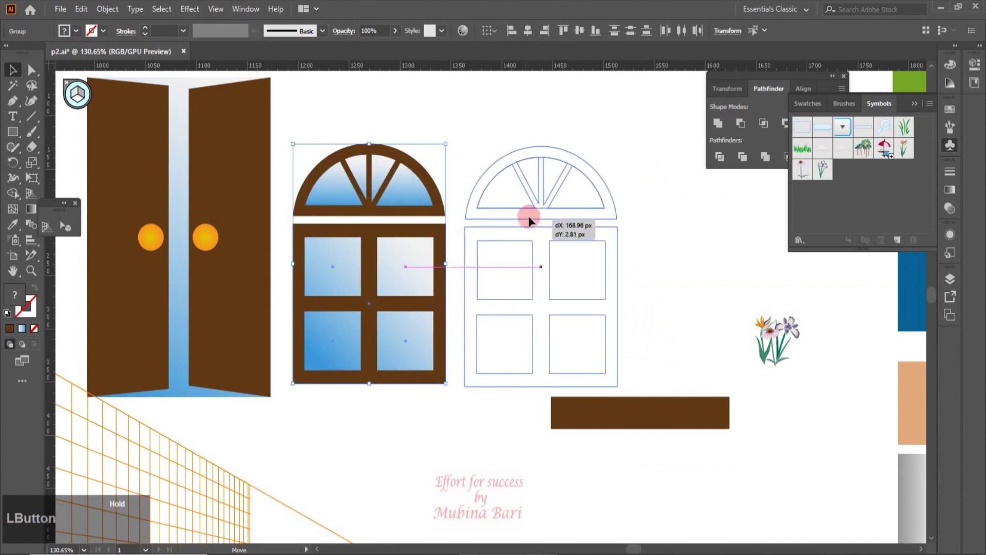
pyautogui.click(256, 367)
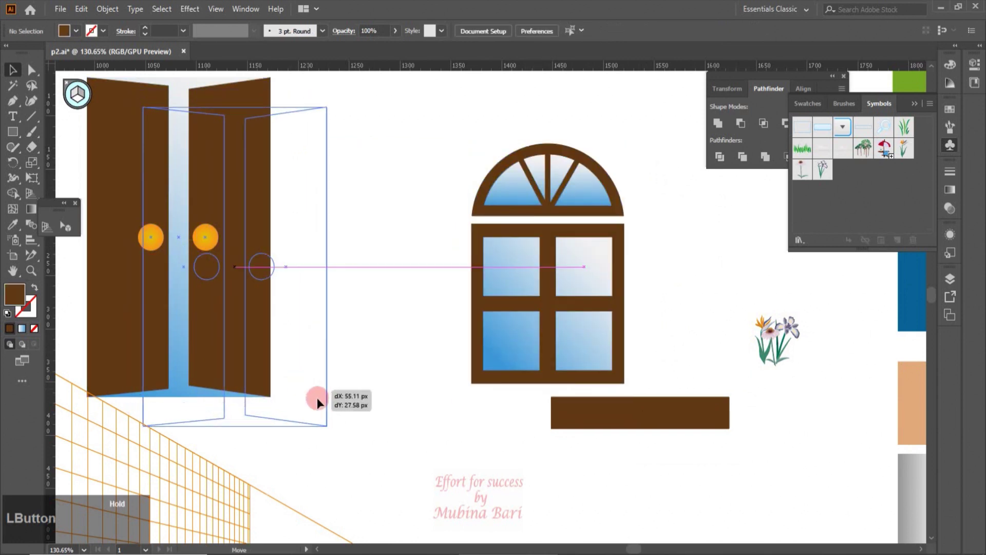
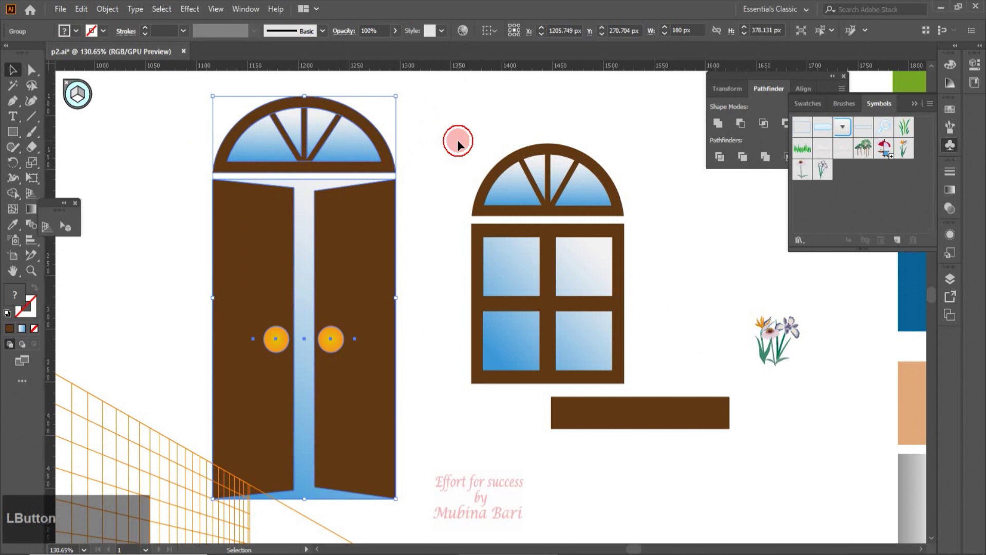
# Step: Copy the bouquet into the other lower pane, mirror it horizontally and set the sill under the window
pyautogui.click(780, 365)
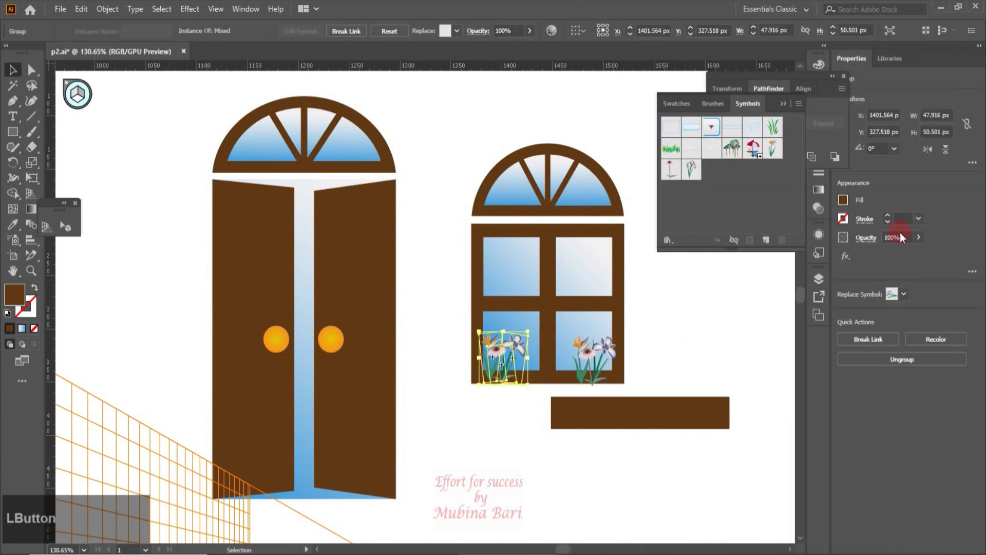
pyautogui.click(927, 155)
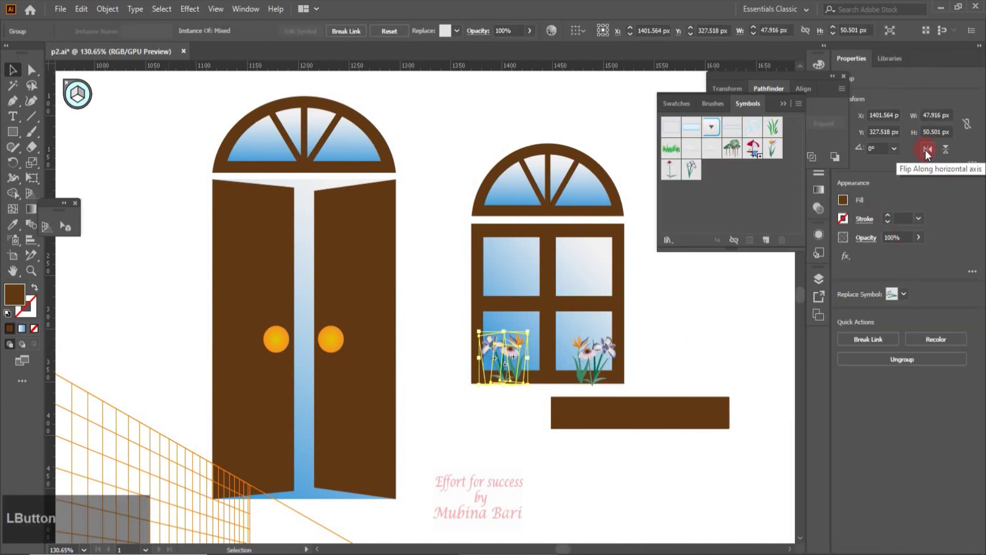
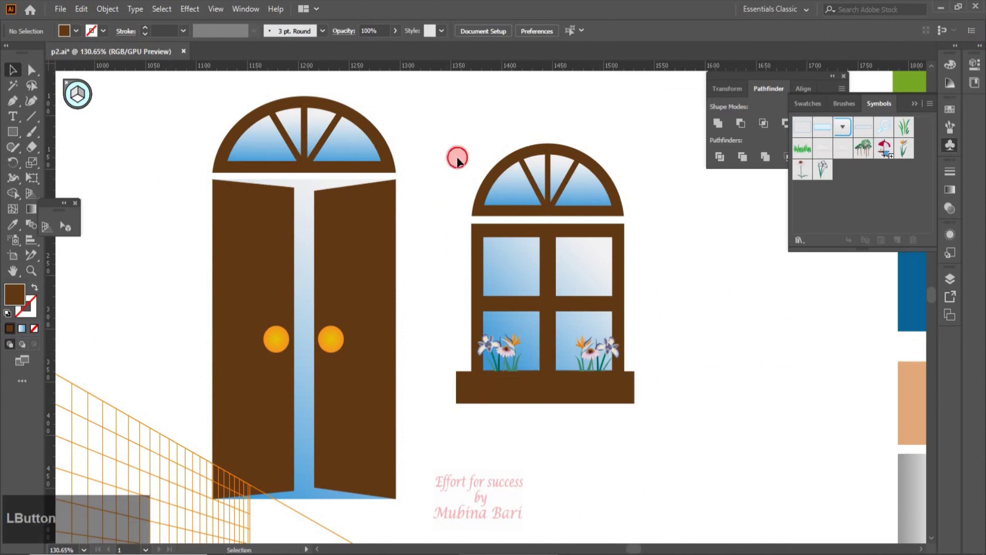
pyautogui.rightClick(592, 394)
# Step: Hide the perspective grid and bring the tan rectangle and cyan roof triangle to the page centre
pyautogui.click(615, 278)
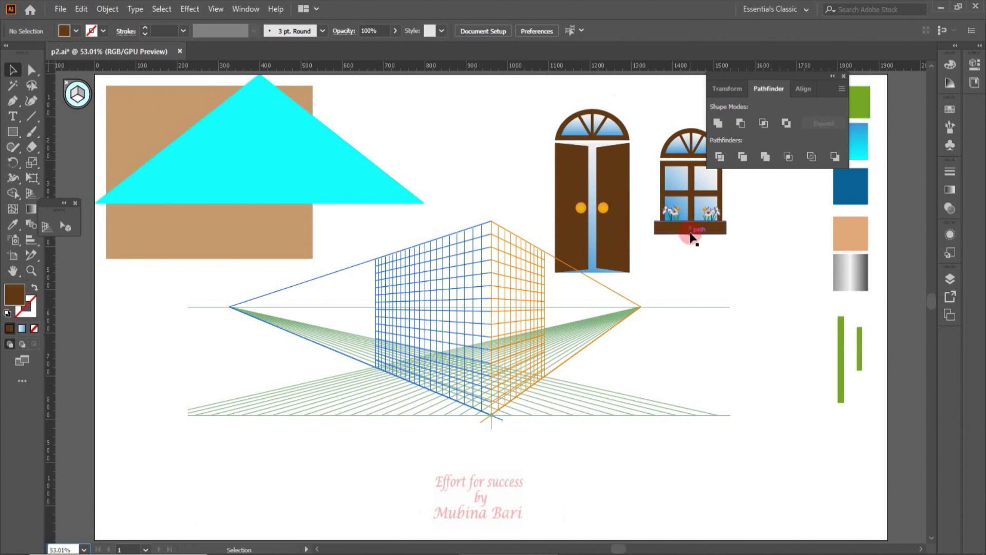
pyautogui.click(696, 239)
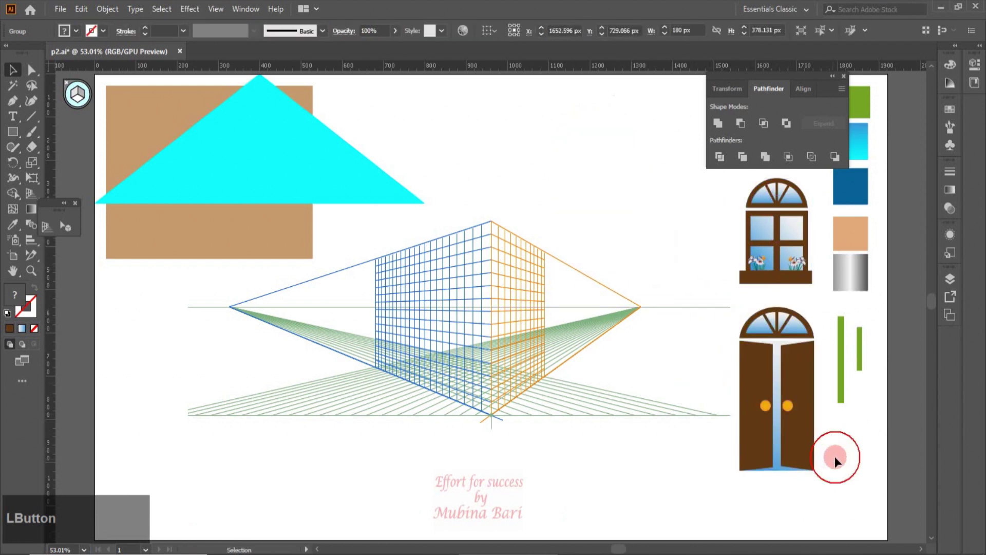
pyautogui.click(847, 80)
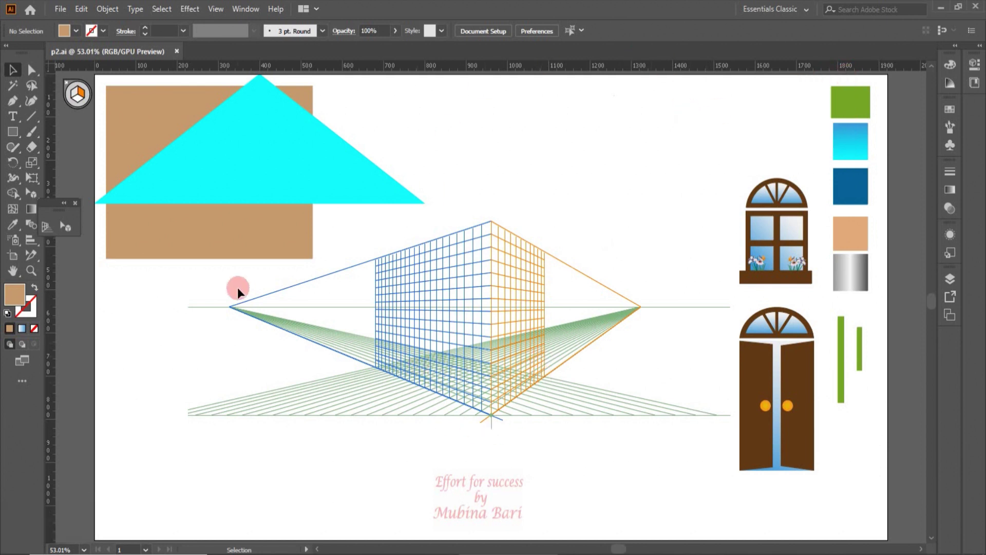
pyautogui.click(230, 249)
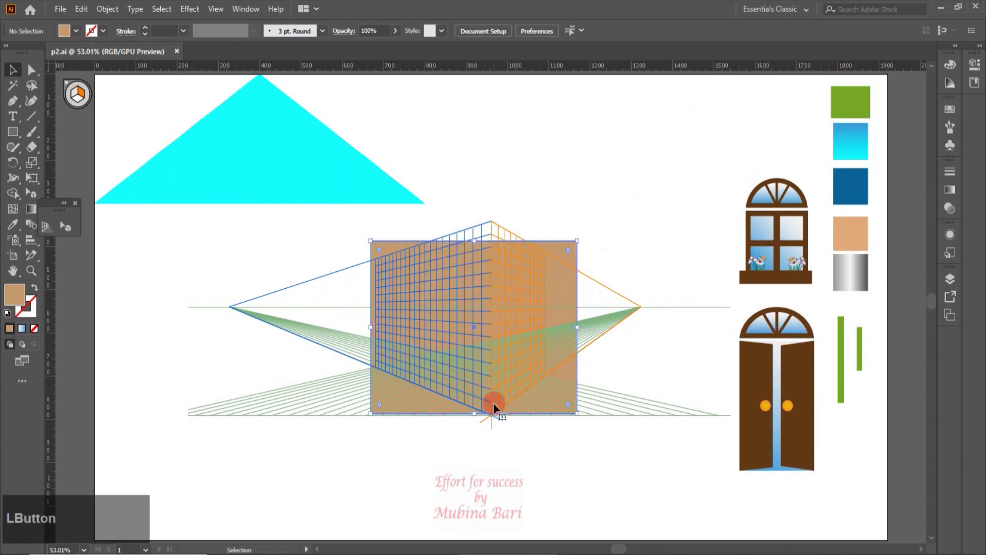
pyautogui.click(330, 169)
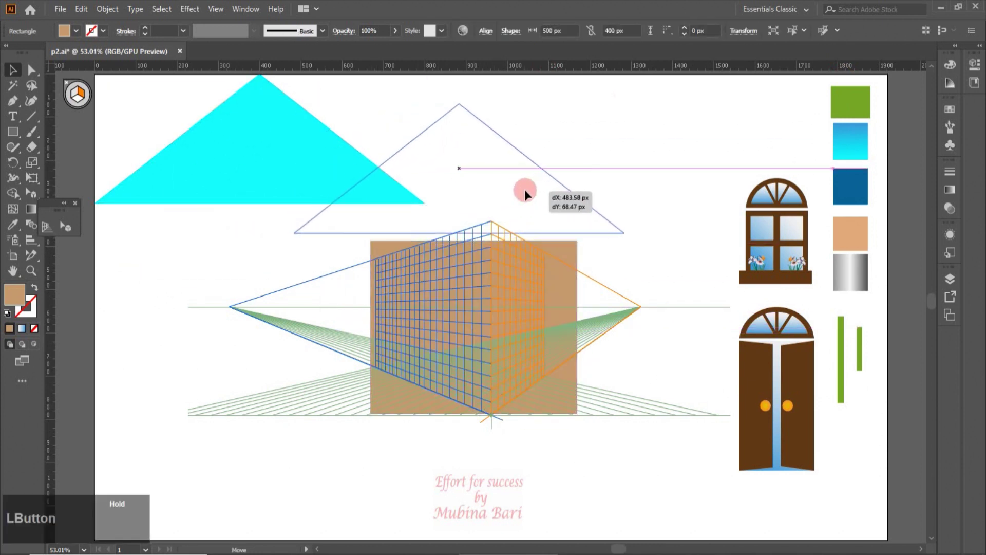
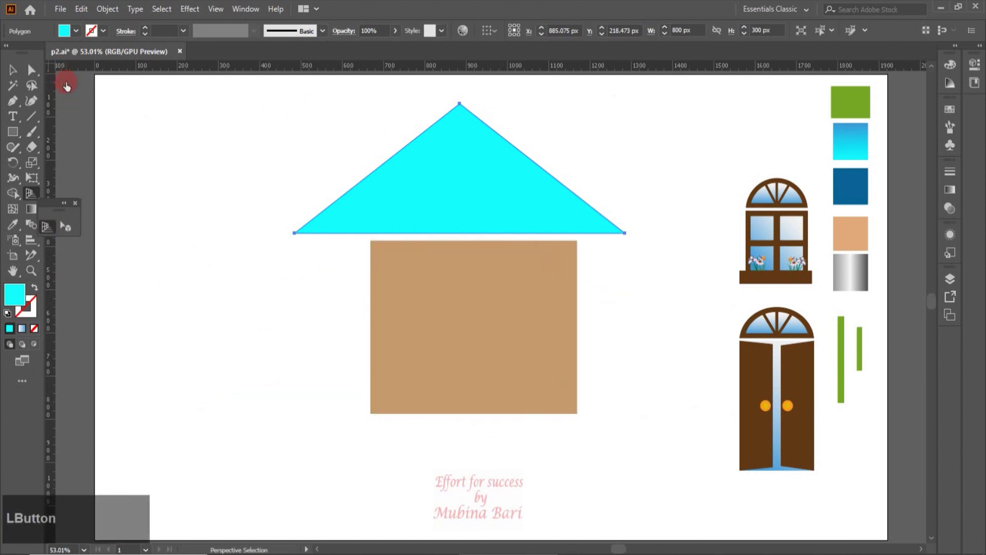
# Step: Add an anchor point at the tan wall's top centre to give it a pointed gable peak
pyautogui.click(17, 75)
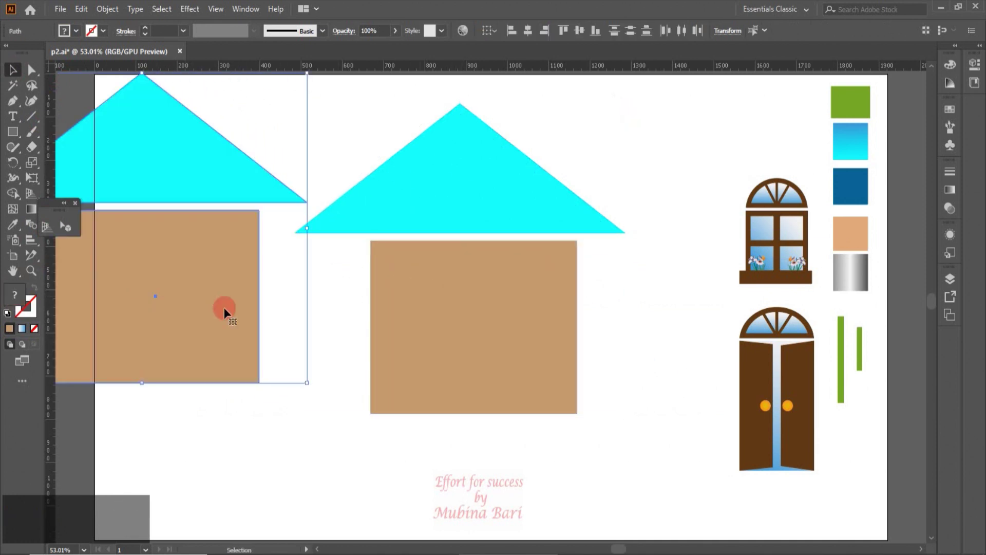
pyautogui.click(456, 481)
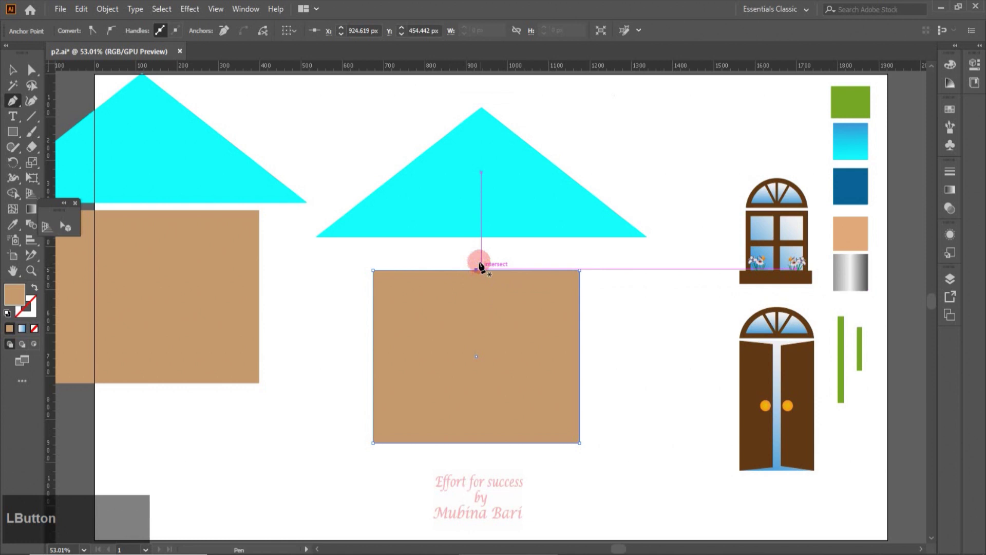
pyautogui.click(13, 74)
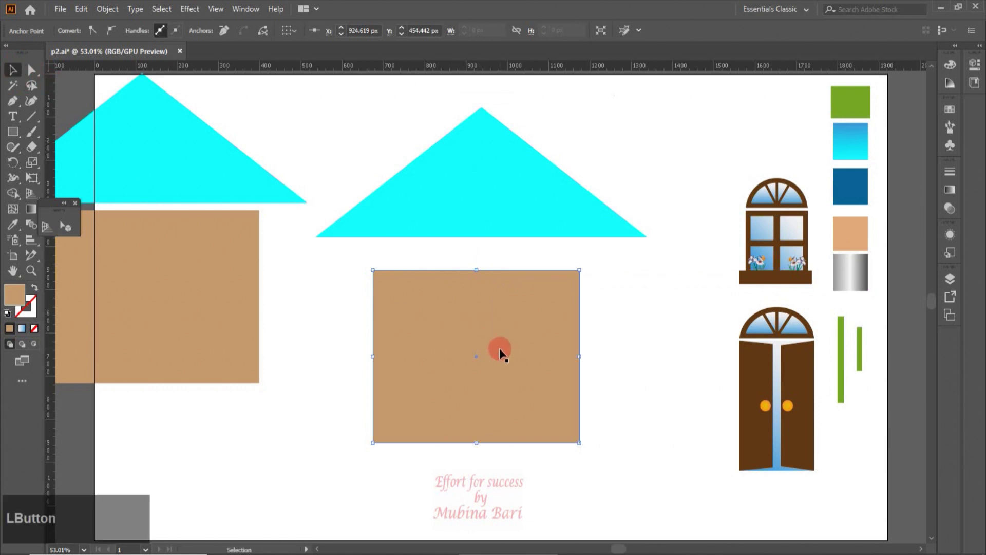
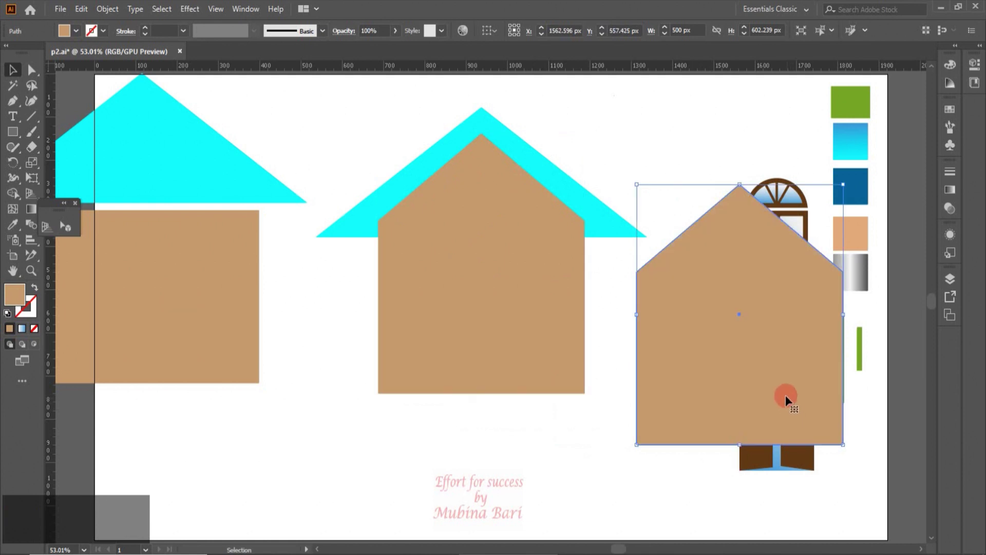
# Step: Delete the leftover copies at the left and select the offset pentagon copies
pyautogui.click(488, 273)
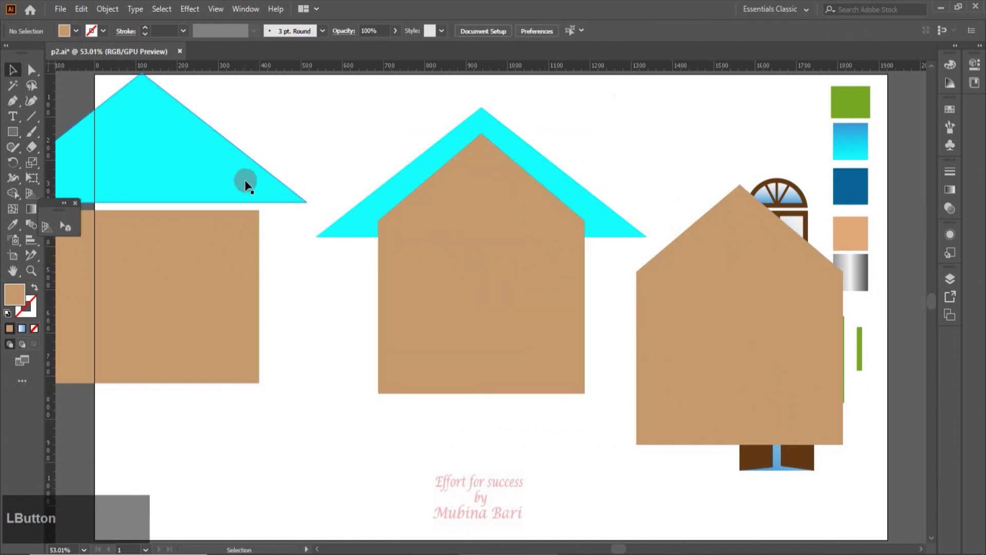
pyautogui.press('Delete')
pyautogui.click(217, 291)
pyautogui.press('Delete')
pyautogui.click(513, 335)
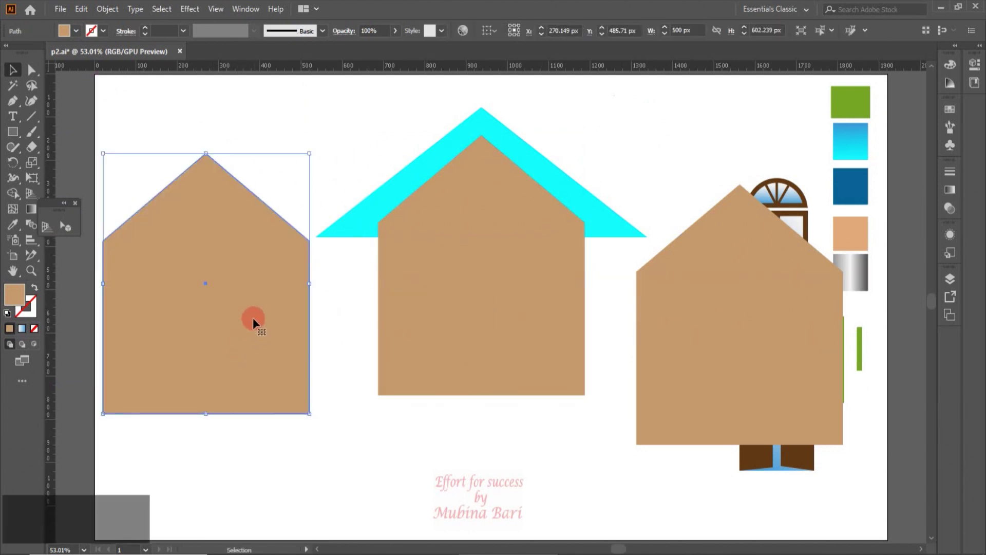
pyautogui.click(189, 231)
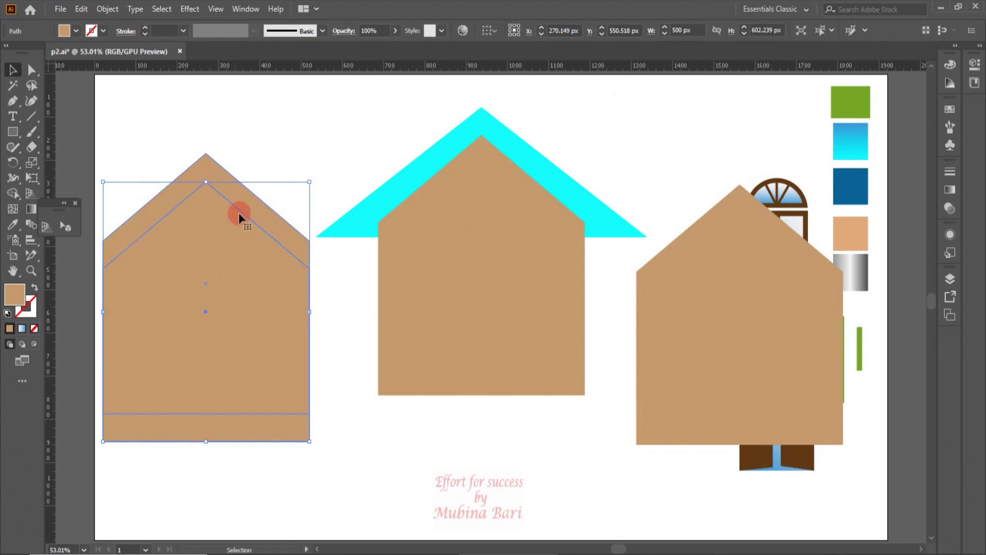
# Step: Divide the overlapping pentagons with Pathfinder, delete the lower pieces and darken the chevron's fill
pyautogui.click(139, 160)
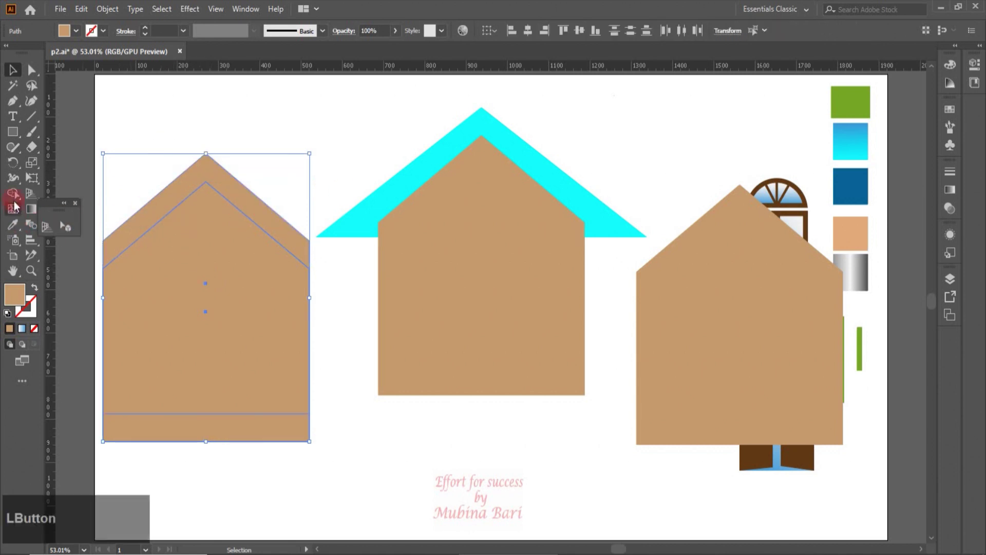
pyautogui.click(16, 200)
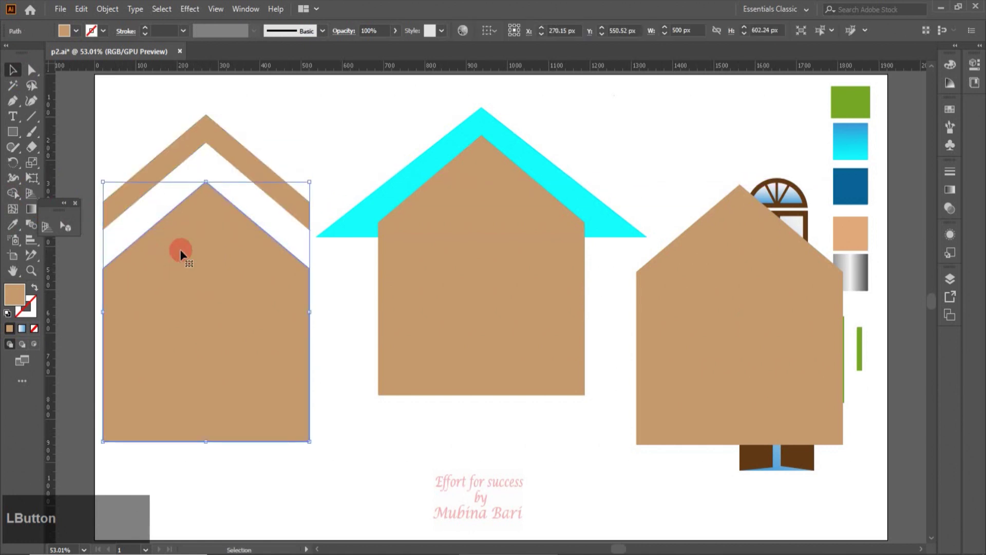
pyautogui.press('Delete')
pyautogui.click(187, 292)
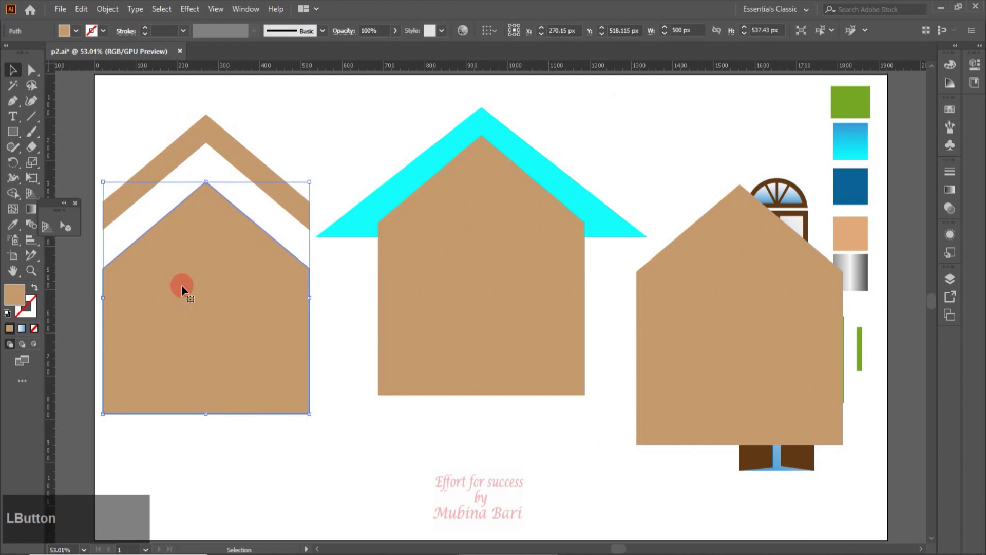
pyautogui.press('Delete')
pyautogui.click(241, 167)
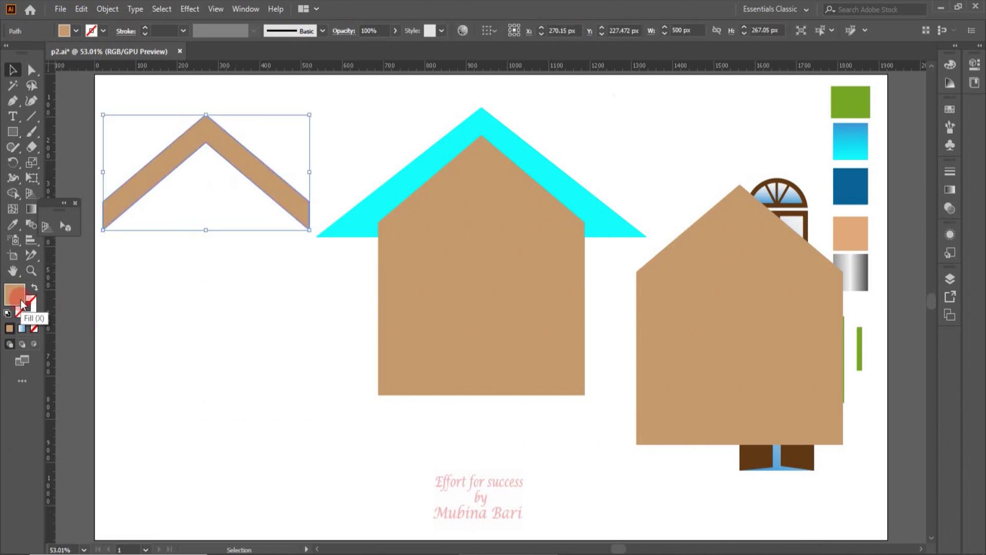
# Step: Set the chevron on the right pentagon and group them into one house body
pyautogui.click(23, 303)
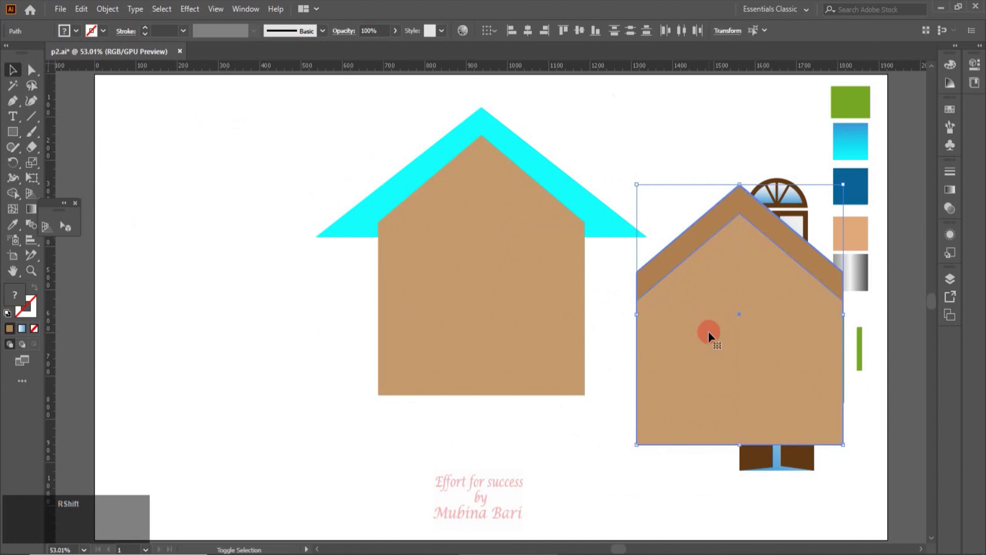
pyautogui.rightClick(712, 336)
pyautogui.click(739, 146)
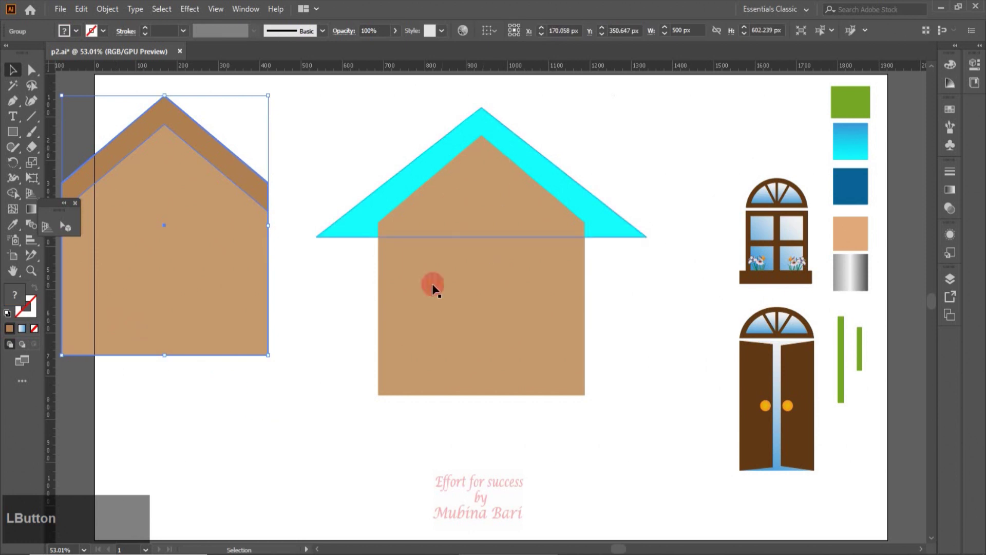
# Step: Place a copy of the cyan roof triangle lower down with its fill set to None
pyautogui.click(605, 224)
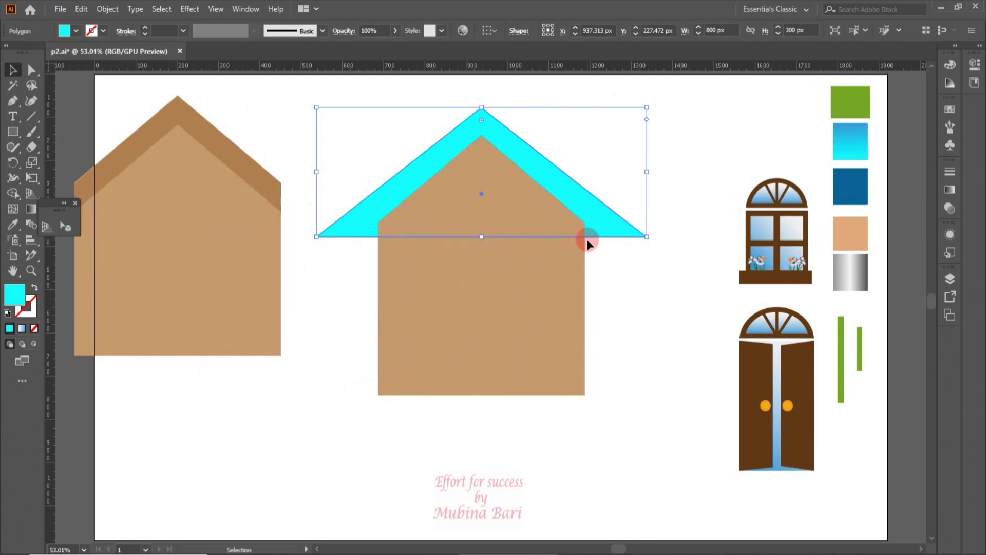
pyautogui.click(669, 308)
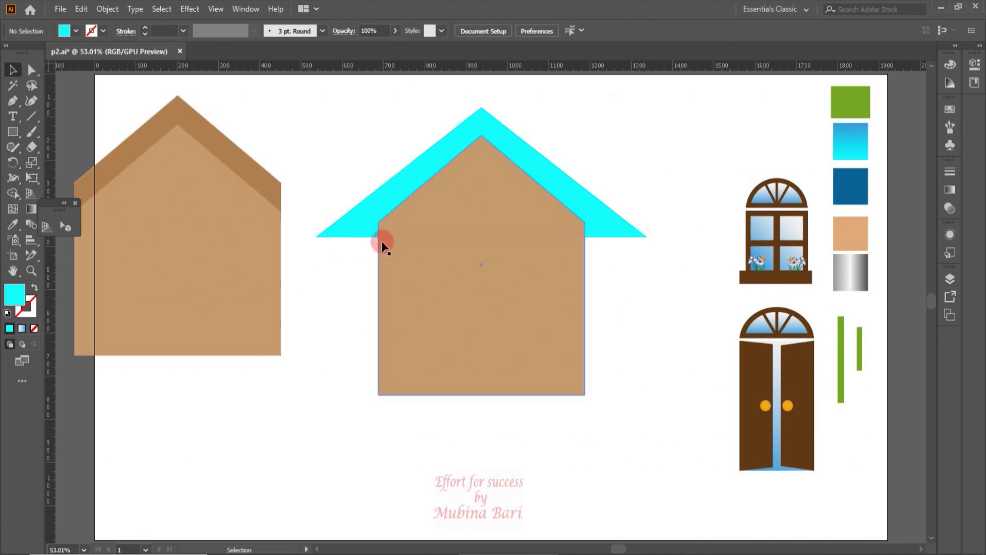
pyautogui.click(439, 163)
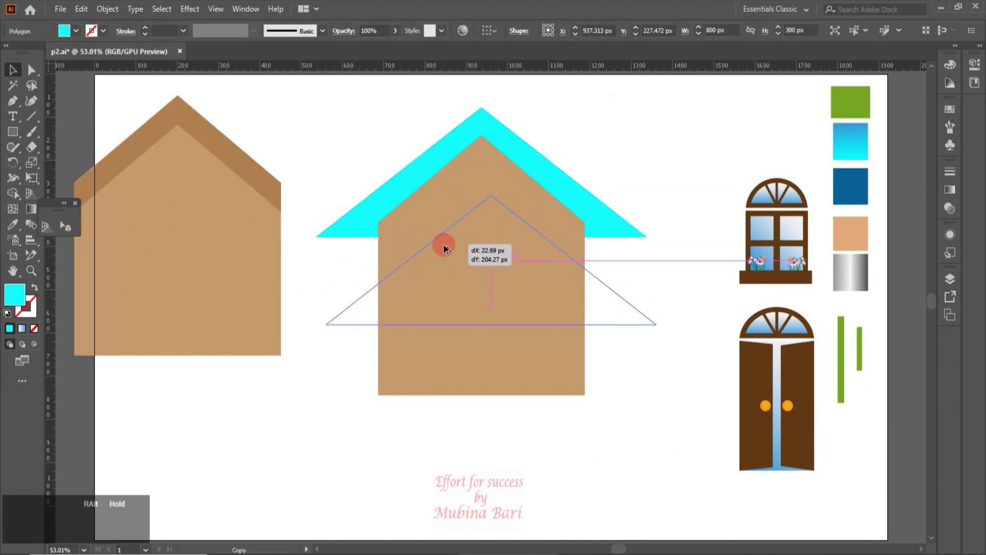
pyautogui.click(486, 289)
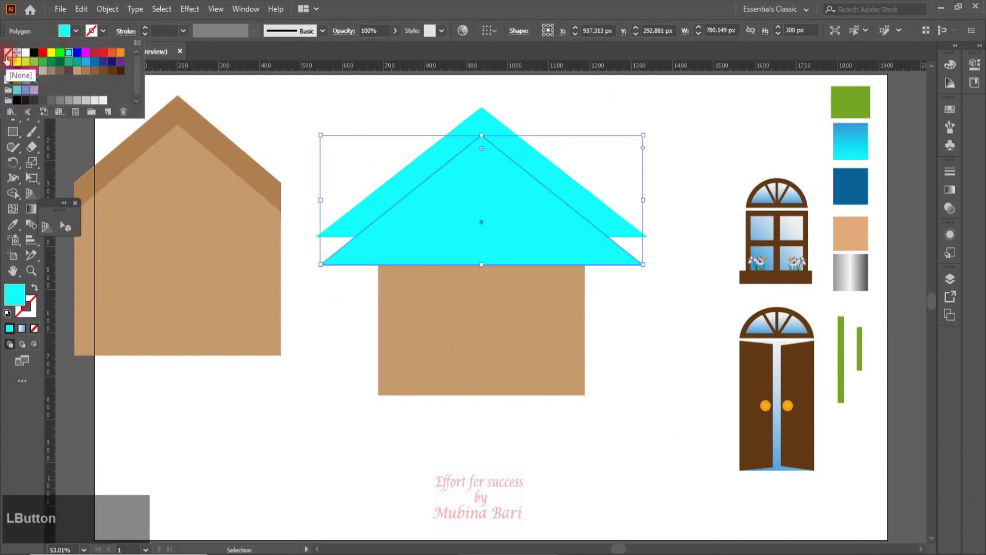
pyautogui.click(482, 220)
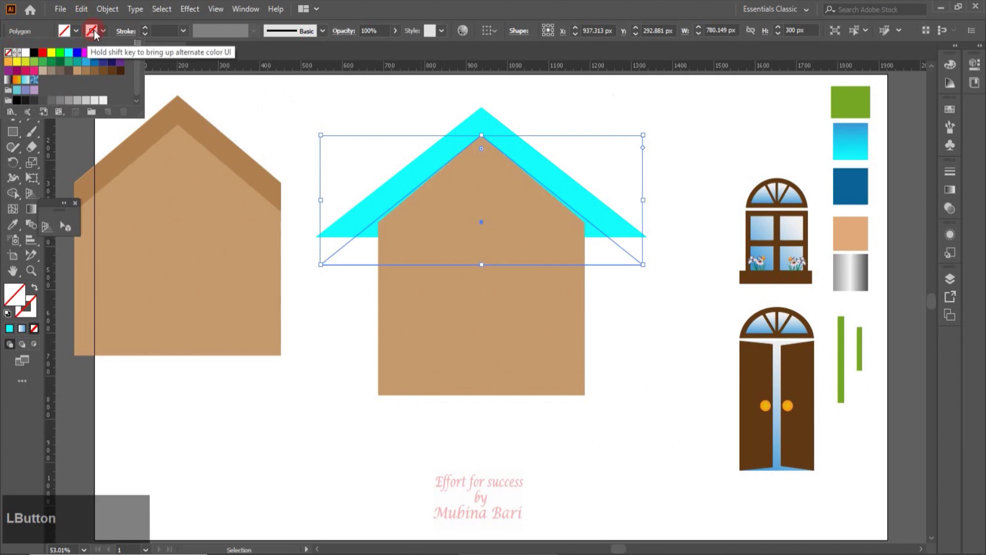
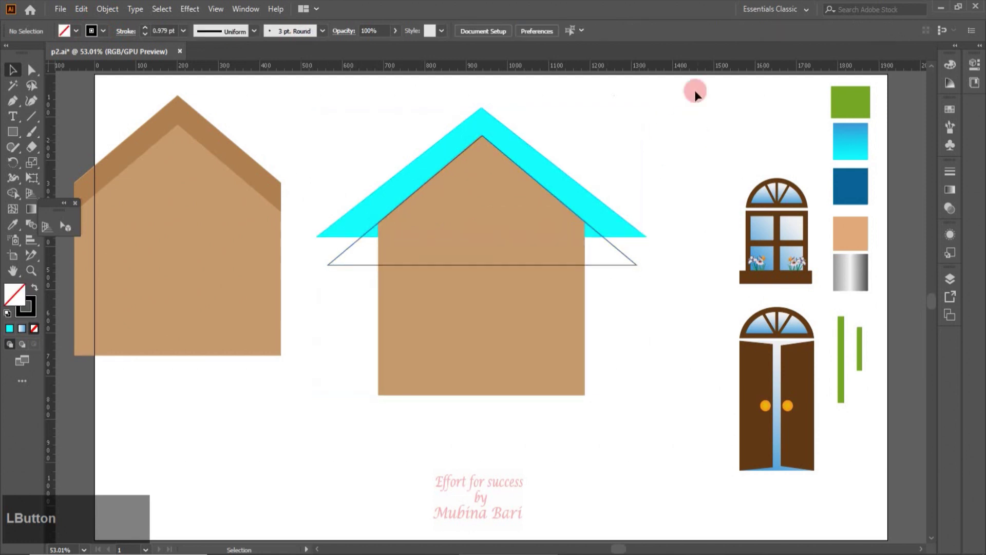
# Step: Merge the roof, its copy and the wall into one house silhouette with Shape Builder regions
pyautogui.click(390, 270)
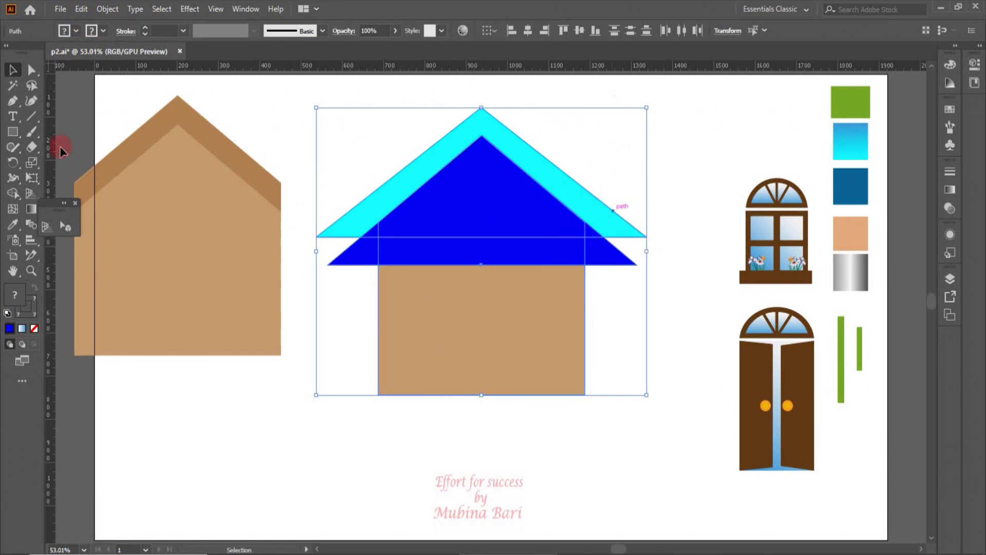
pyautogui.click(16, 196)
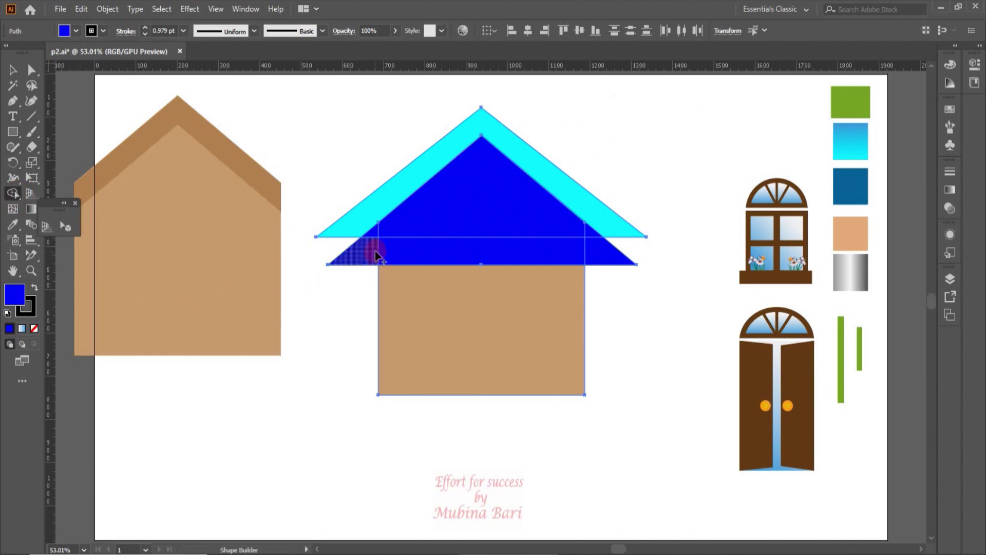
pyautogui.click(380, 255)
pyautogui.click(377, 239)
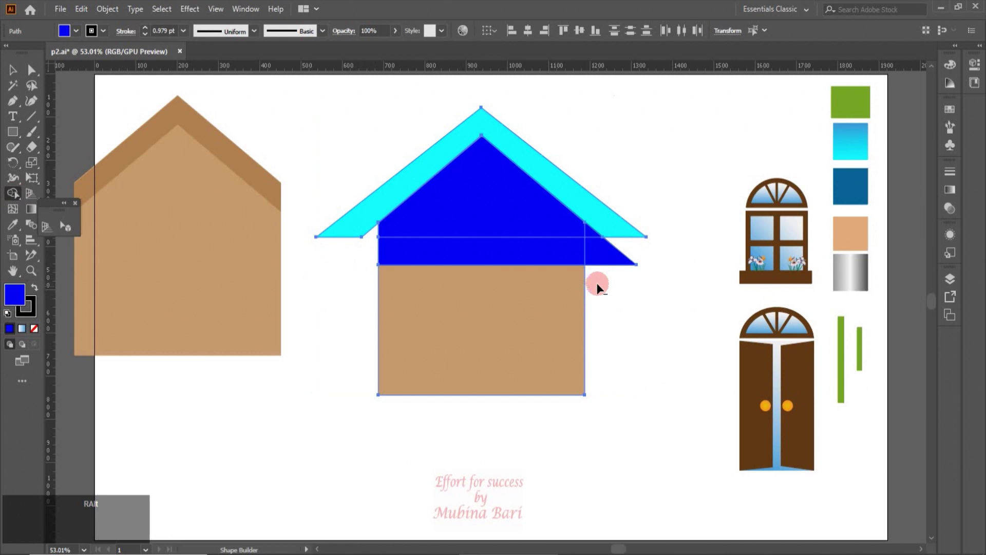
pyautogui.click(593, 237)
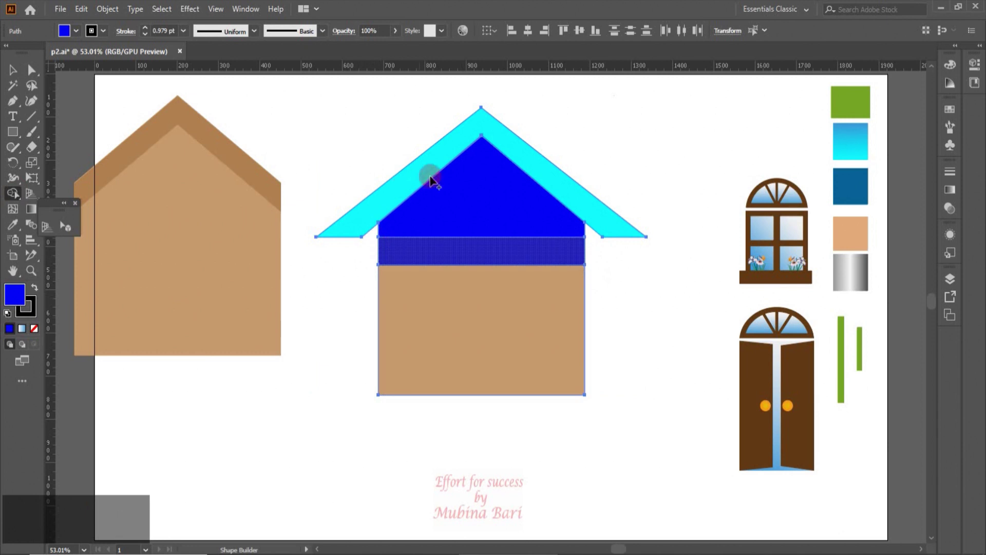
pyautogui.click(435, 171)
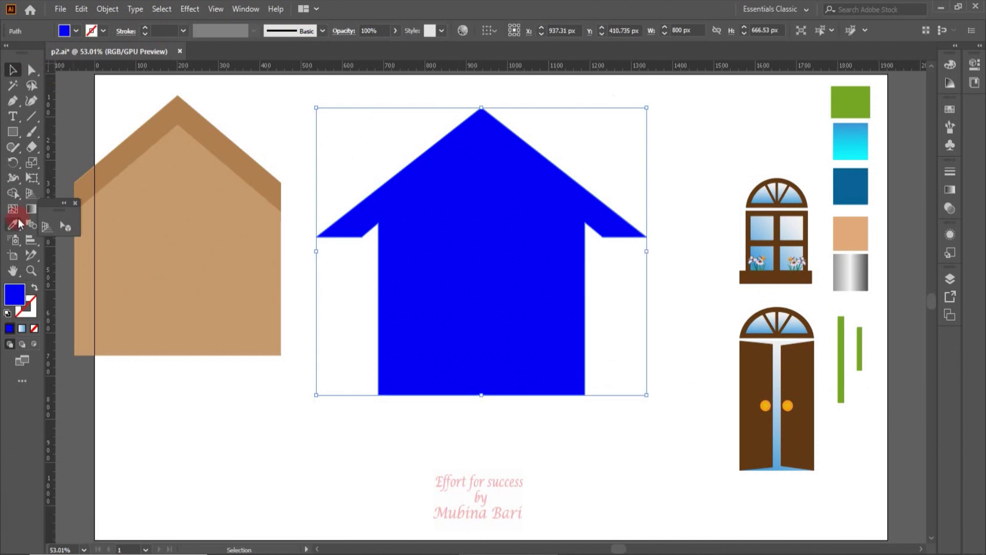
# Step: Fill the silhouette dark blue, move the door beside the tan house front and leave a window copy at top right
pyautogui.click(20, 226)
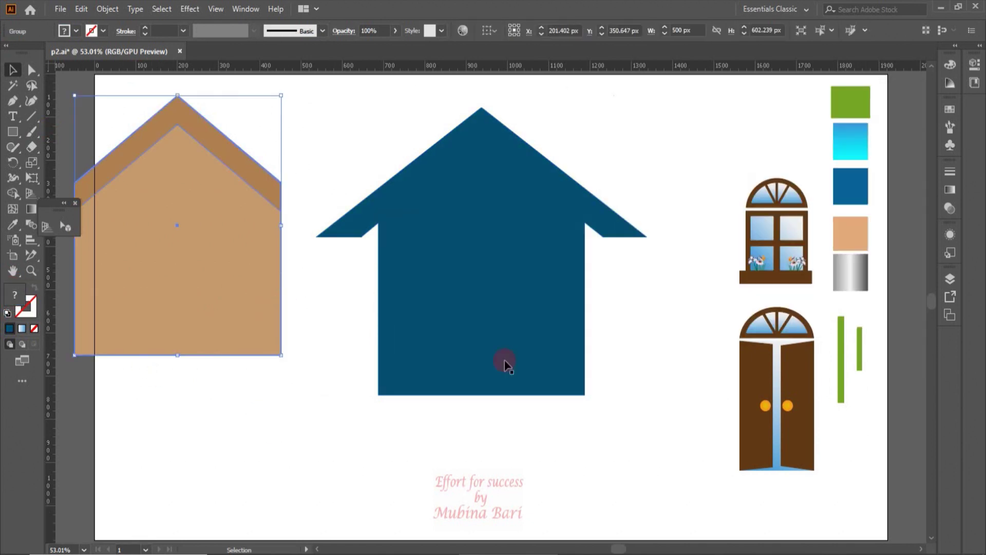
pyautogui.click(208, 308)
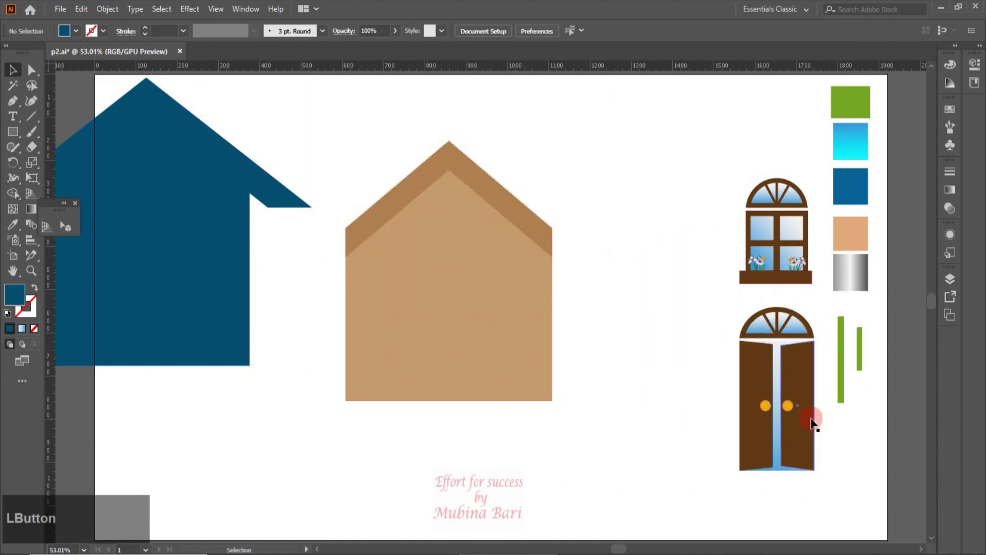
pyautogui.click(460, 328)
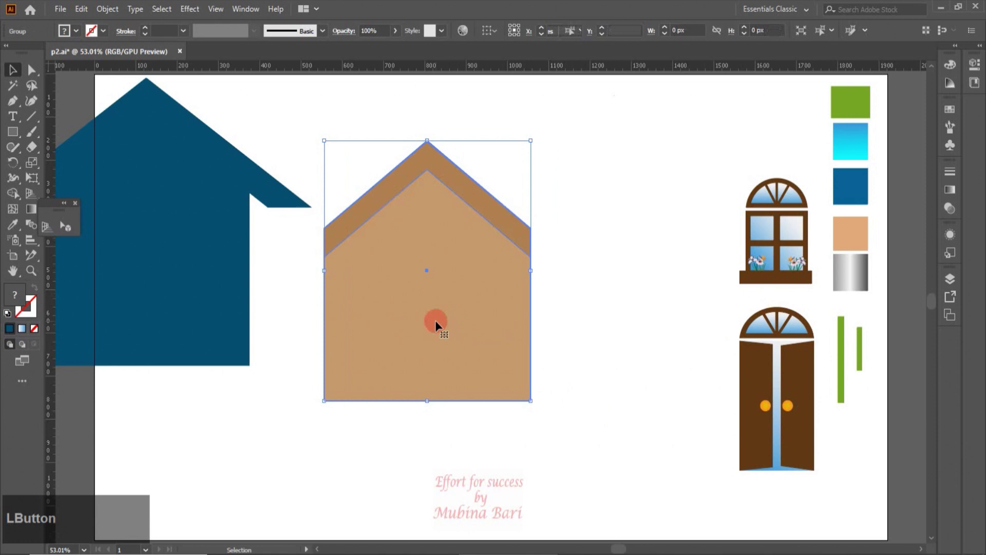
pyautogui.click(770, 251)
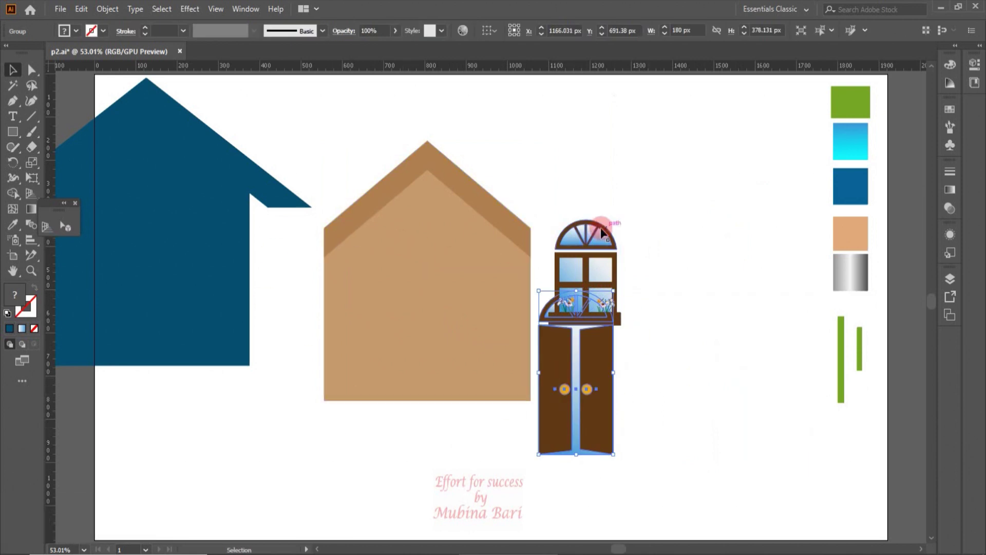
pyautogui.click(602, 236)
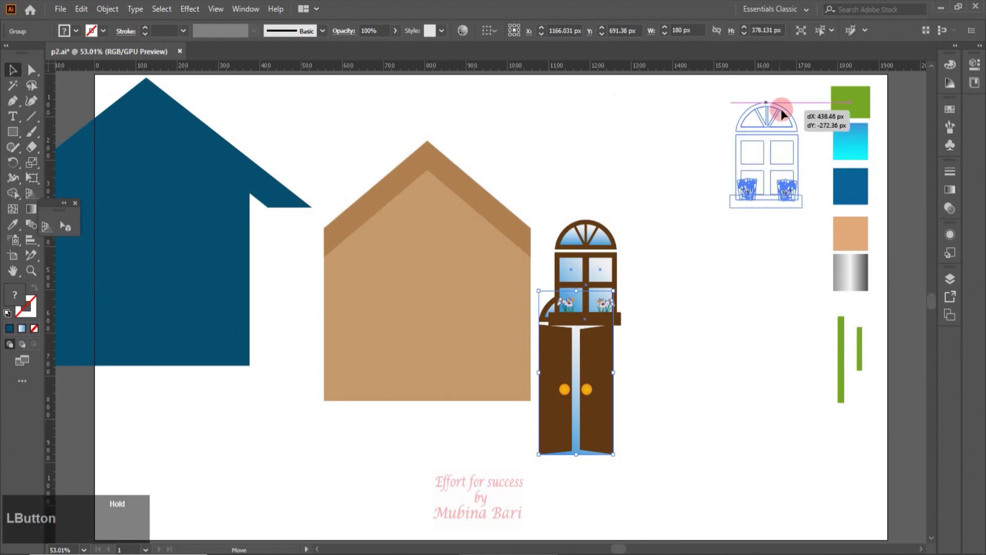
pyautogui.click(774, 293)
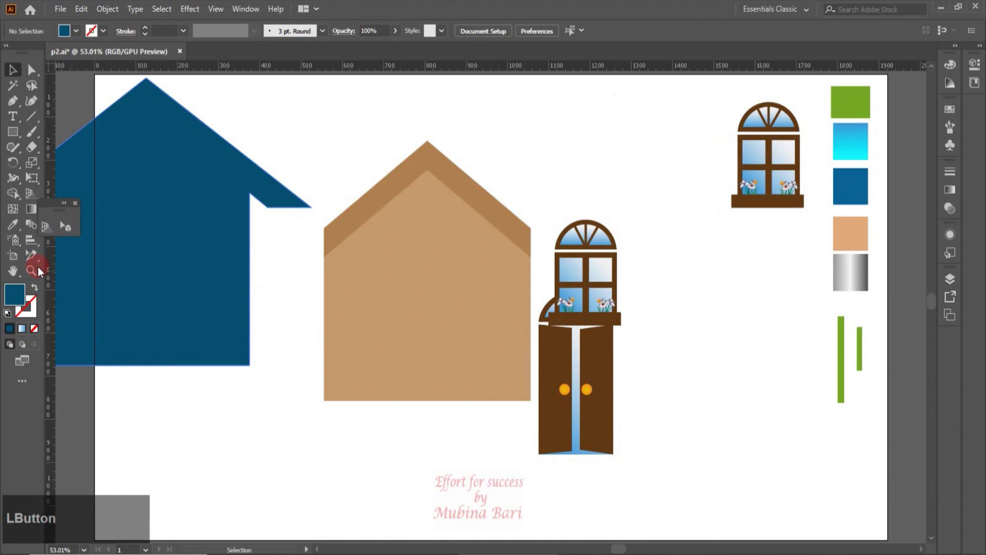
# Step: Zoom in and set arched windows on both sides of the door on the house front
pyautogui.click(35, 270)
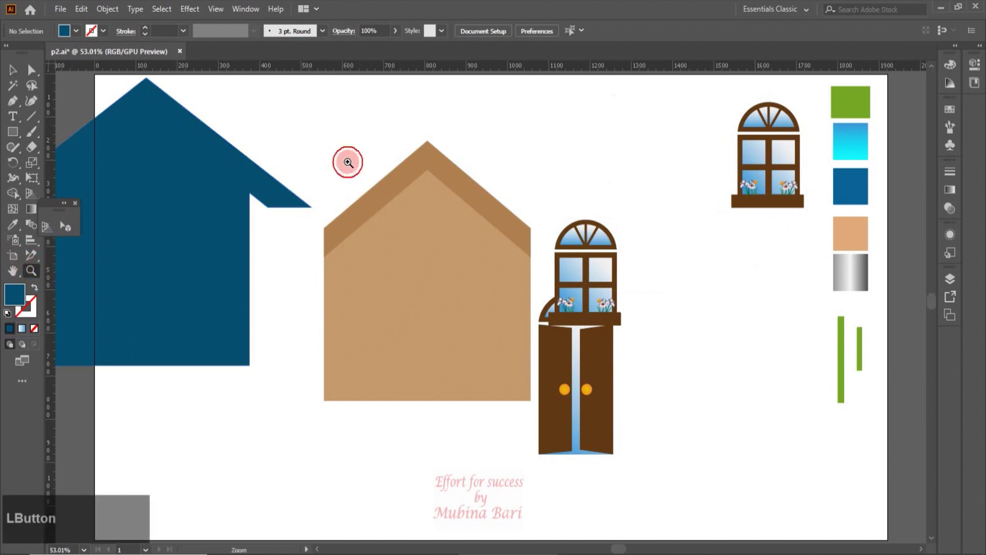
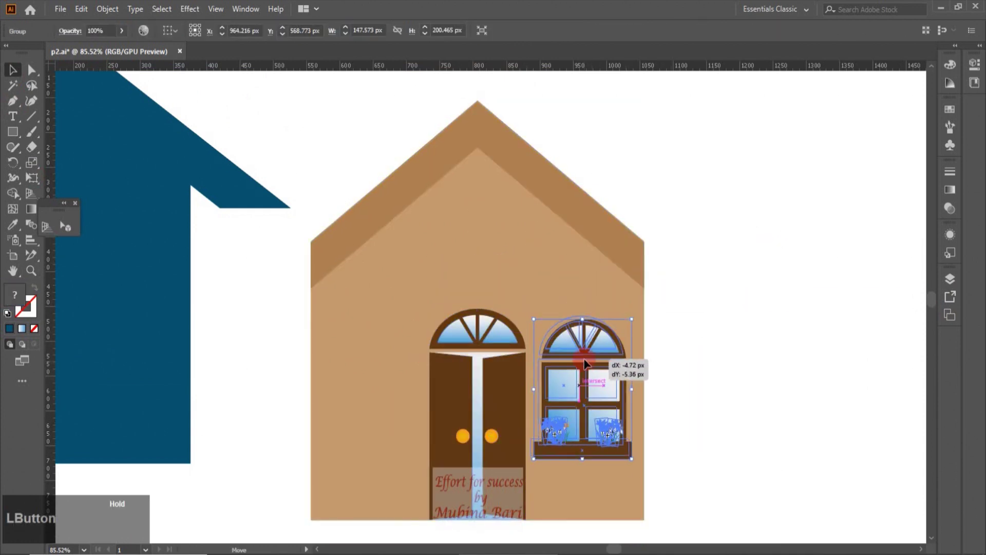
pyautogui.click(477, 319)
pyautogui.click(751, 382)
pyautogui.click(581, 349)
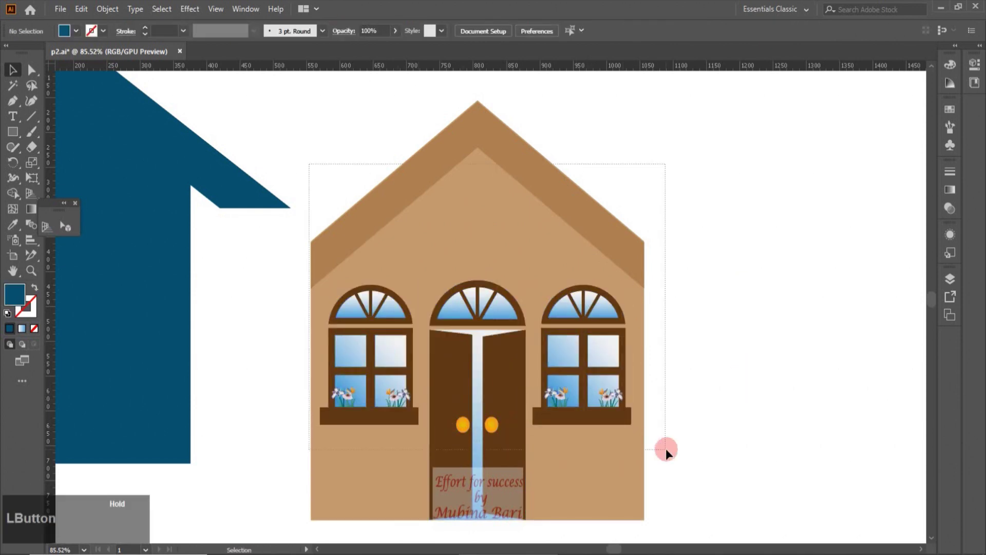
# Step: Group the house front and arrange the blue roof shape behind it as an overhang
pyautogui.rightClick(604, 415)
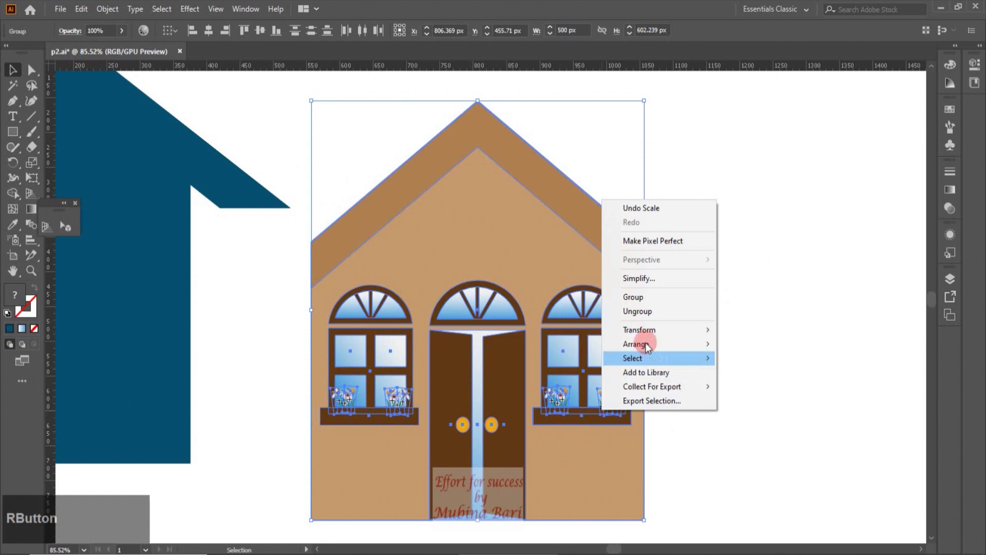
pyautogui.click(647, 301)
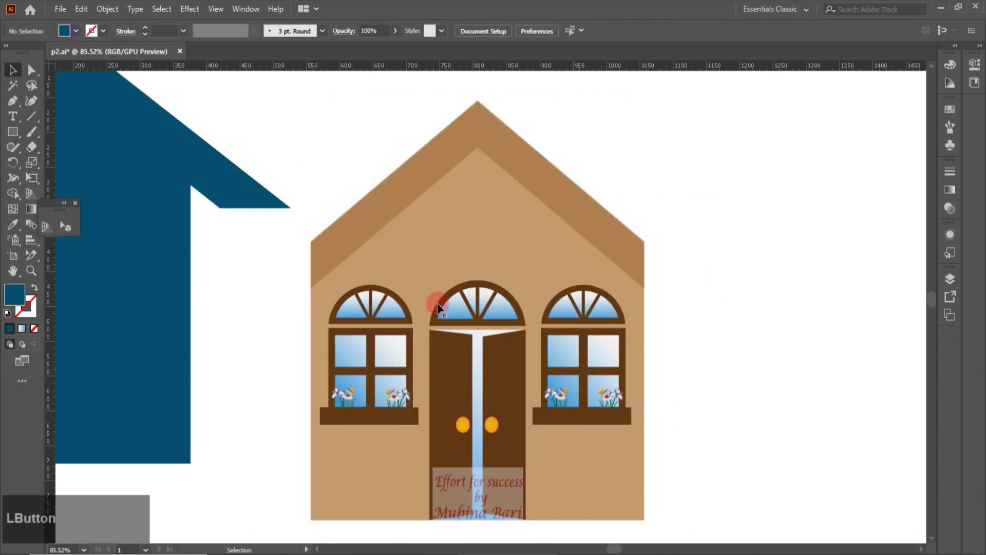
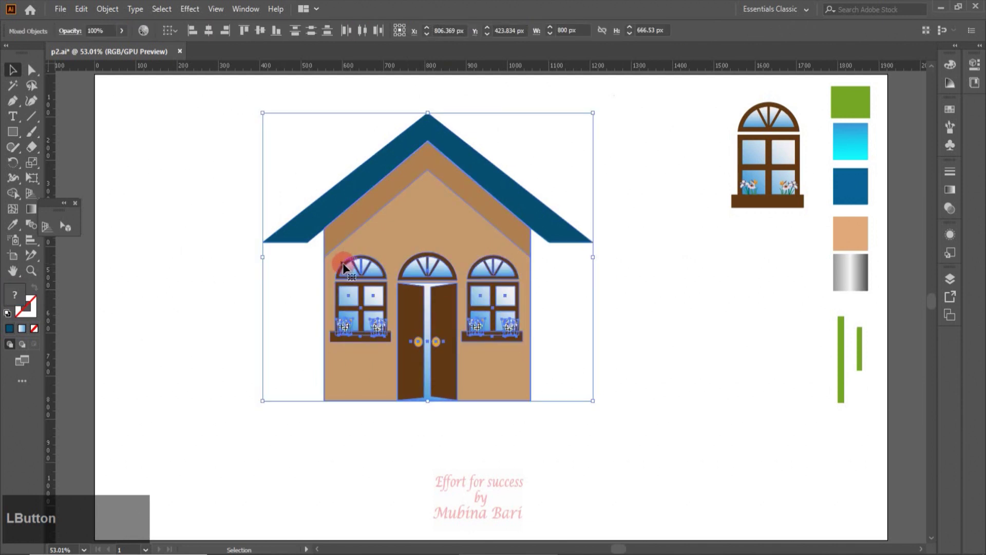
pyautogui.rightClick(346, 266)
pyautogui.click(387, 363)
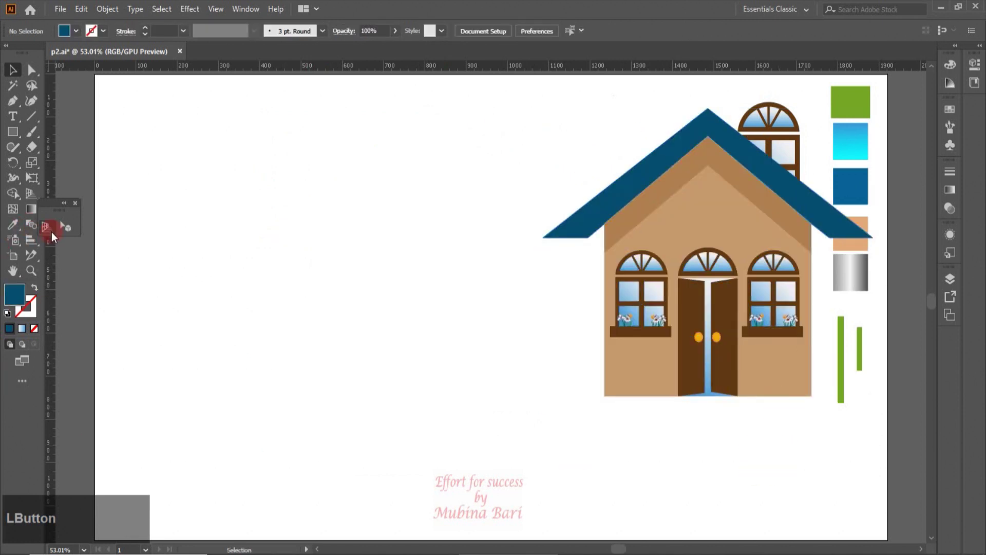
# Step: Attach the house front group to the grid's right plane and fit it within the plane
pyautogui.click(53, 238)
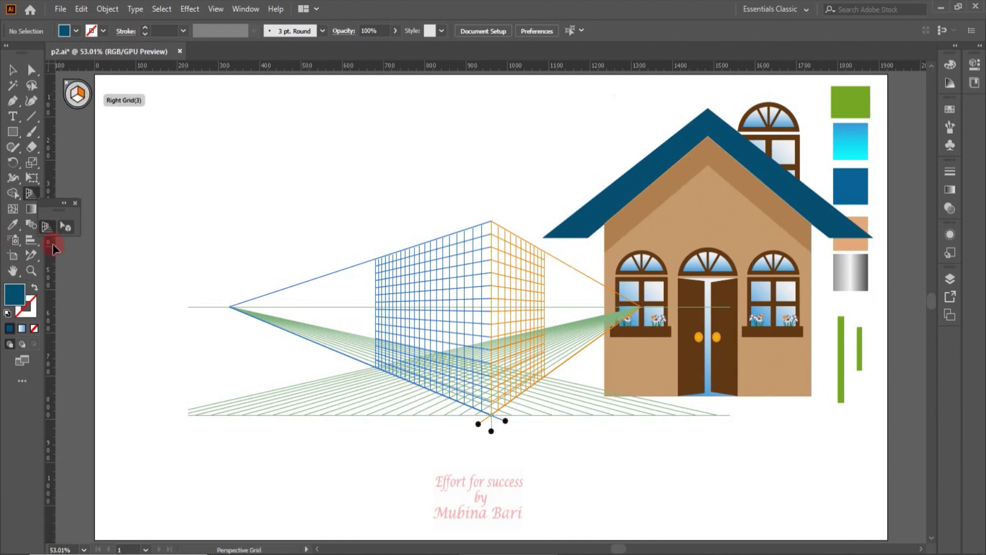
pyautogui.click(68, 230)
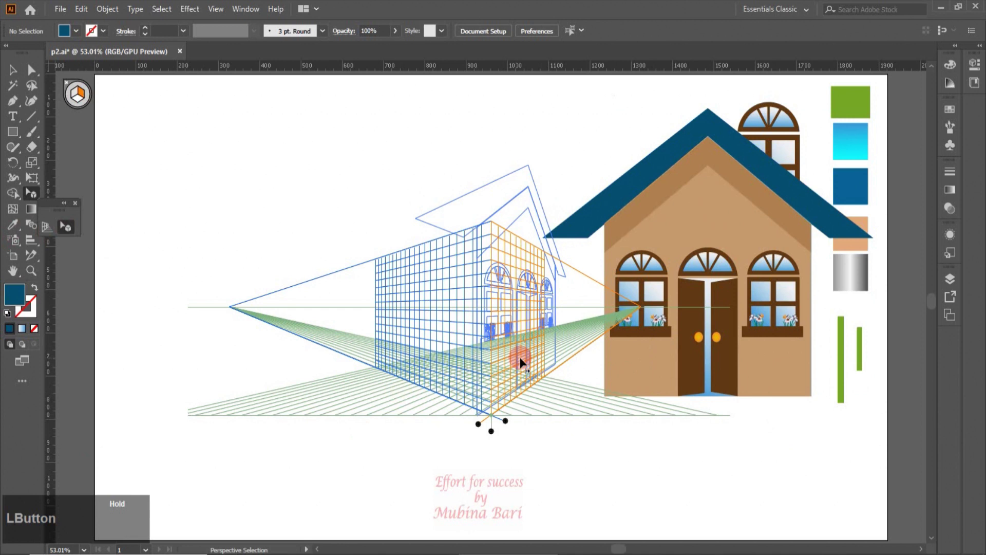
pyautogui.click(535, 179)
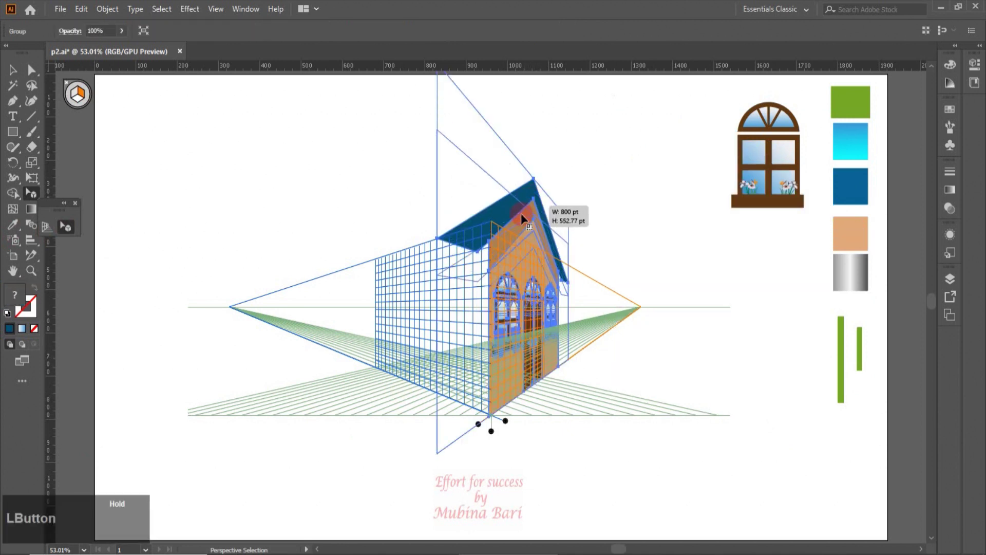
pyautogui.click(33, 270)
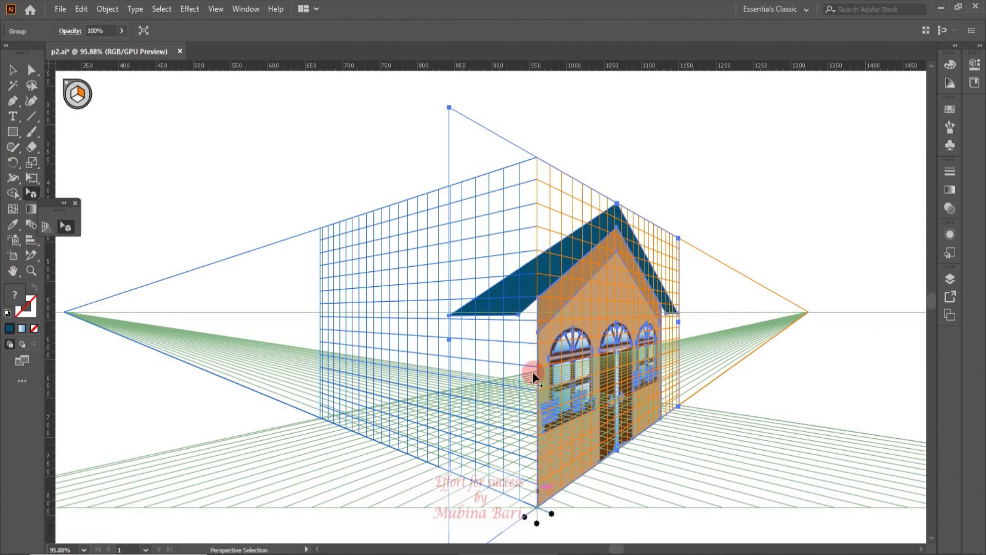
pyautogui.click(49, 232)
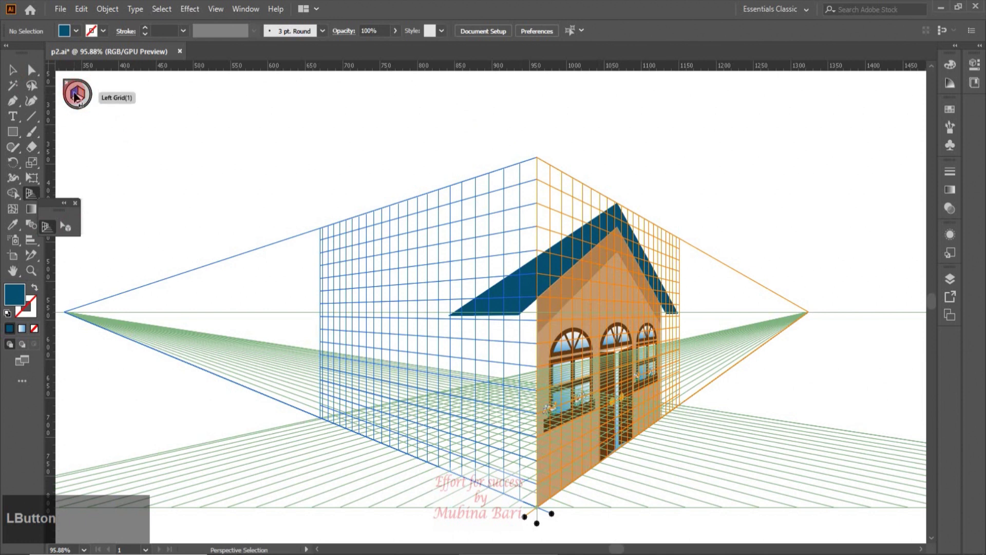
# Step: Draw a tan rectangle on the left perspective plane as a side wall meeting the house corner
pyautogui.click(14, 136)
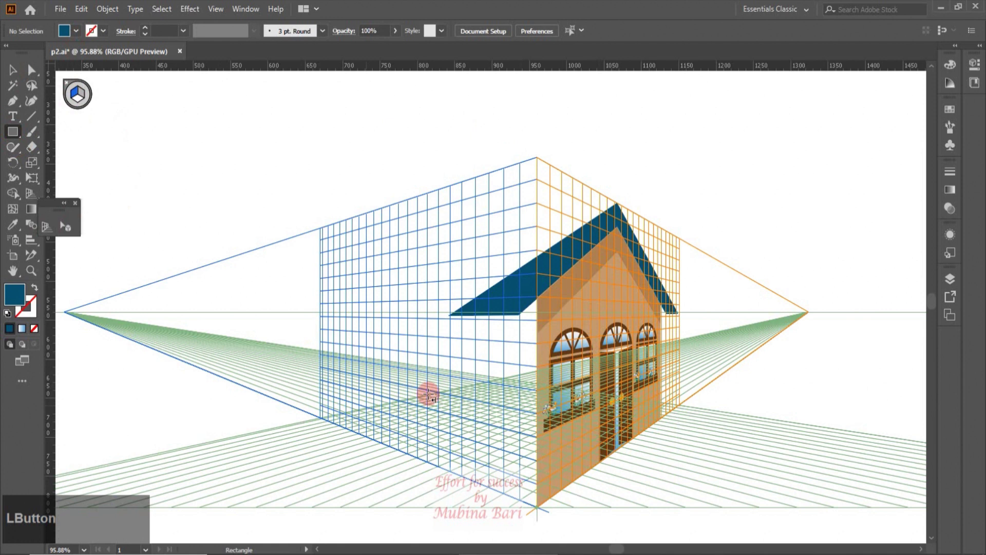
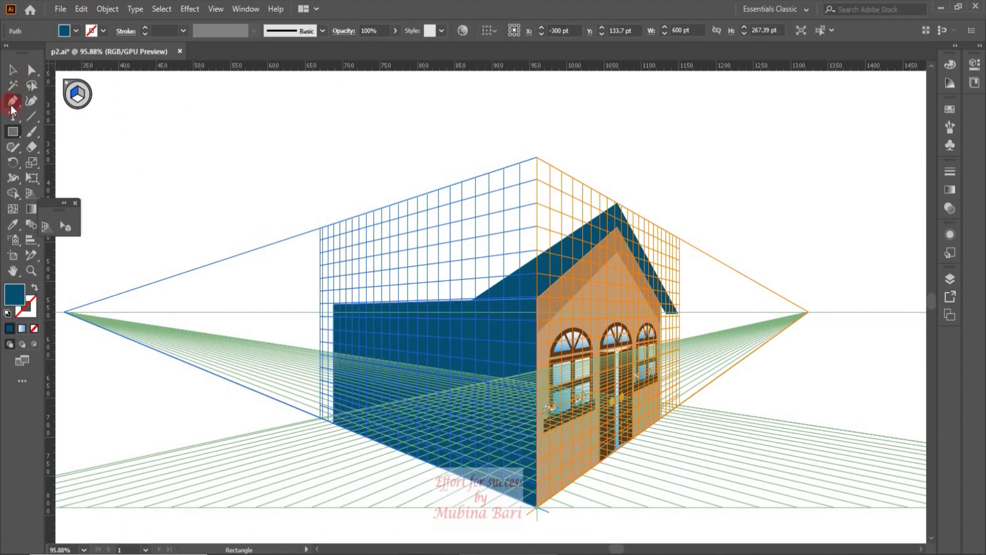
pyautogui.click(31, 75)
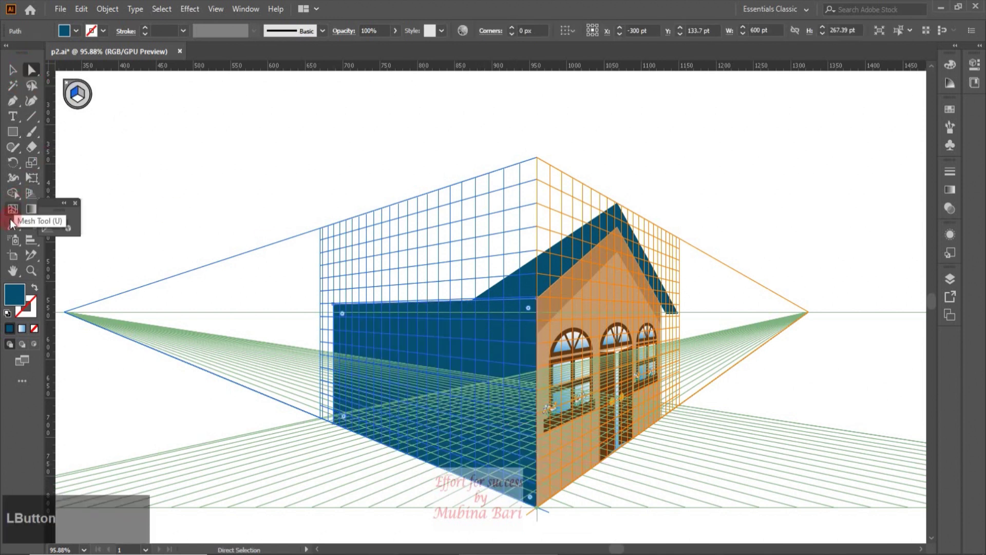
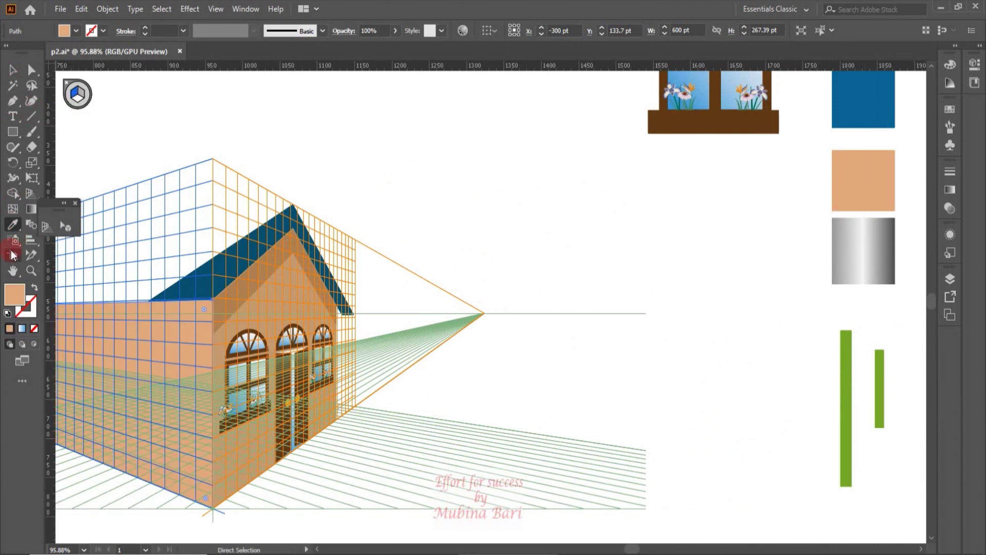
pyautogui.click(14, 274)
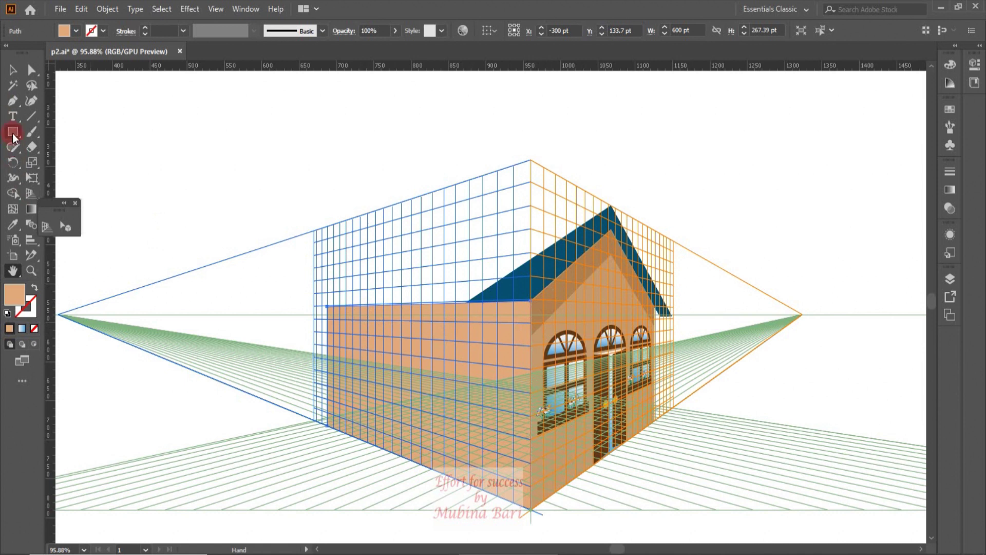
pyautogui.click(16, 136)
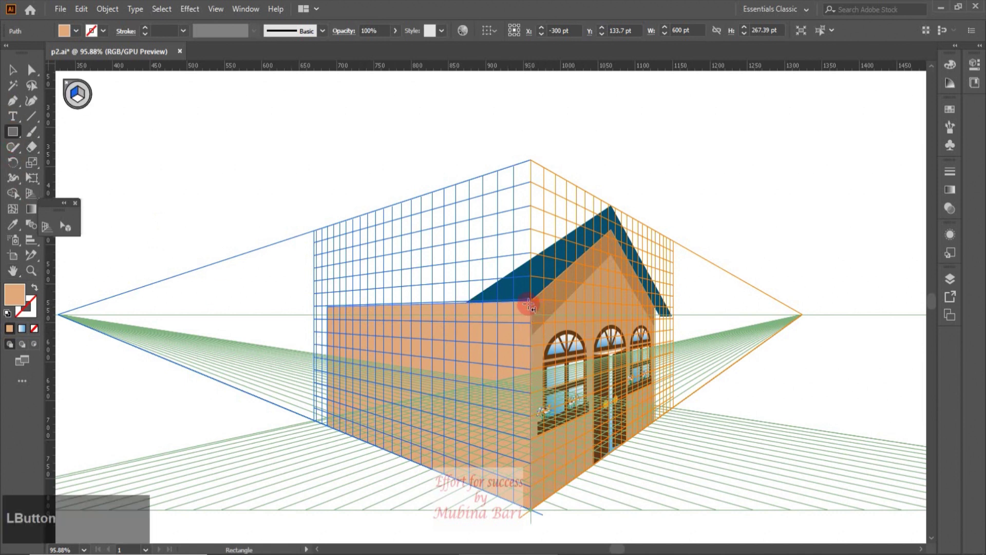
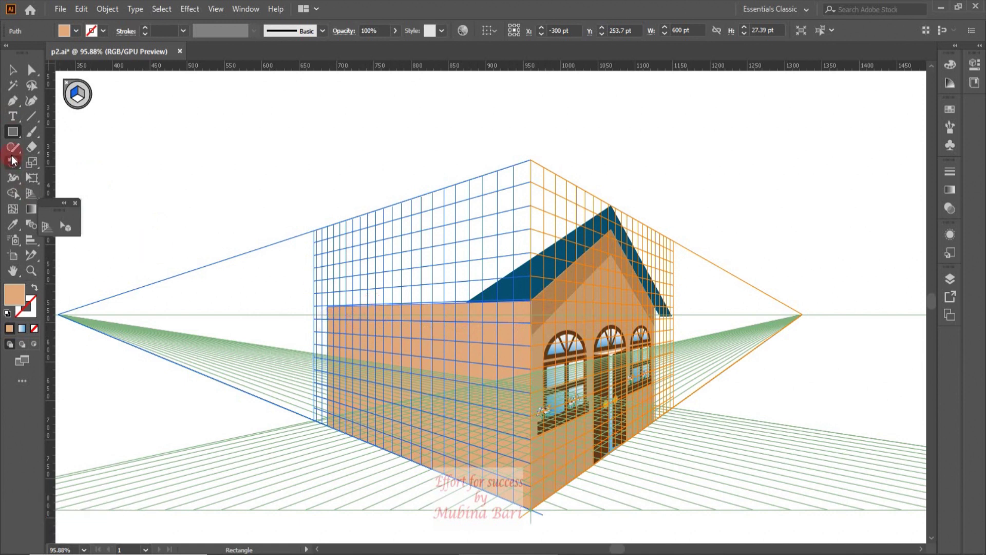
# Step: Colour the wall's top strip with the roof brown, fit it to the wall, and hide the perspective grid
pyautogui.click(14, 230)
pyautogui.click(15, 230)
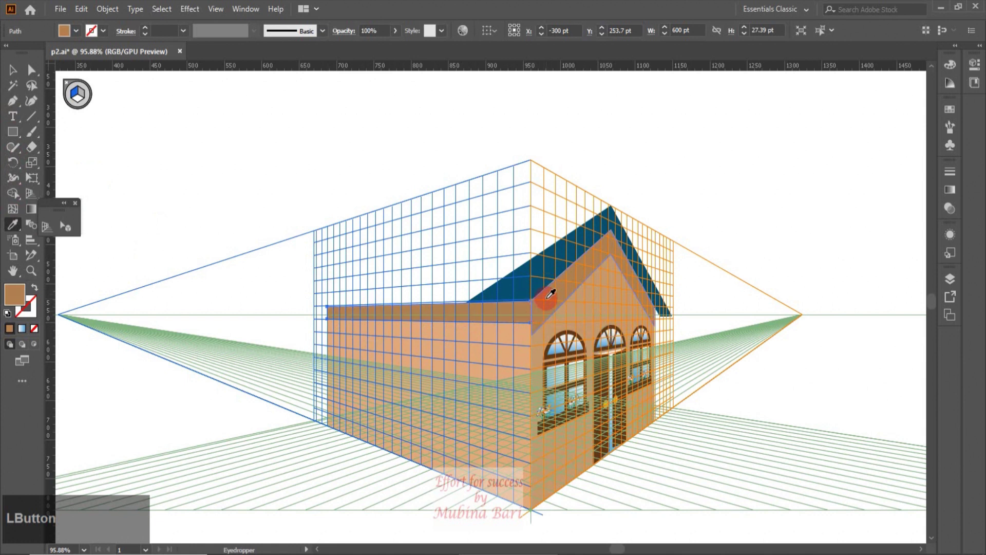
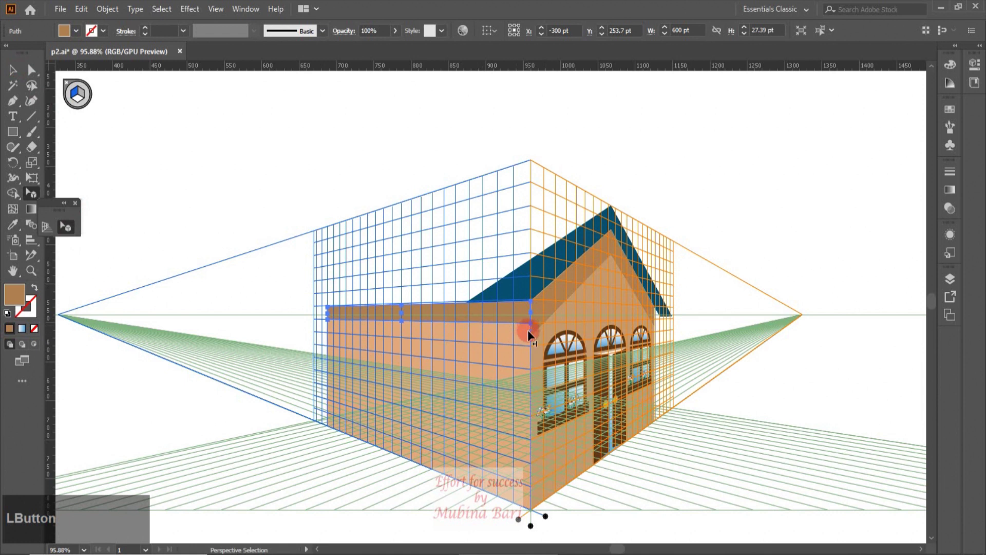
pyautogui.click(532, 327)
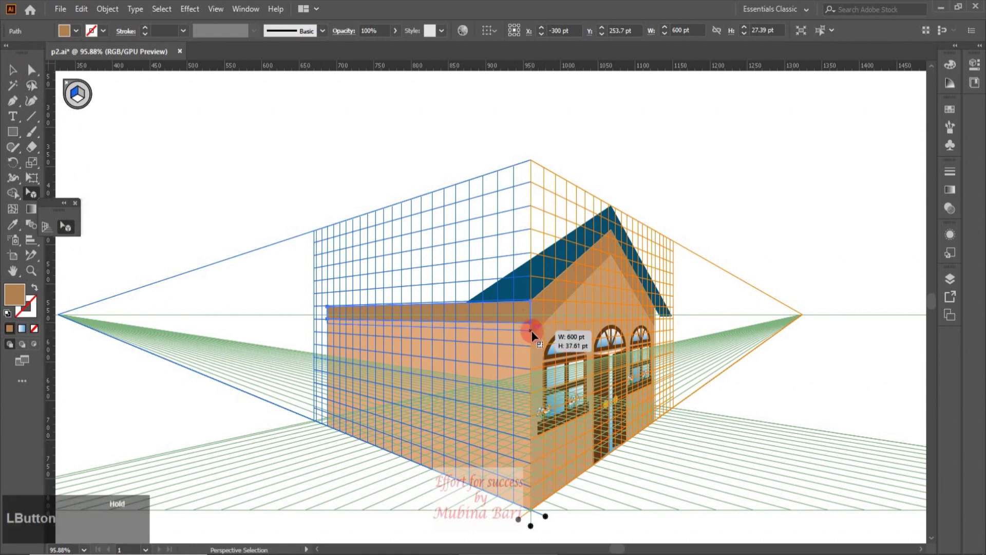
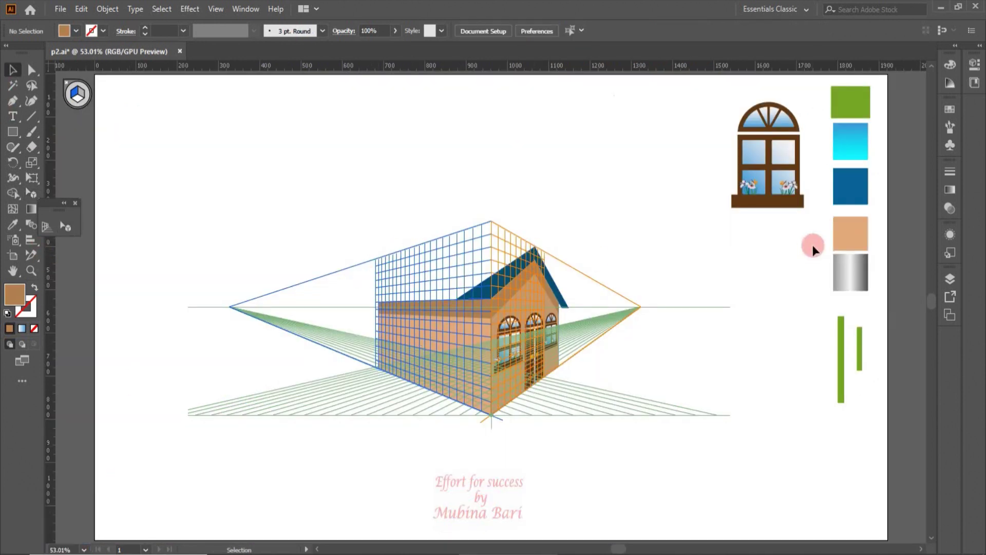
pyautogui.click(856, 208)
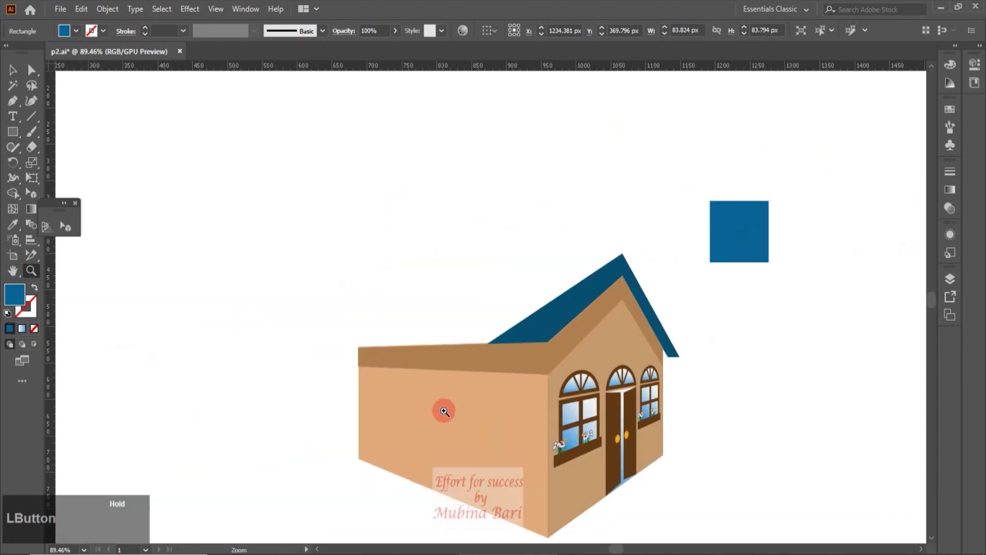
# Step: Show the grid again and select the long side wall group with its top strip
pyautogui.click(538, 303)
pyautogui.click(538, 375)
pyautogui.rightClick(539, 379)
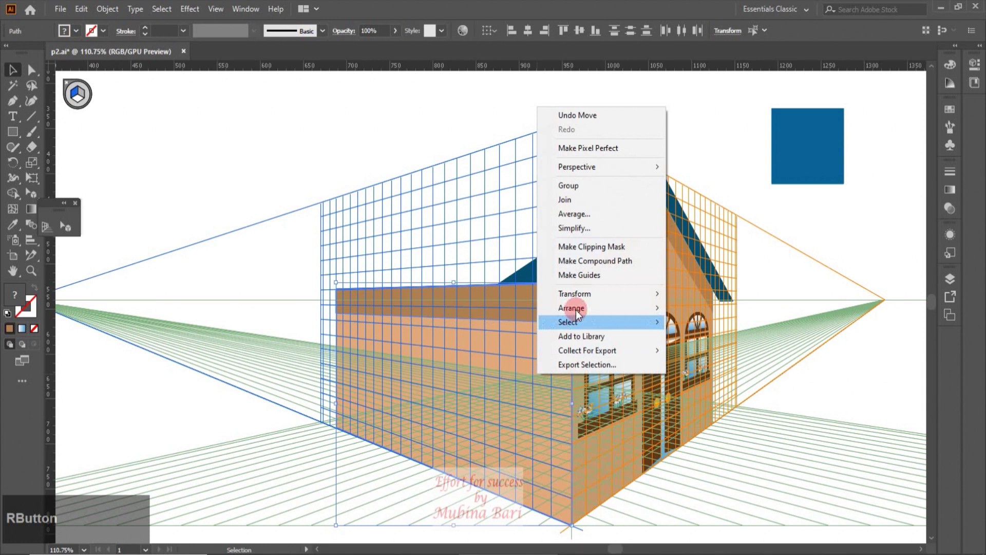
pyautogui.click(577, 191)
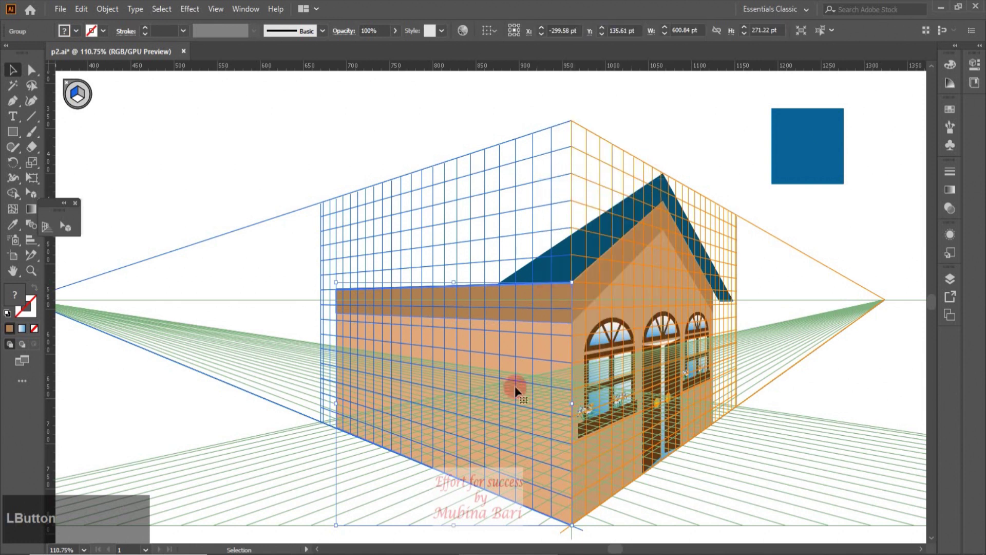
# Step: Send the side wall behind the front roof via Arrange > Send to Back, then select the front face
pyautogui.rightClick(512, 385)
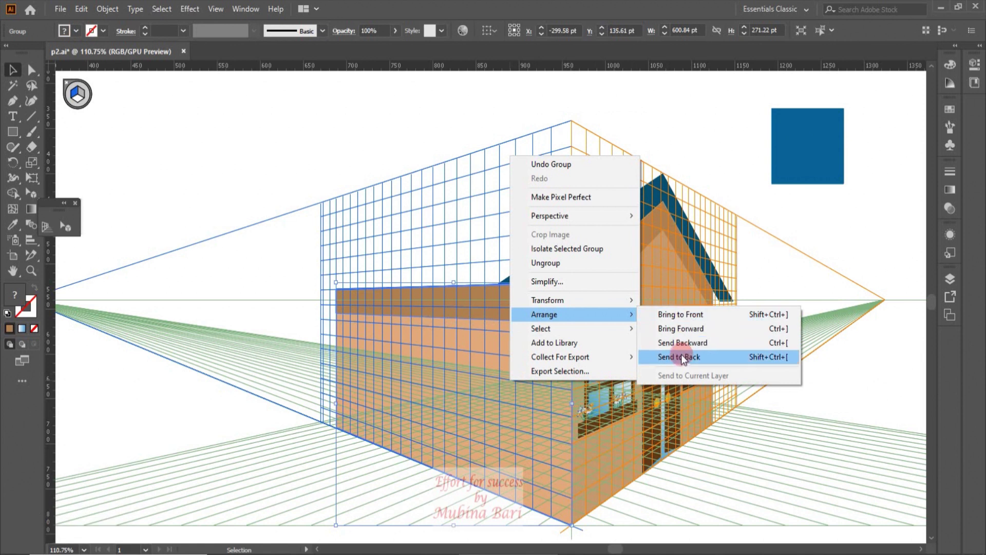
pyautogui.click(684, 360)
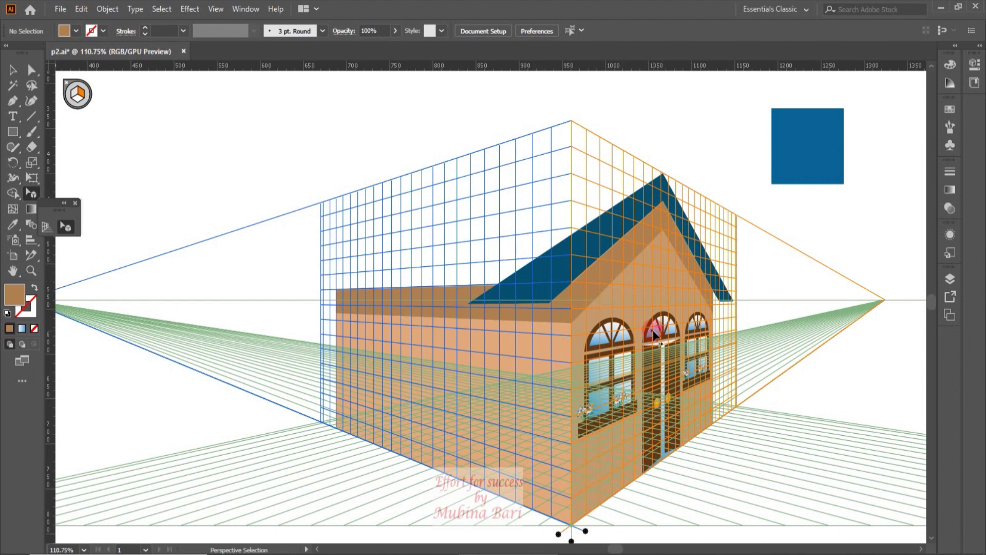
pyautogui.click(621, 268)
pyautogui.rightClick(668, 194)
# Step: Alt-drag a copy of the front roof onto the left plane over the side wing
pyautogui.click(703, 302)
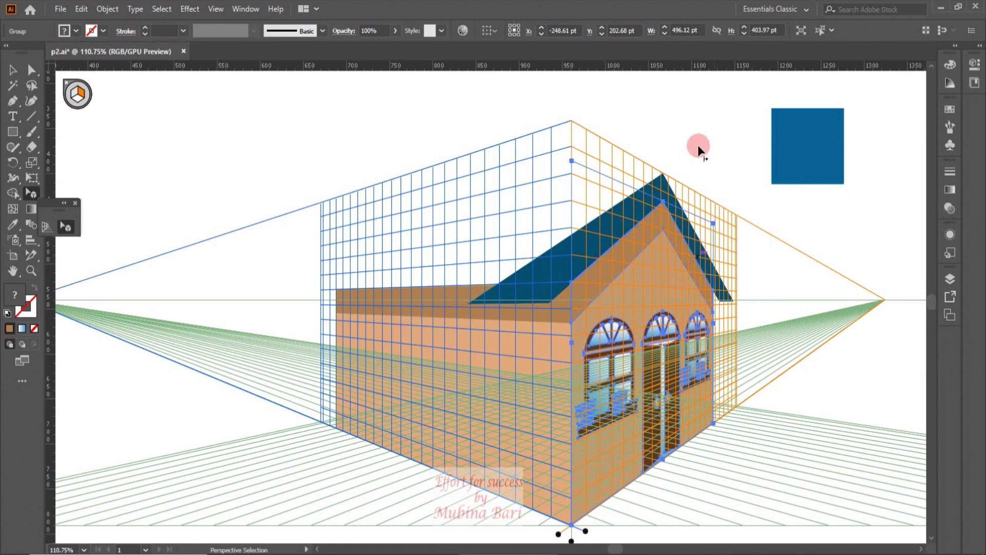
pyautogui.click(640, 132)
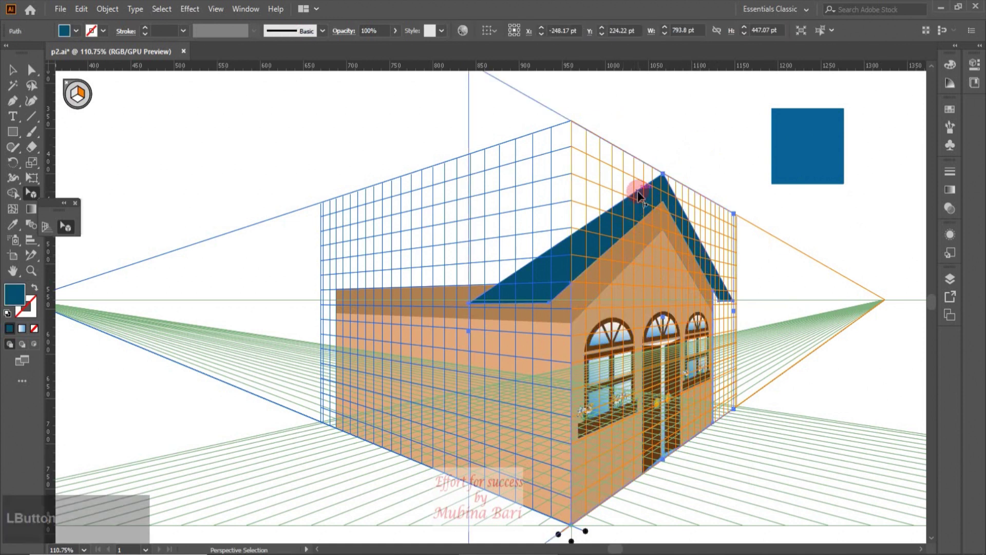
pyautogui.click(630, 208)
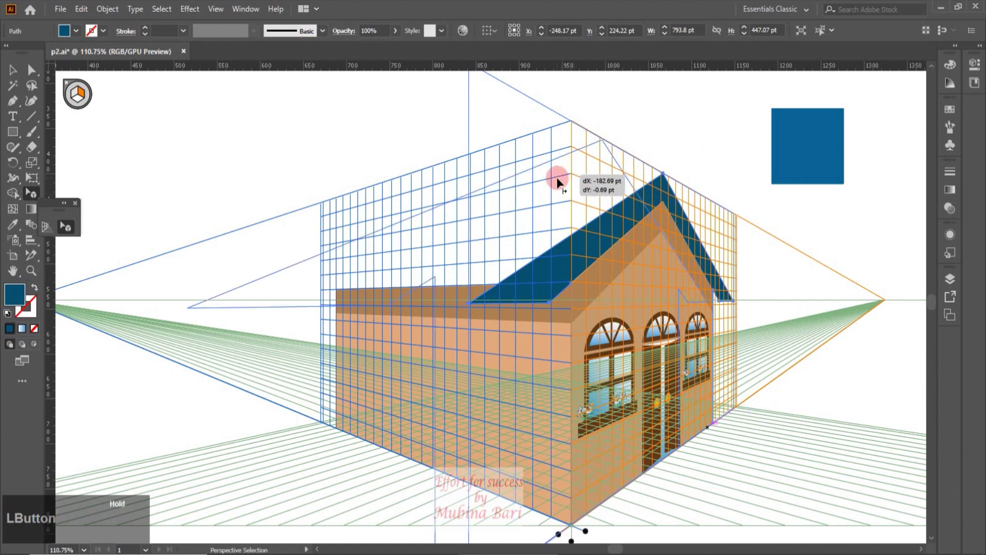
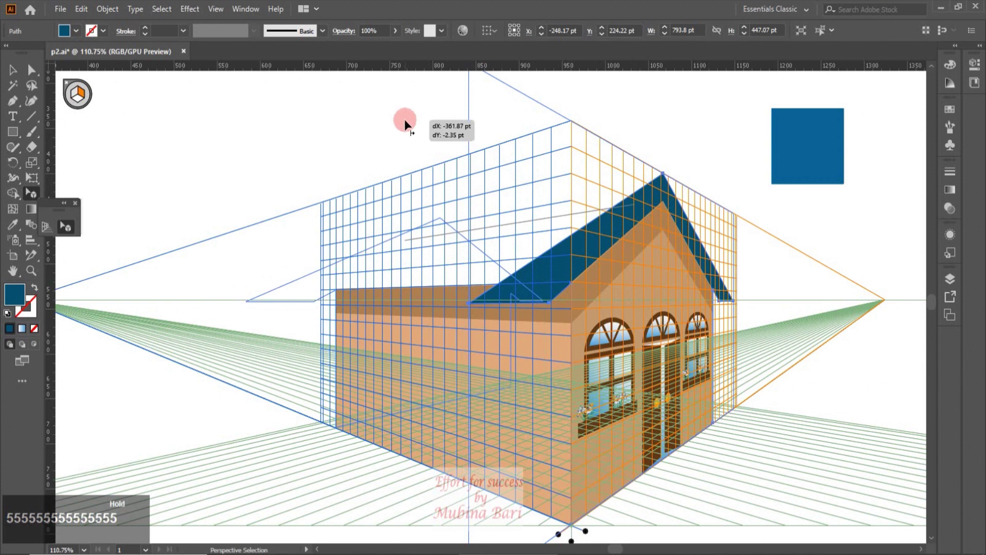
pyautogui.press('alt+5')
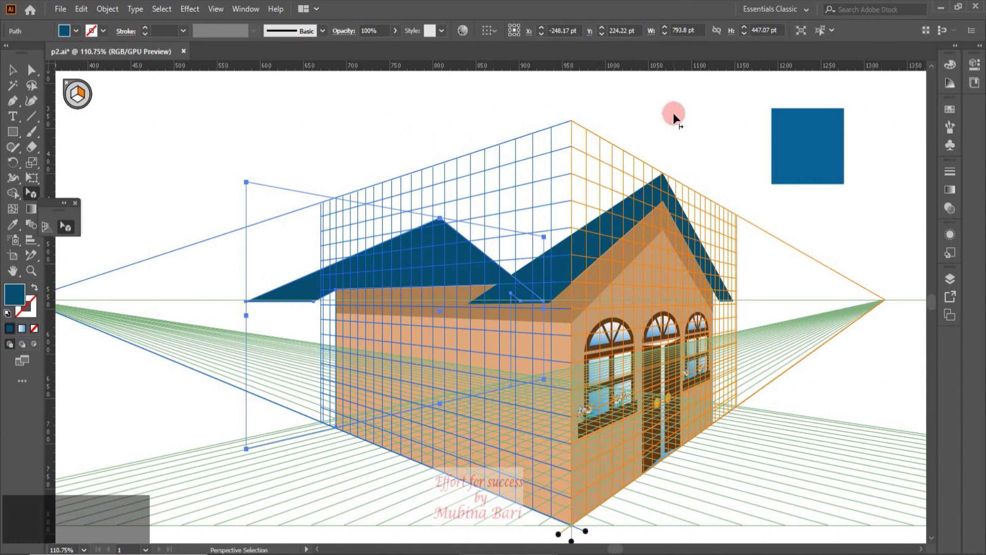
pyautogui.click(676, 117)
pyautogui.click(15, 108)
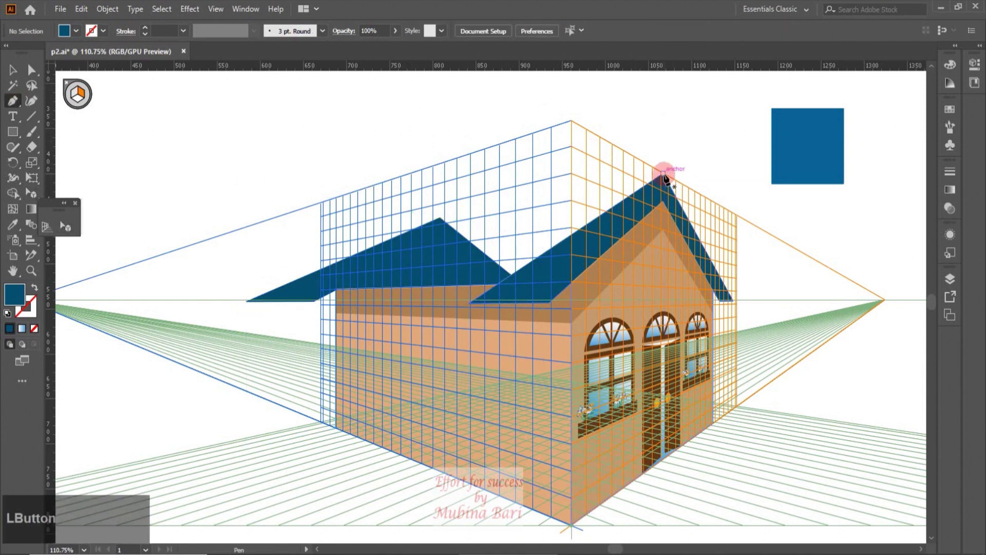
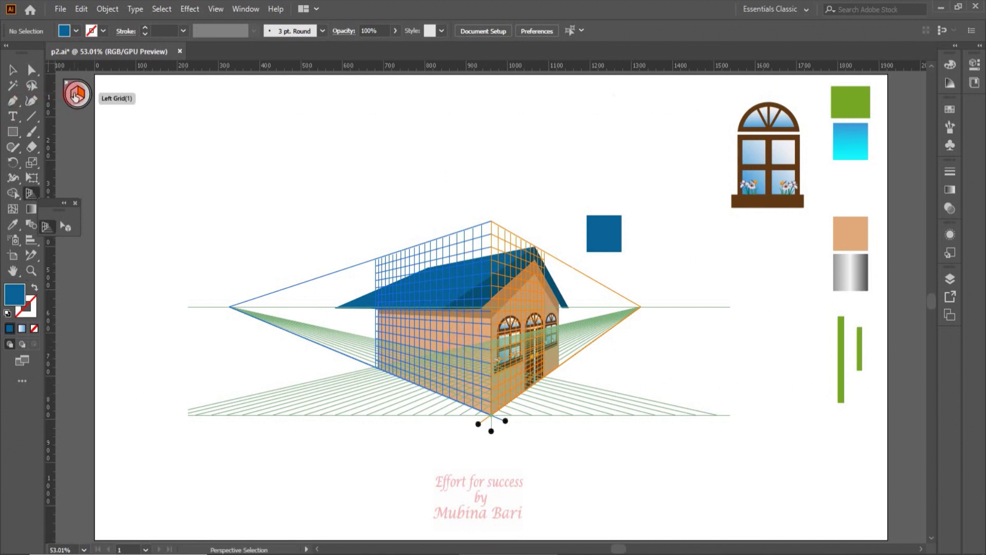
# Step: Place the window artwork onto the side wall's left plane and zoom in on it
pyautogui.click(79, 100)
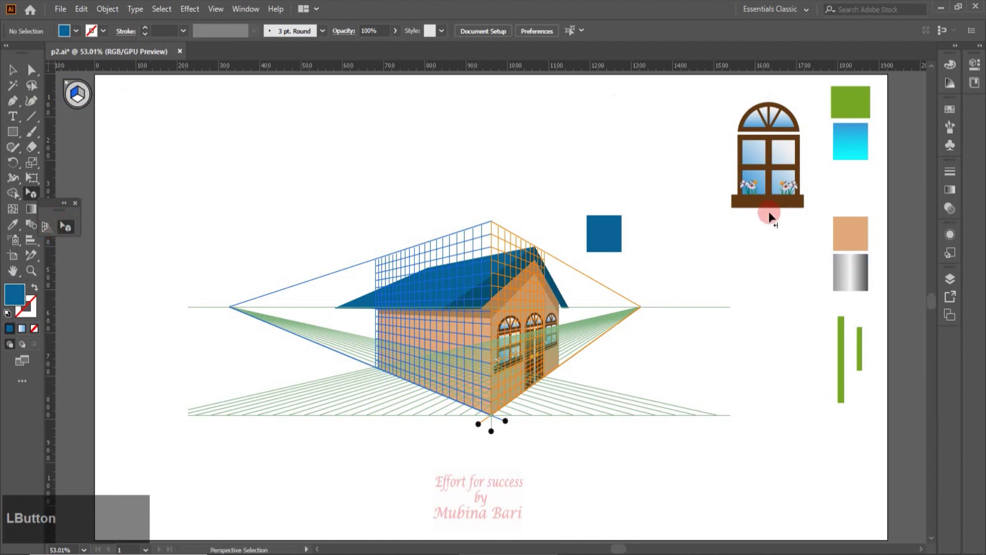
pyautogui.click(779, 206)
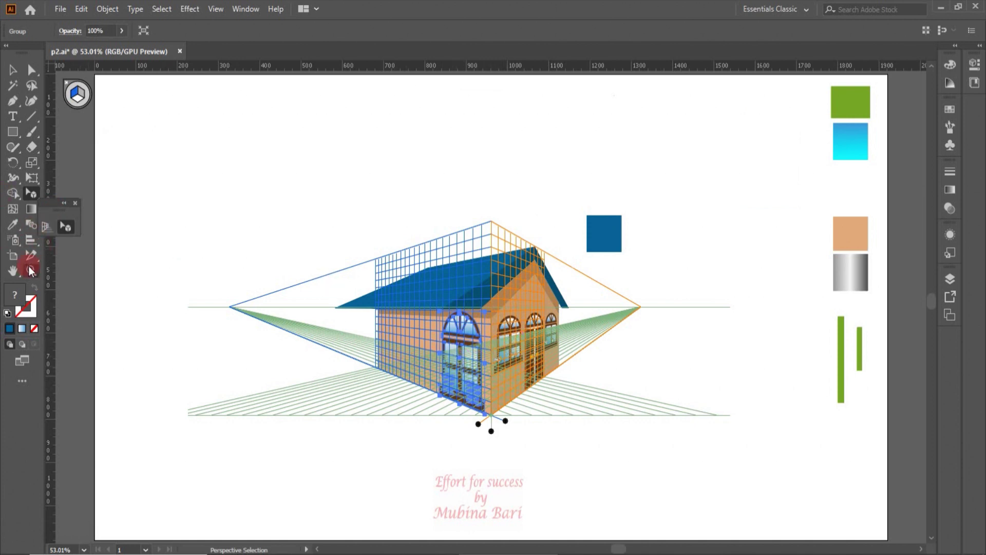
pyautogui.click(33, 273)
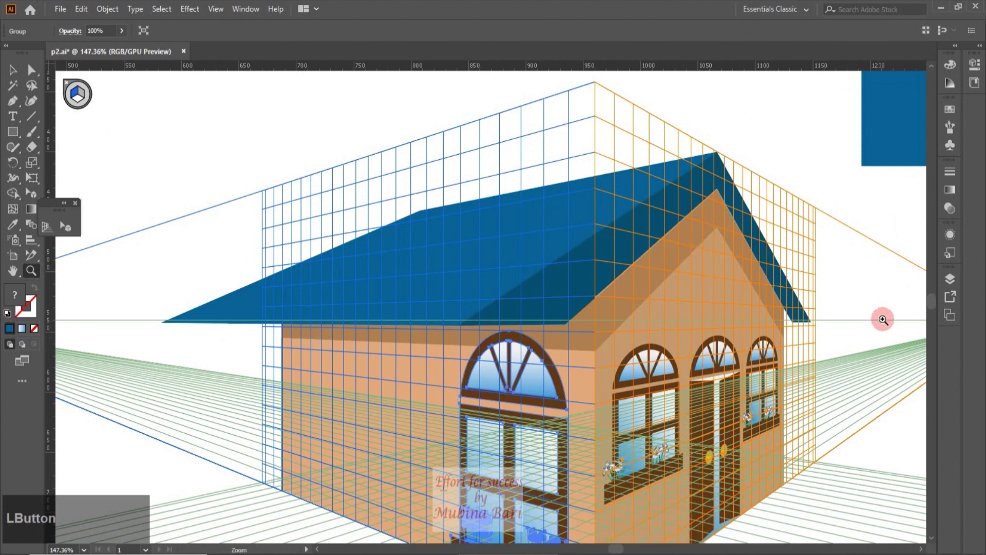
pyautogui.click(934, 306)
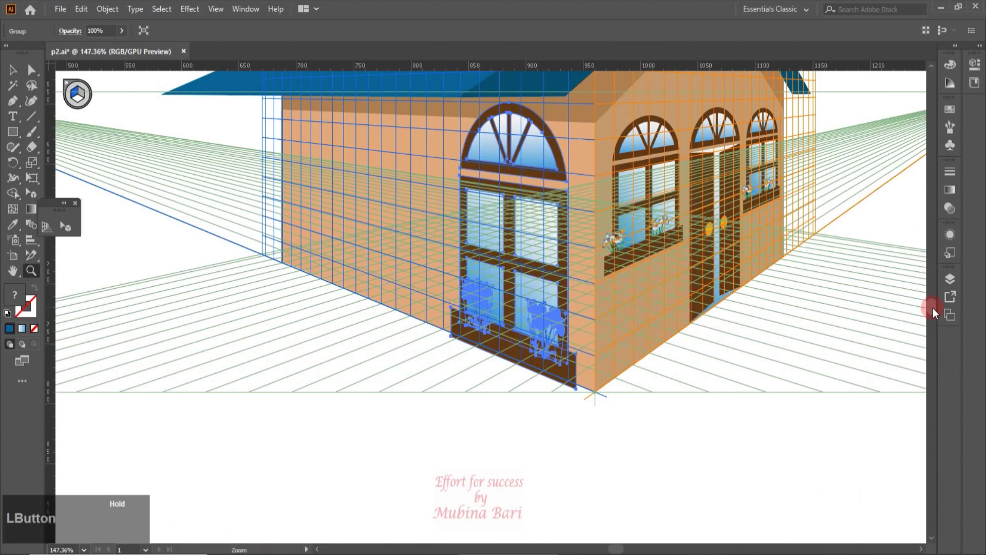
pyautogui.click(581, 312)
pyautogui.click(529, 459)
pyautogui.click(580, 477)
pyautogui.click(532, 390)
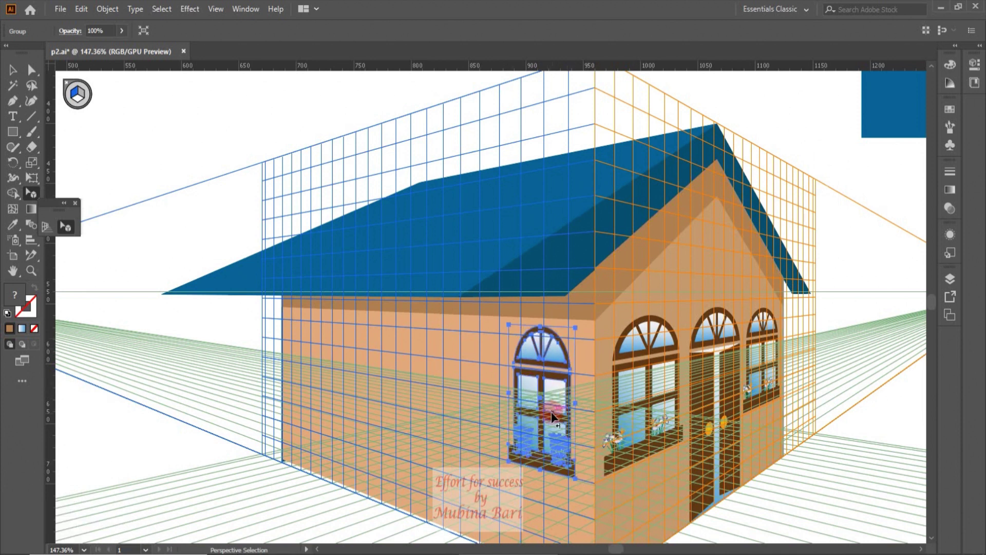
# Step: Shrink the window to fit and duplicate copies along the wall into a row of arched windows
pyautogui.click(503, 398)
pyautogui.click(525, 411)
pyautogui.click(525, 416)
pyautogui.press('ctrl+d')
pyautogui.click(341, 425)
pyautogui.click(351, 414)
pyautogui.click(344, 418)
pyautogui.click(432, 428)
pyautogui.press('Left')
pyautogui.click(445, 449)
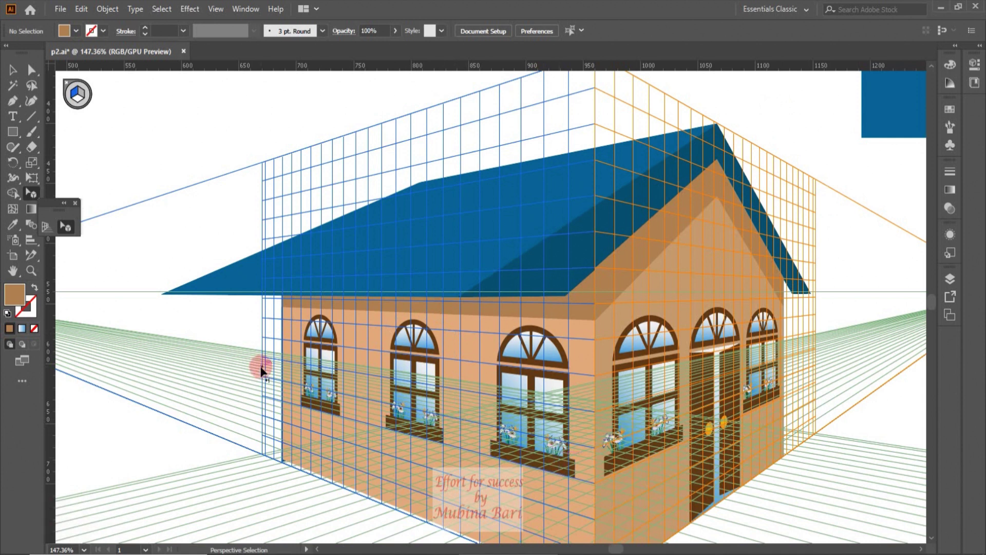
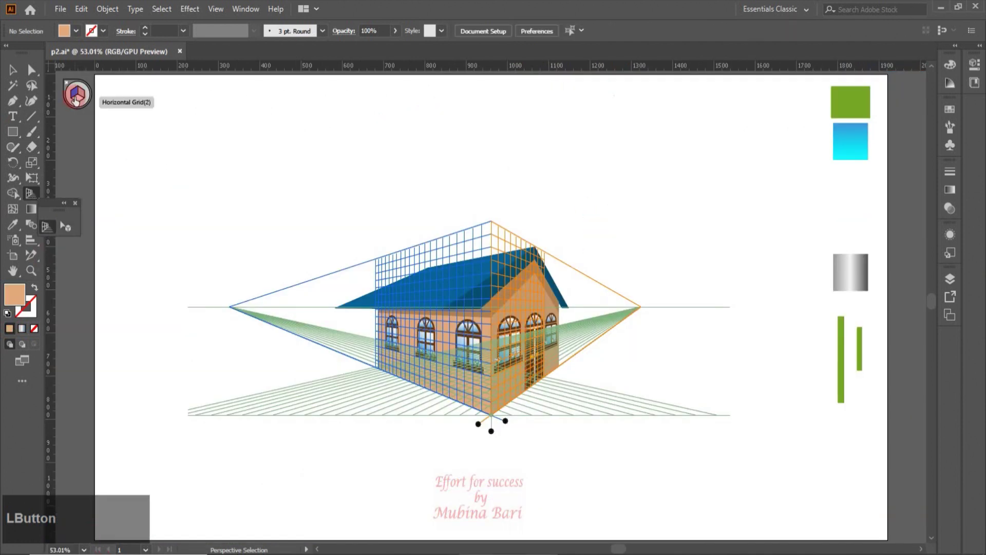
# Step: Draw the floor rectangle on the horizontal grid and send it behind the house
pyautogui.click(80, 103)
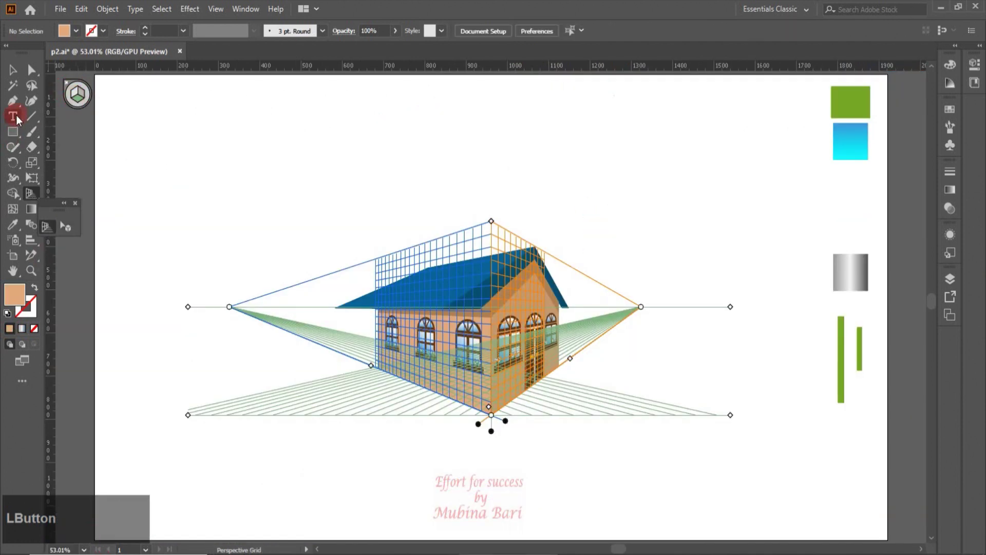
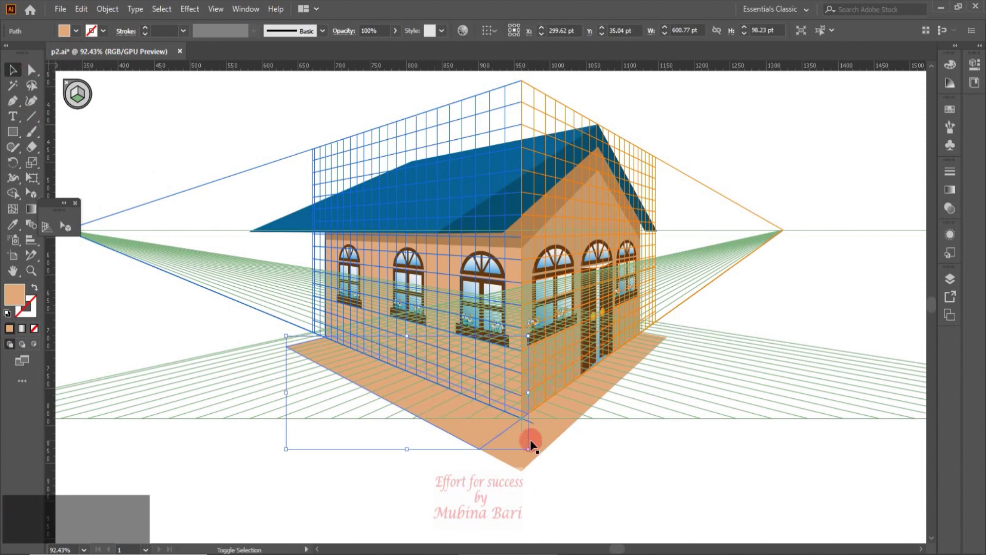
pyautogui.click(558, 431)
pyautogui.rightClick(557, 428)
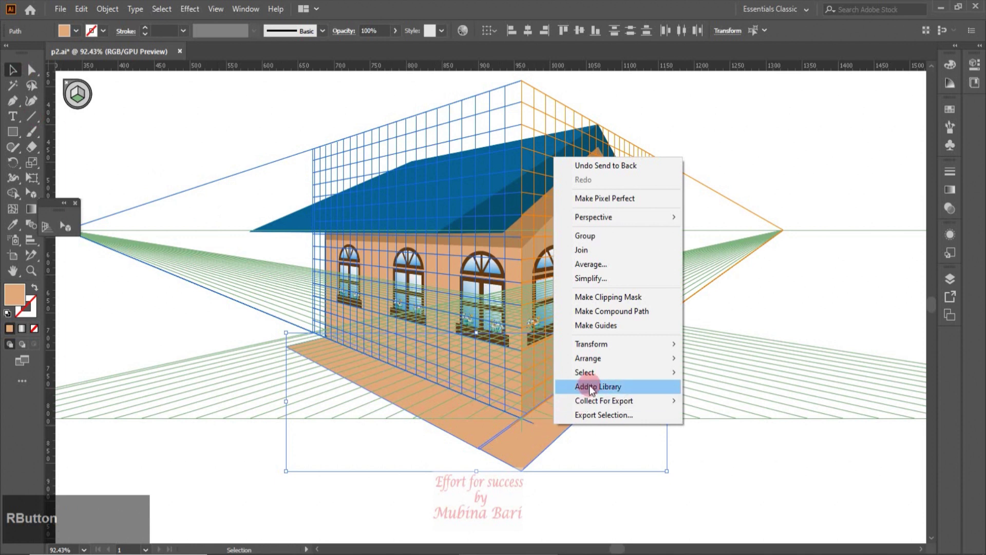
pyautogui.click(599, 241)
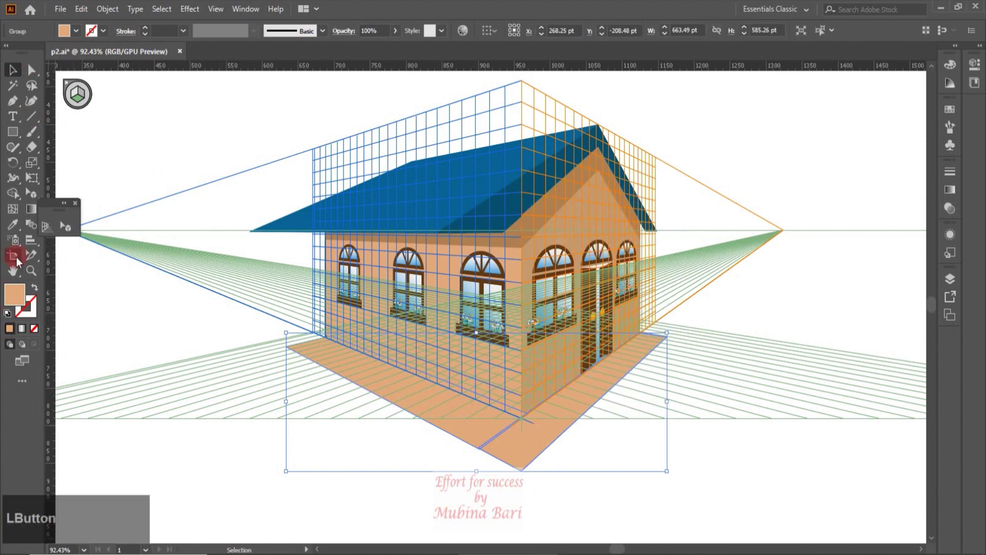
# Step: Colour the floor dark brown and draw the platform's side edge strips in perspective
pyautogui.click(18, 227)
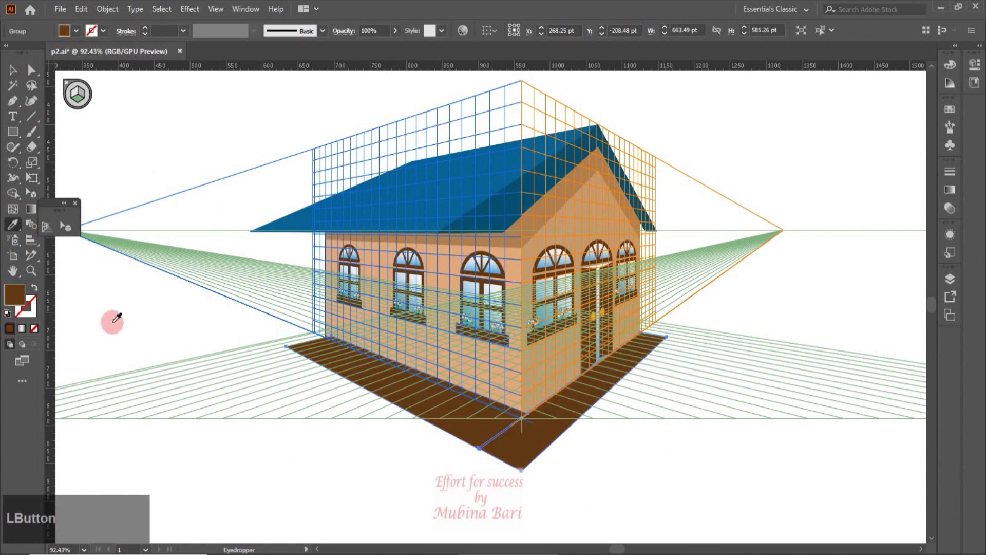
pyautogui.click(18, 73)
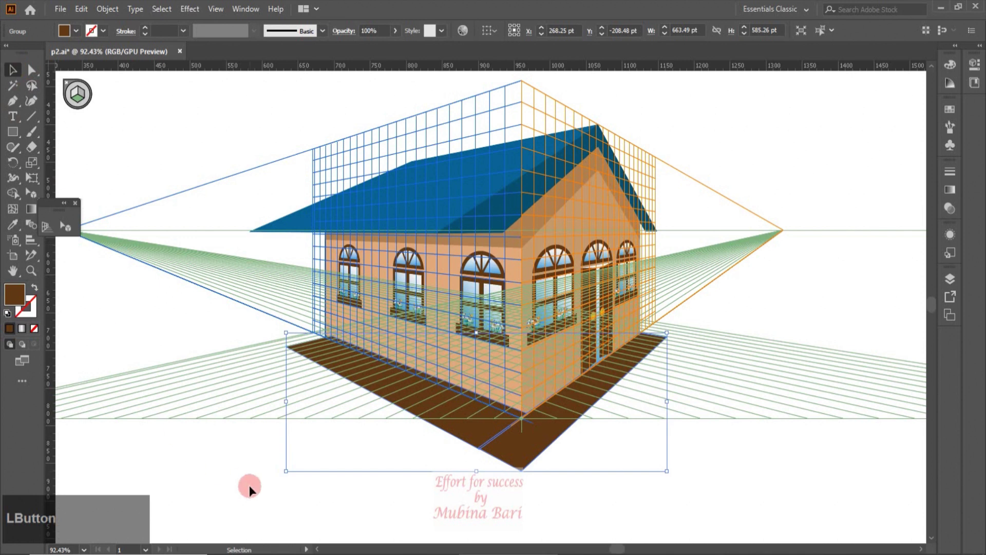
pyautogui.click(79, 97)
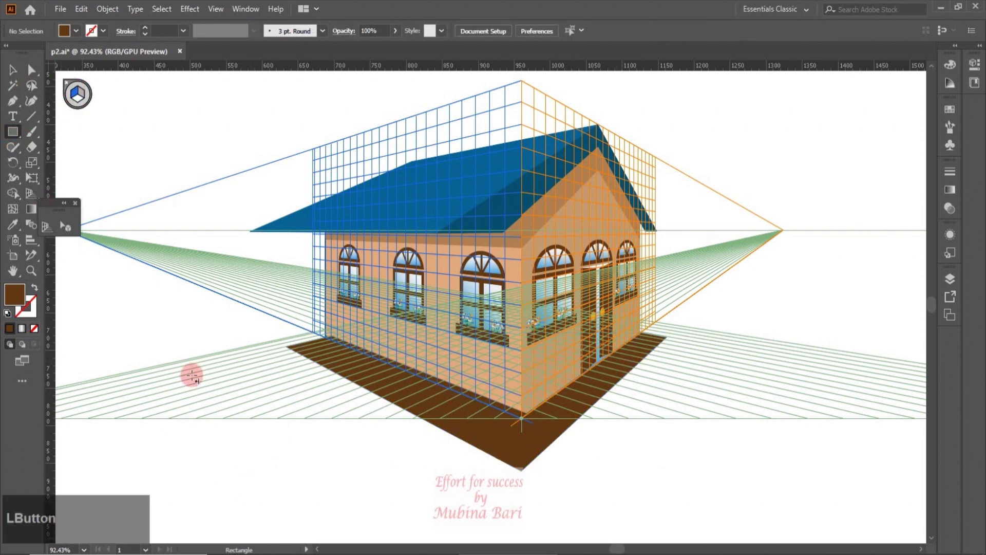
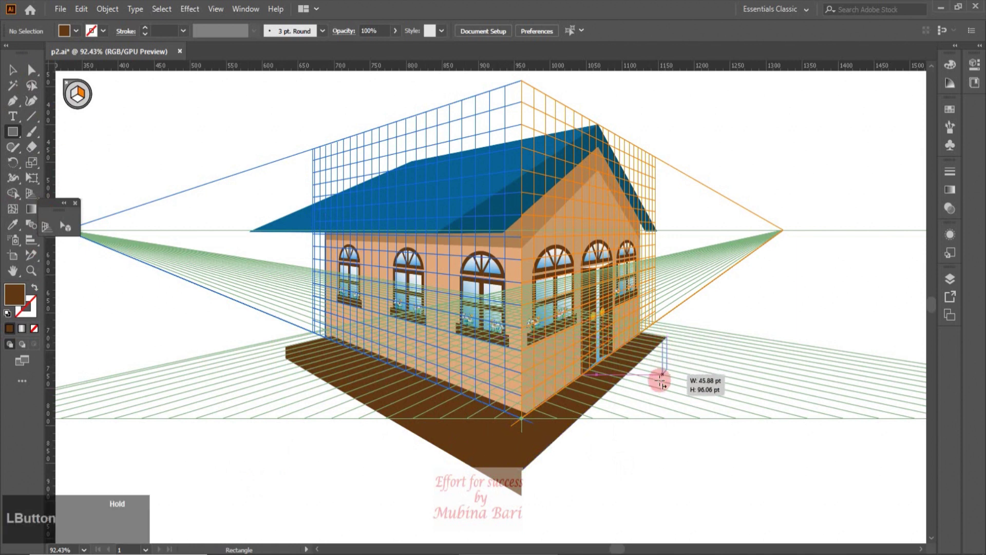
pyautogui.click(606, 467)
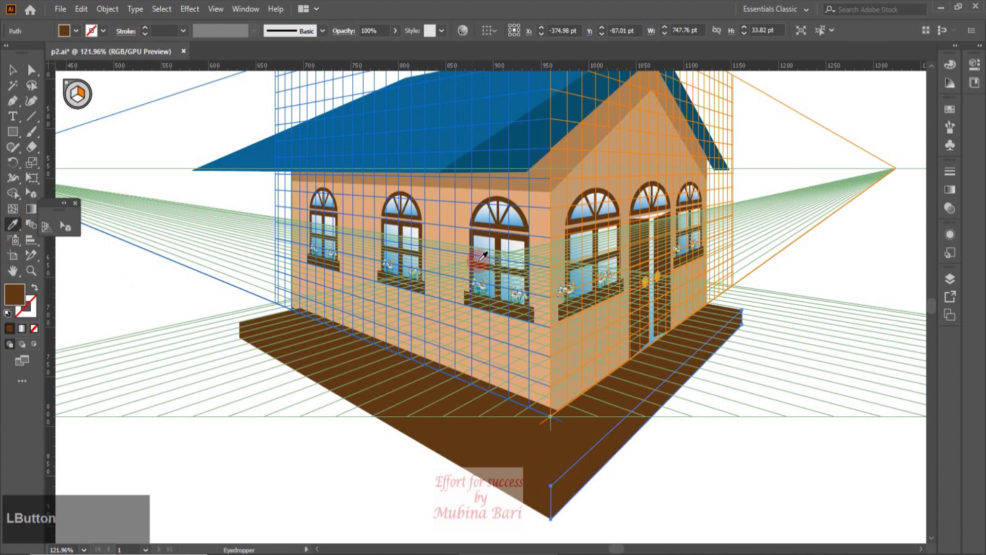
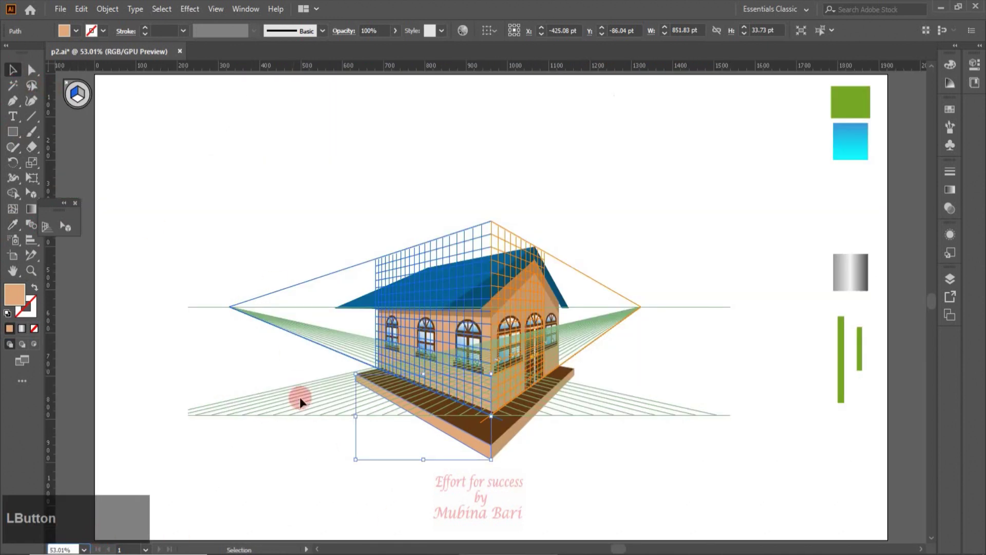
# Step: Fill the short baluster bar with the grey gradient
pyautogui.click(643, 465)
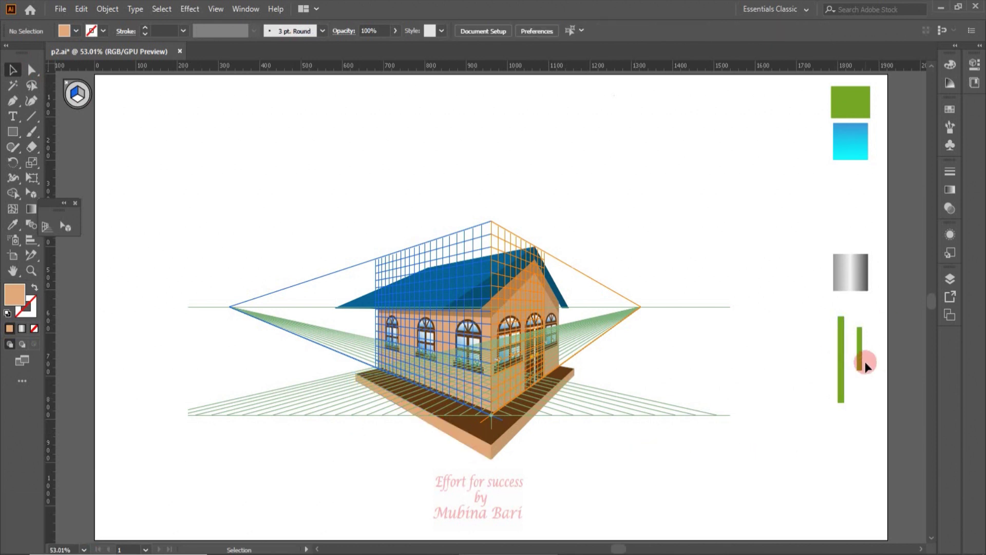
pyautogui.click(864, 369)
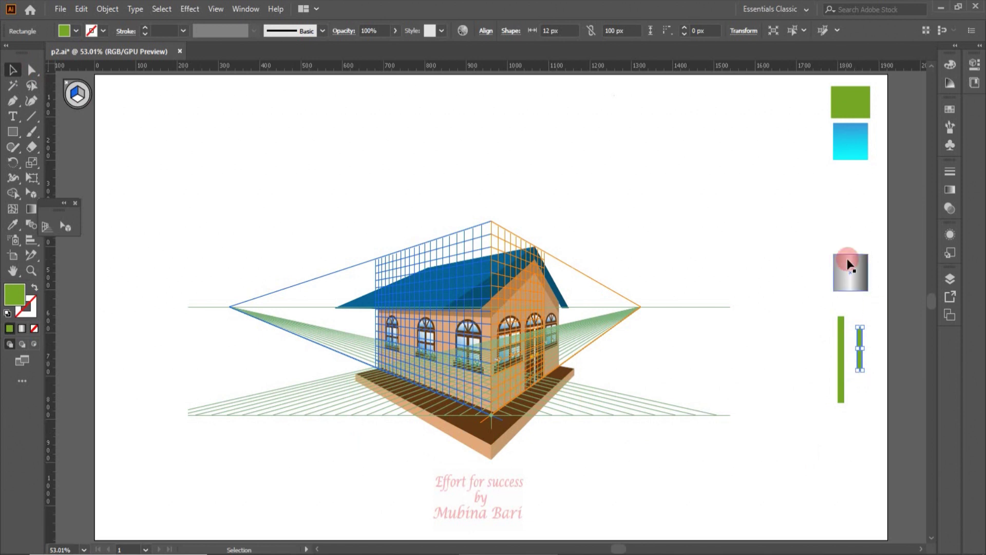
pyautogui.click(13, 233)
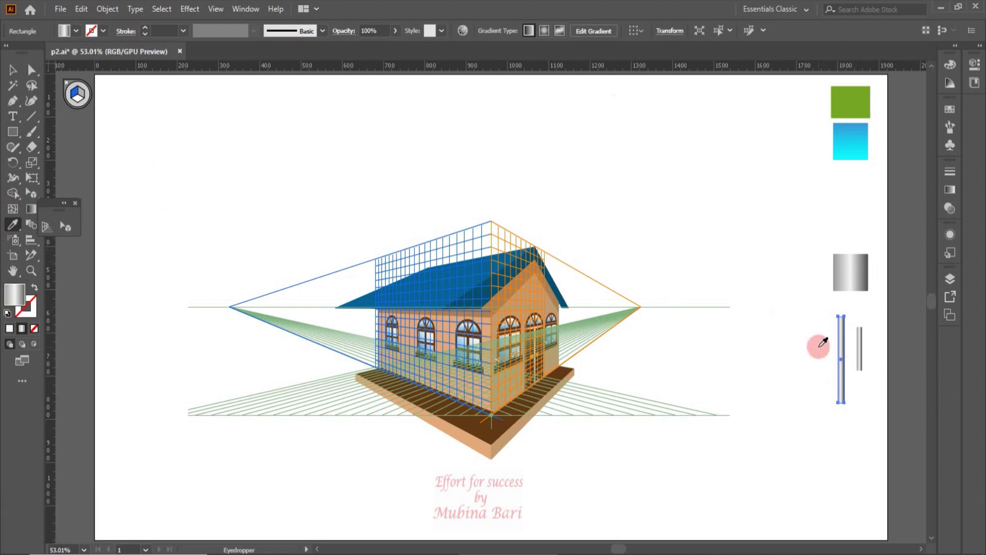
pyautogui.click(19, 72)
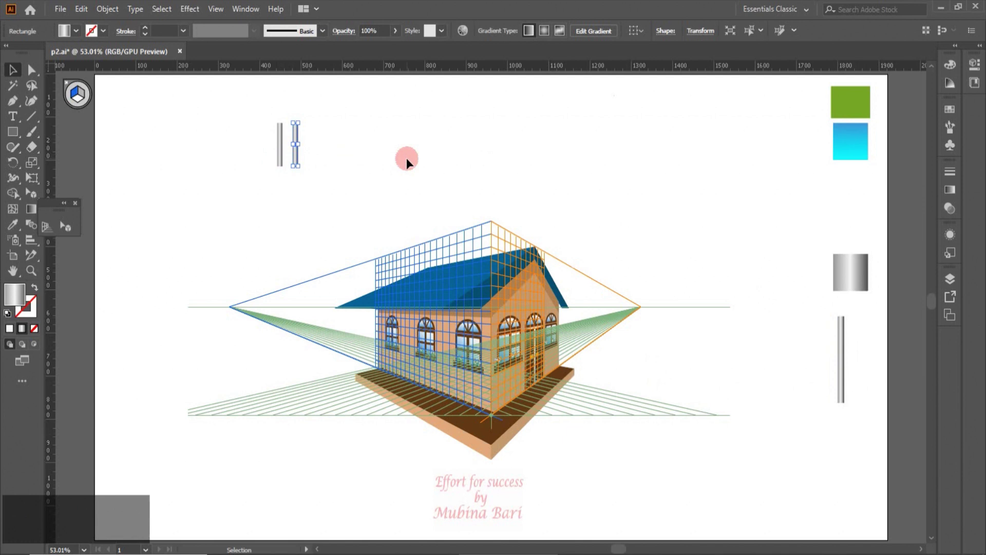
# Step: Duplicate the baluster into an evenly spaced row, copy the row below, and pick up the rail bar
pyautogui.press('ctrl+d')
pyautogui.write('ddddddddddddddd')
pyautogui.click(273, 113)
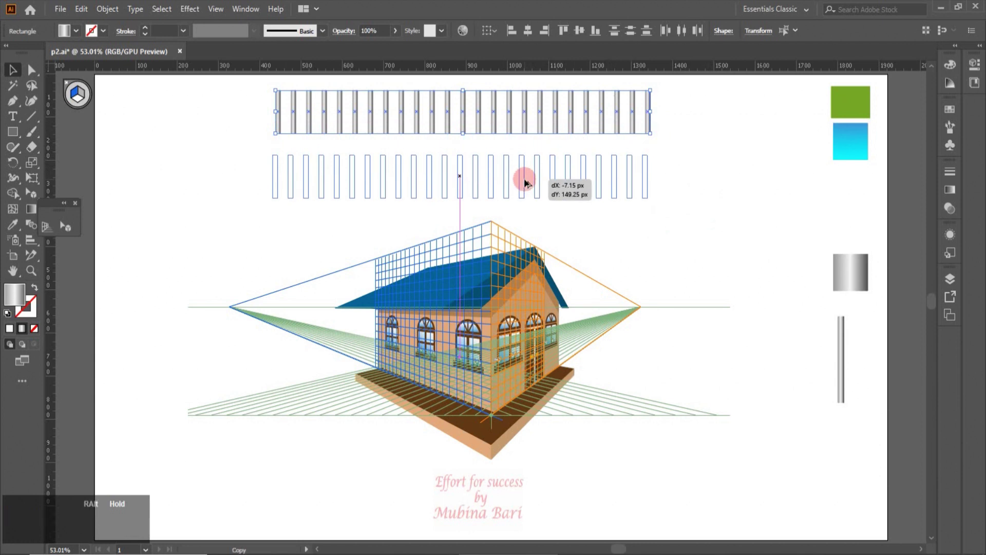
pyautogui.click(852, 402)
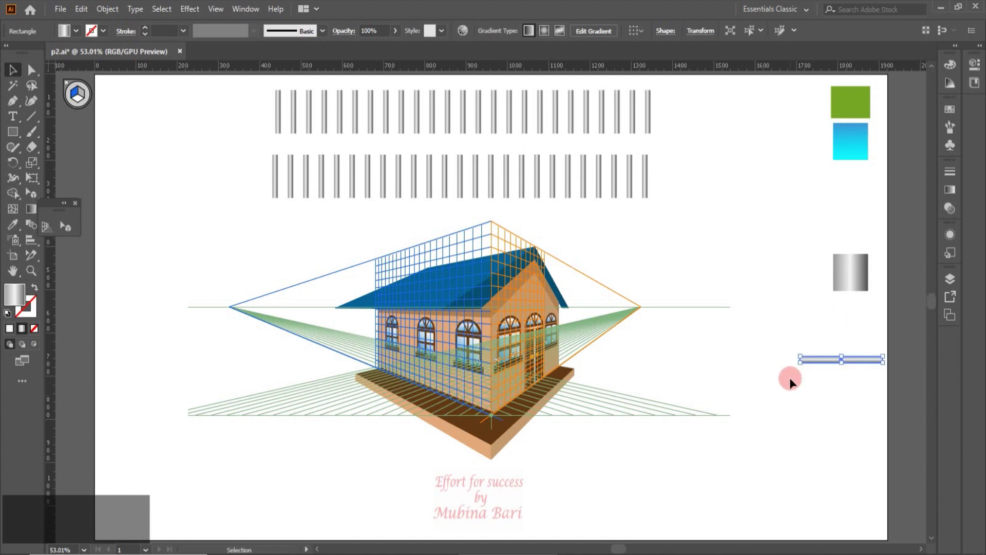
pyautogui.click(15, 77)
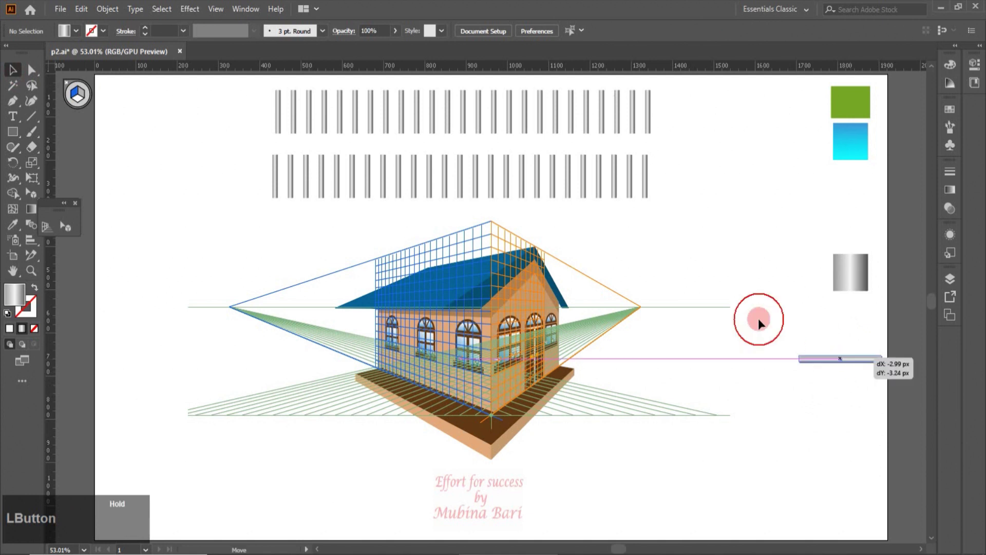
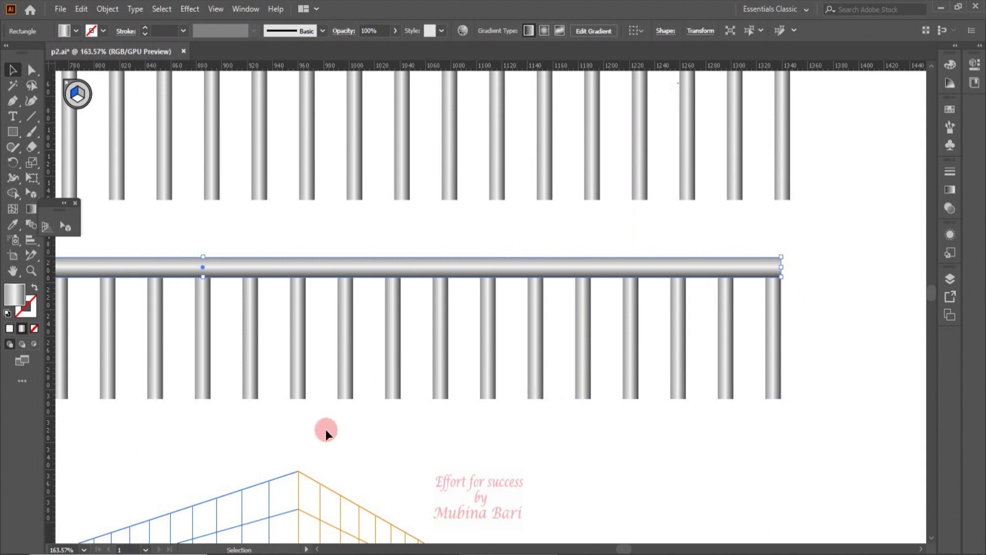
# Step: Place a rail on the upper row and group the lower railing into one object
pyautogui.click(522, 365)
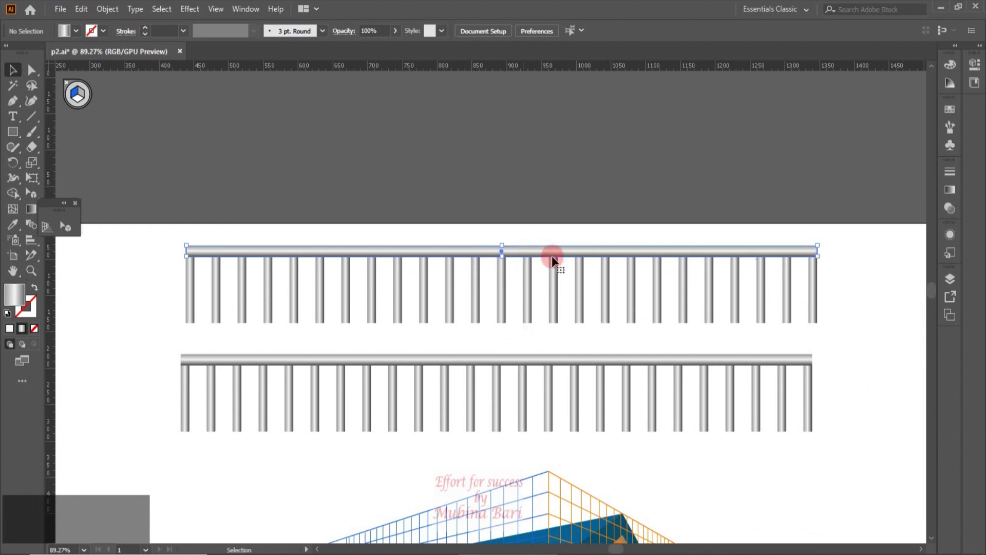
pyautogui.click(843, 340)
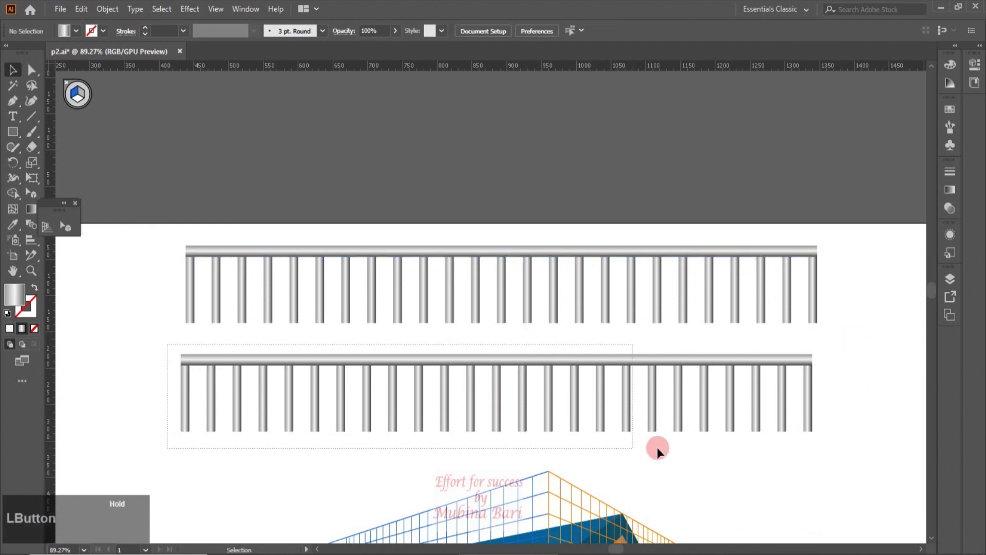
pyautogui.rightClick(729, 416)
pyautogui.click(759, 306)
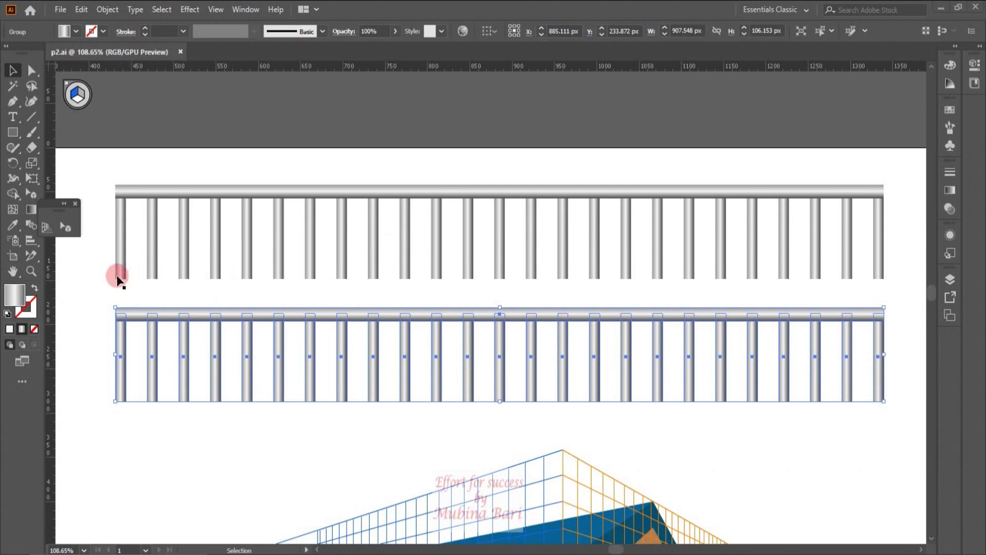
pyautogui.click(802, 284)
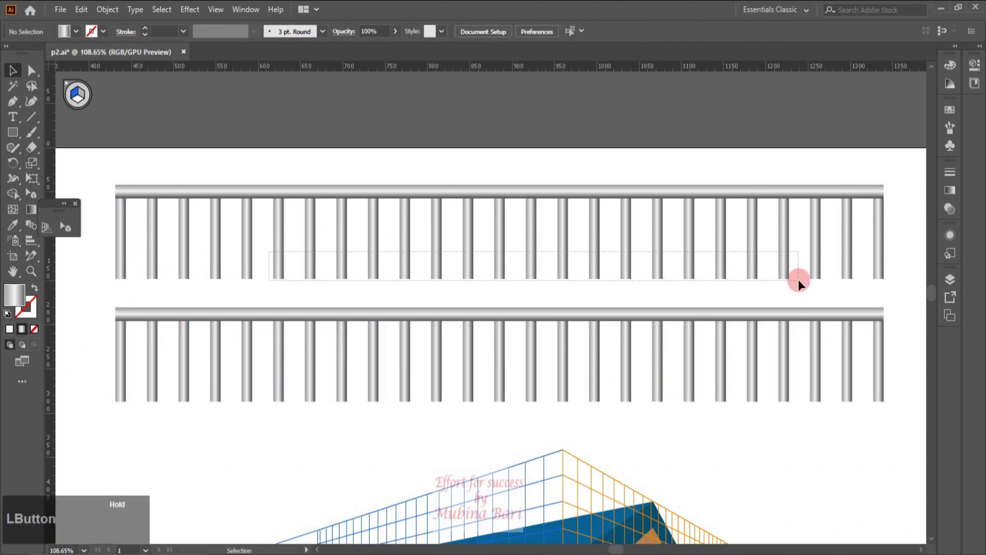
# Step: Delete the upper row's middle balusters, trim the ends, and group the short right section
pyautogui.press('Delete')
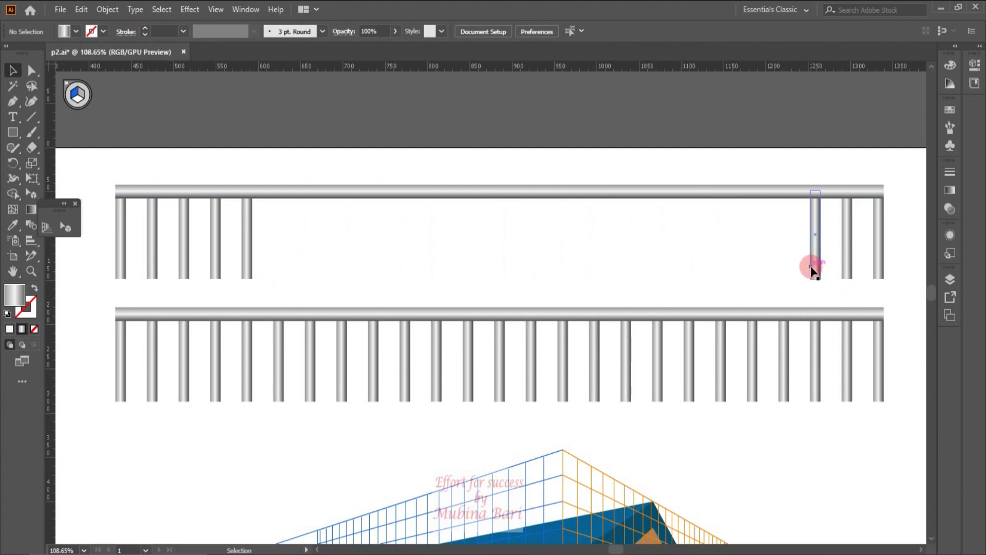
pyautogui.click(772, 206)
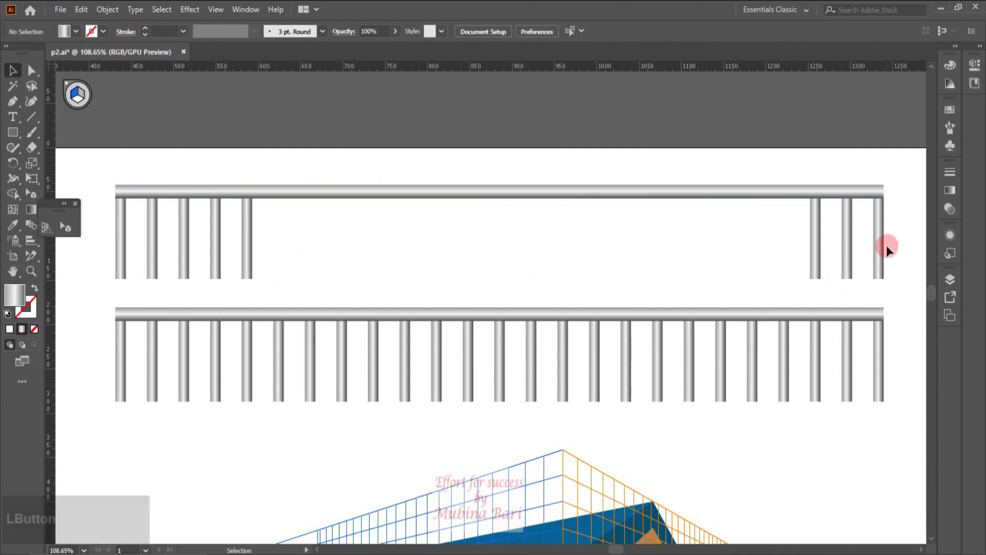
pyautogui.press('z')
pyautogui.click(674, 197)
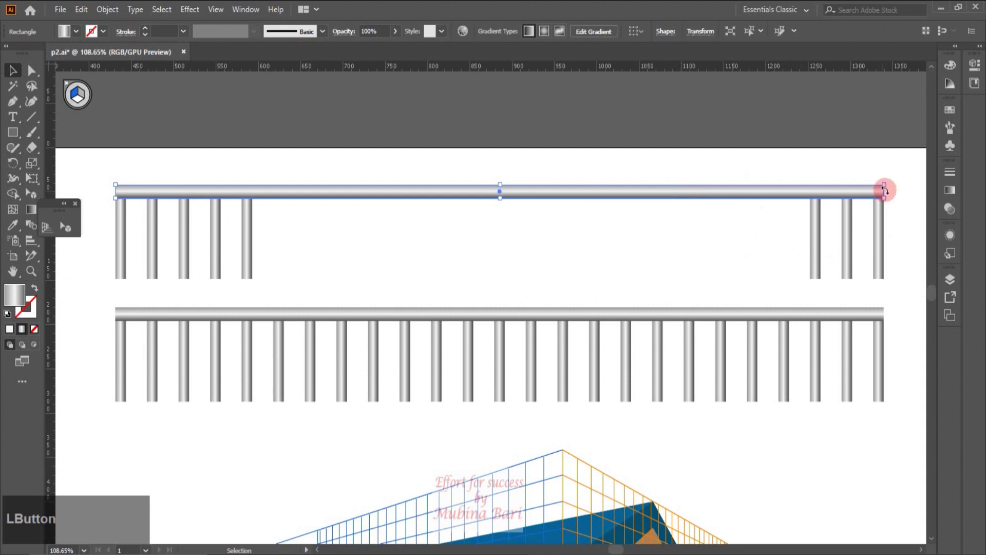
pyautogui.click(31, 274)
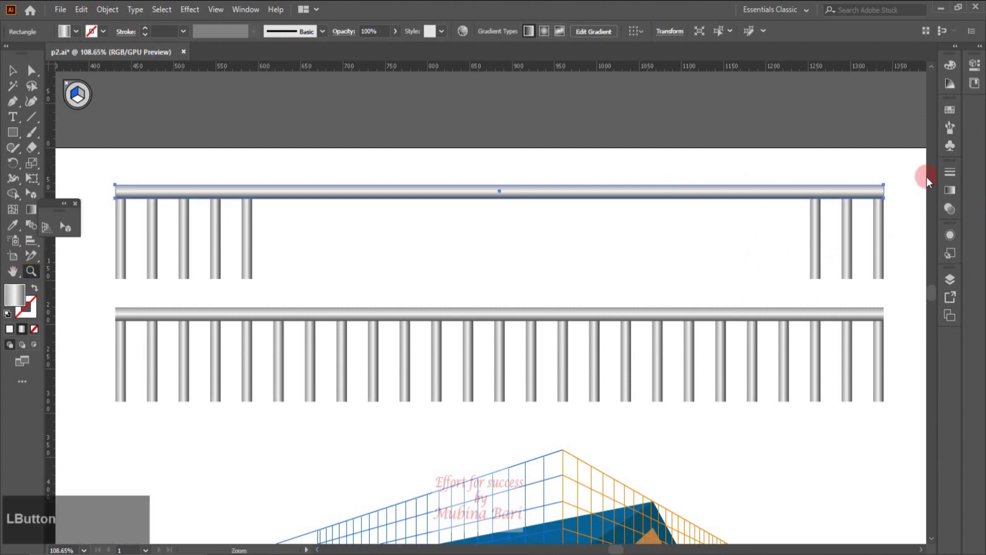
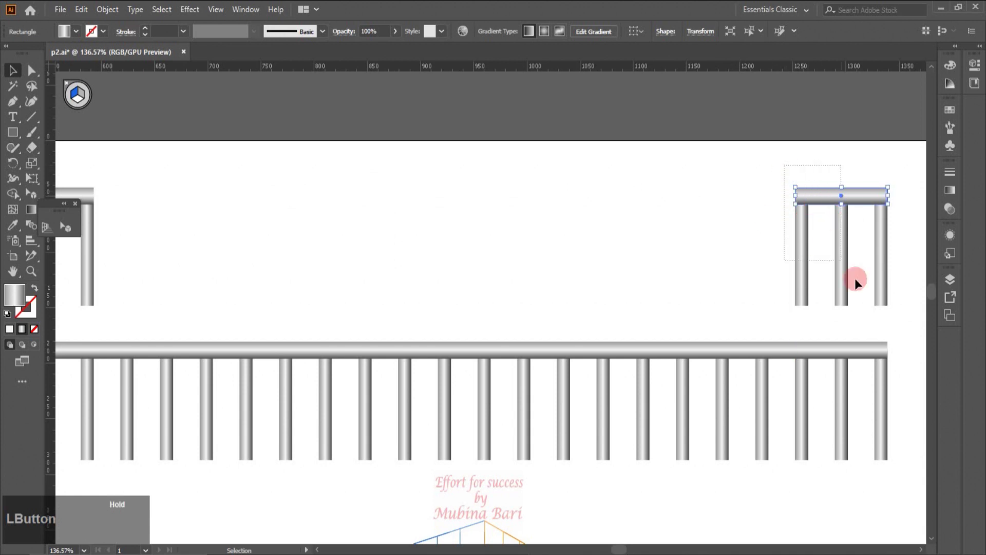
pyautogui.rightClick(847, 273)
pyautogui.click(898, 355)
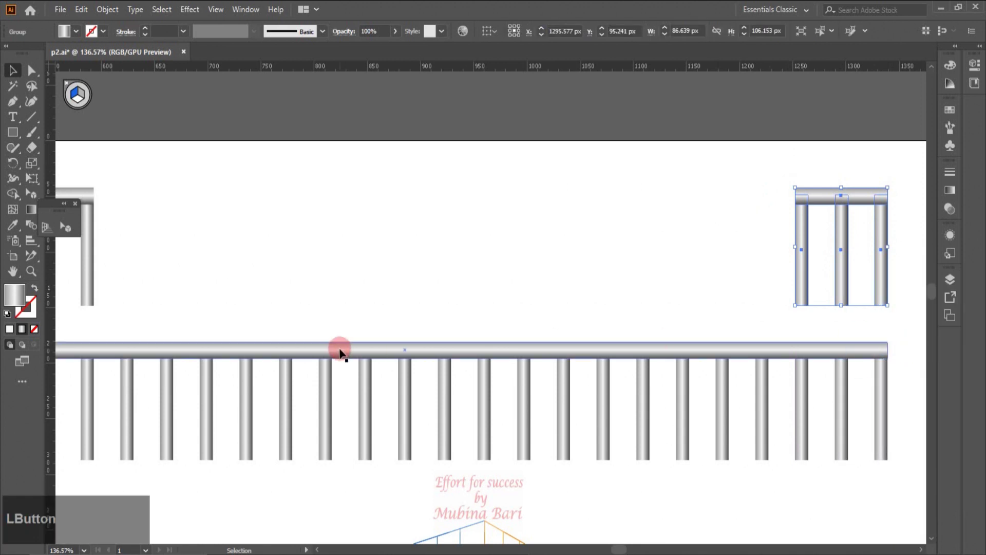
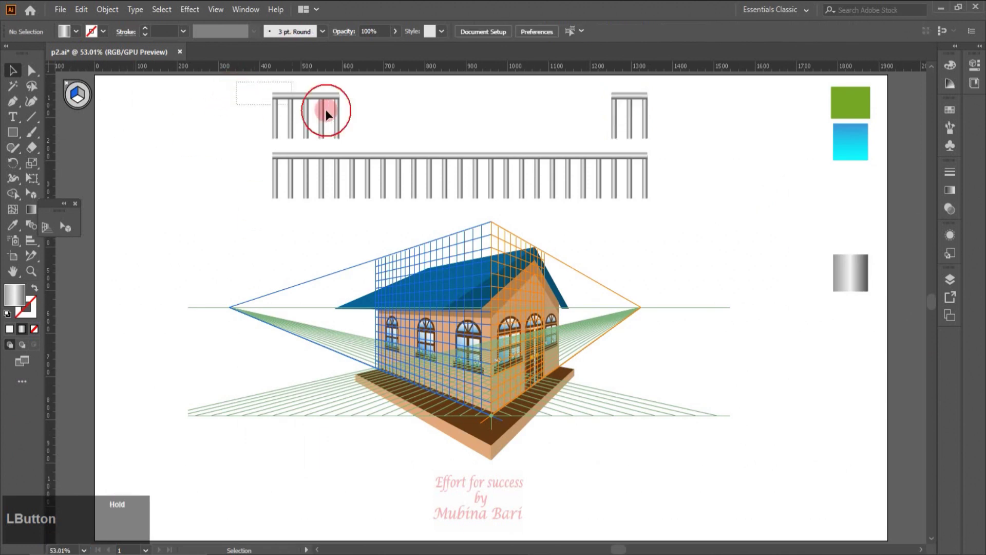
# Step: Select the long railing, zoom to the house and switch to Perspective Selection
pyautogui.rightClick(353, 217)
pyautogui.click(354, 215)
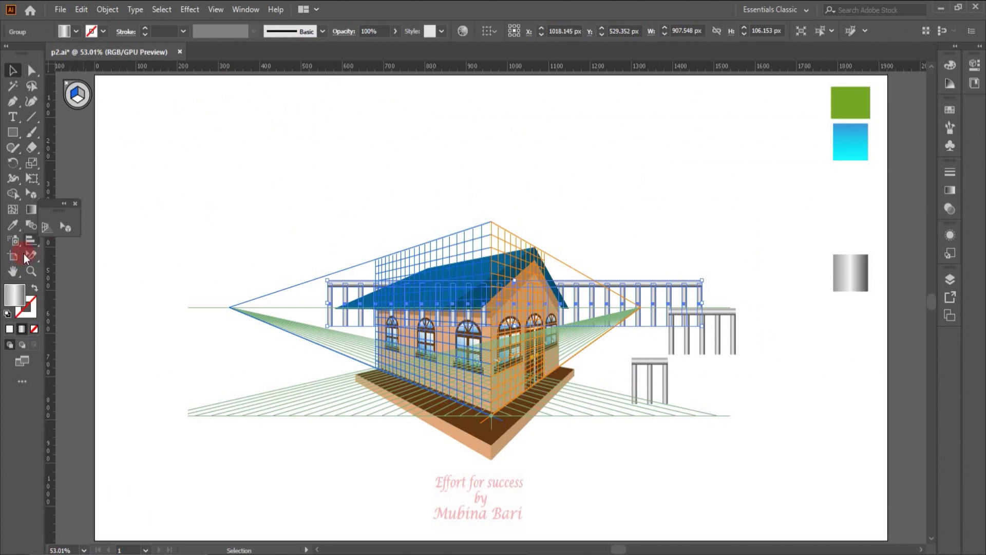
pyautogui.click(29, 274)
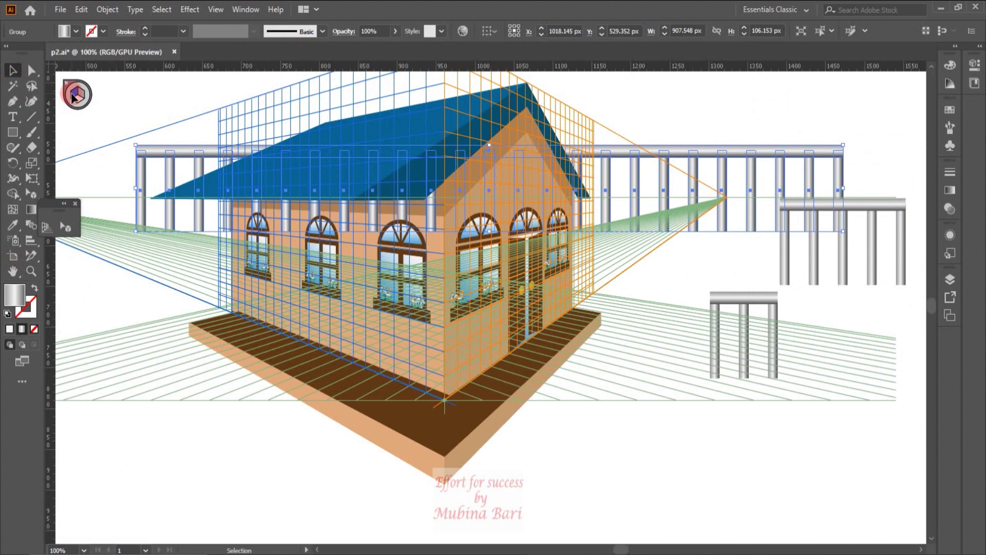
pyautogui.click(71, 234)
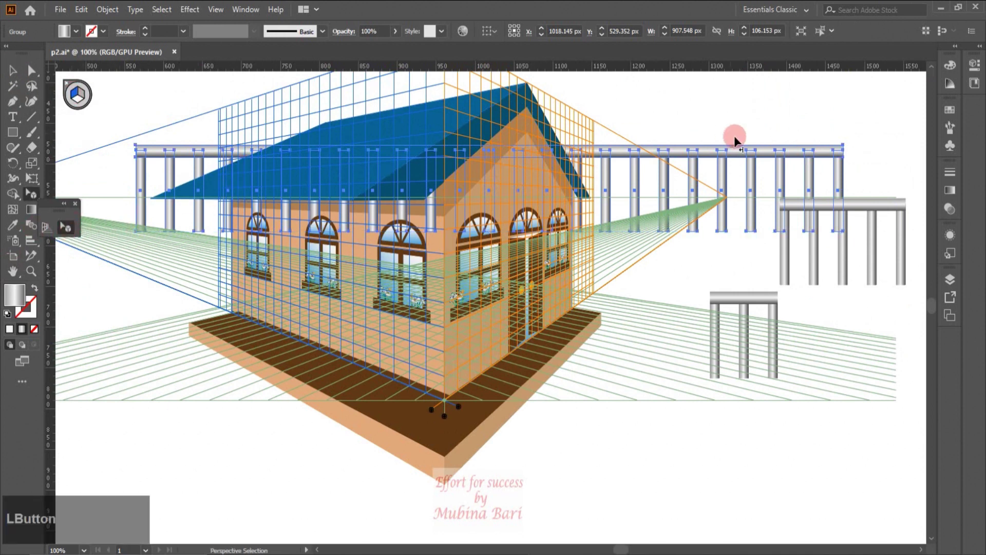
# Step: Drag the long railing onto the platform's left edge, then choose the right plane
pyautogui.click(743, 158)
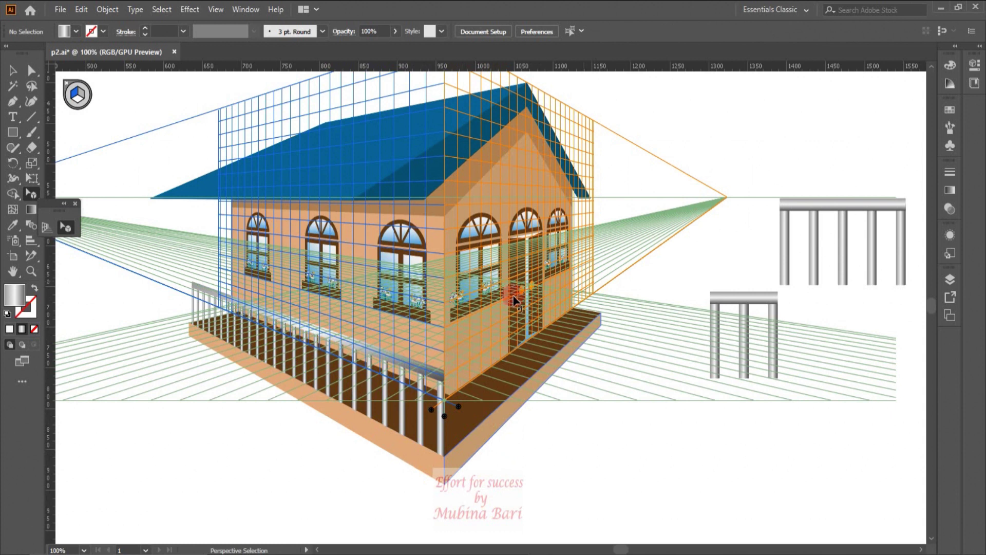
pyautogui.click(458, 402)
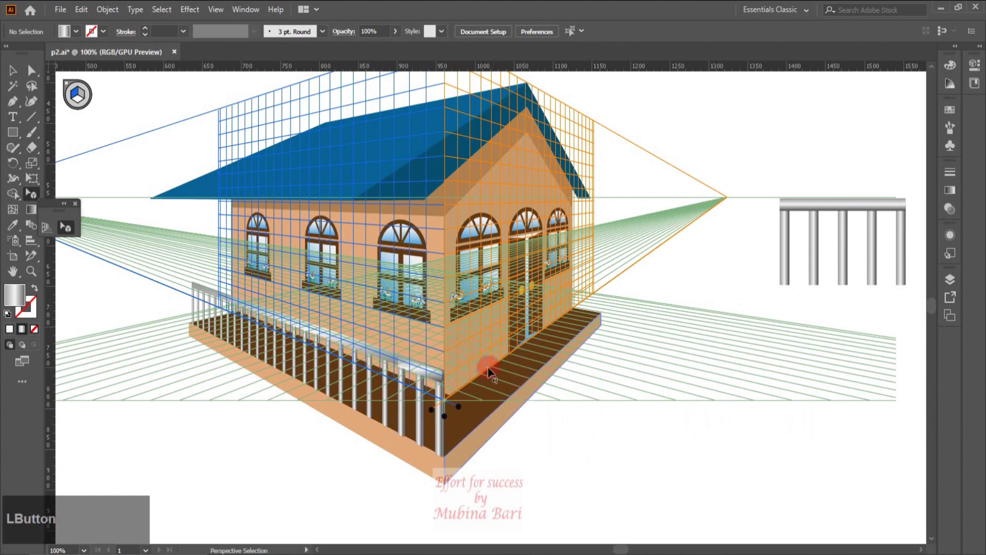
pyautogui.click(435, 381)
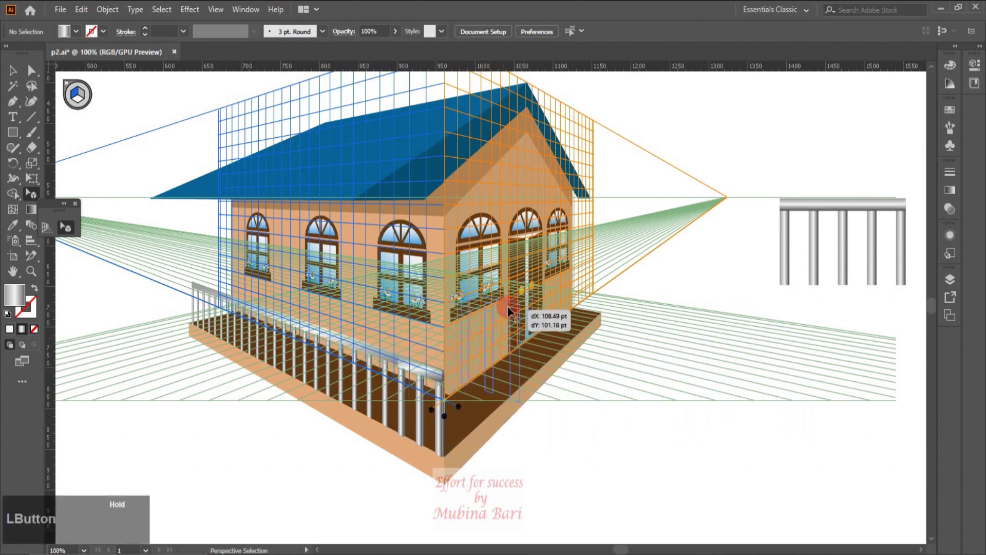
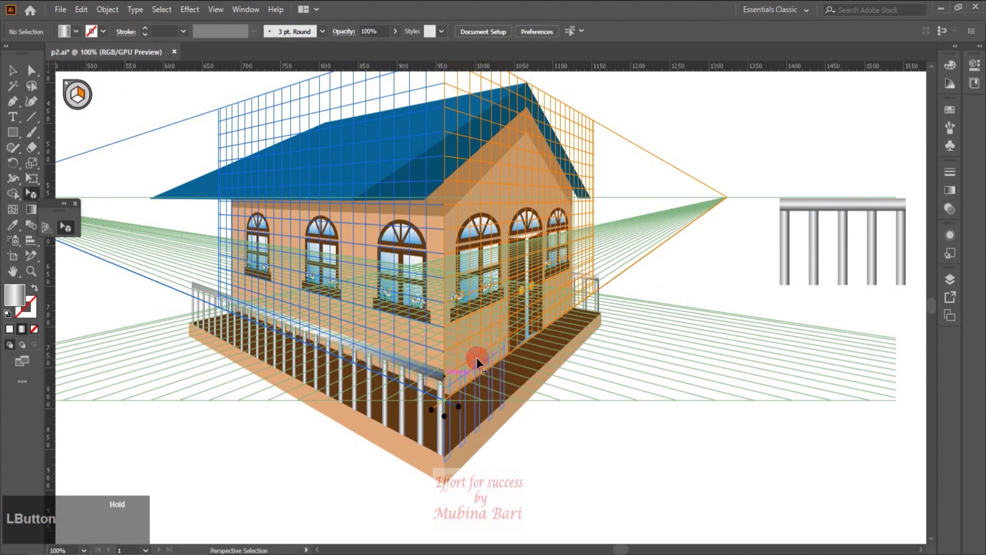
# Step: Place the short railing section on the right plane at the platform's end
pyautogui.click(31, 275)
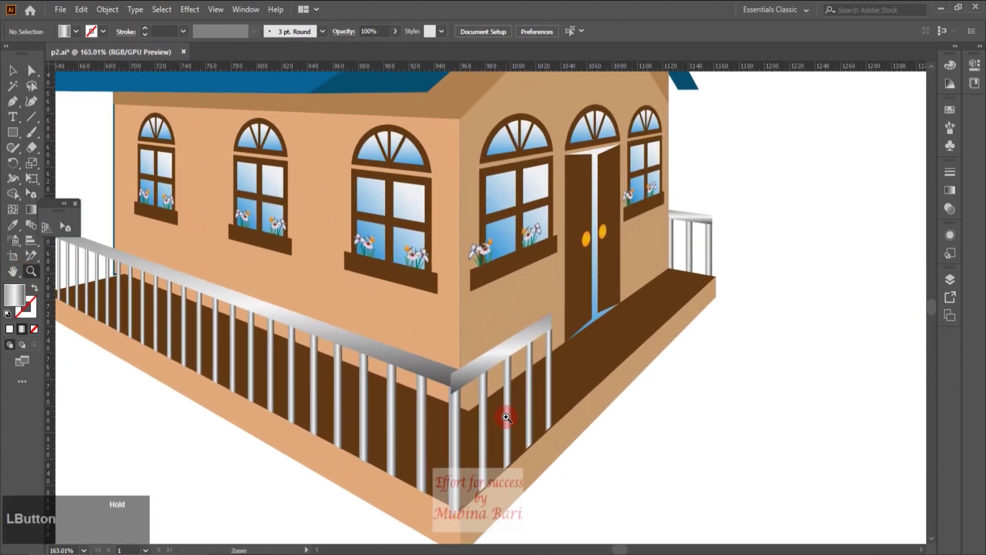
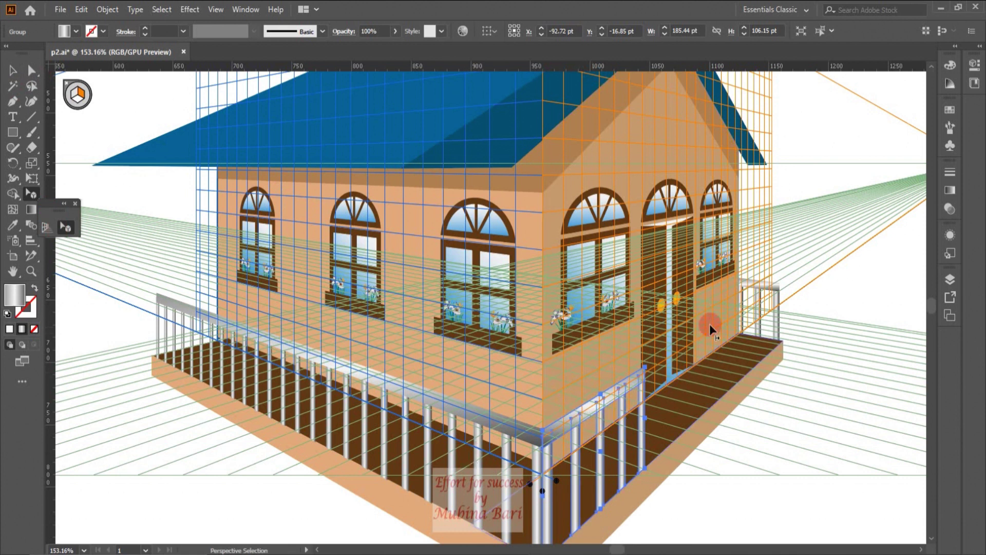
pyautogui.click(582, 416)
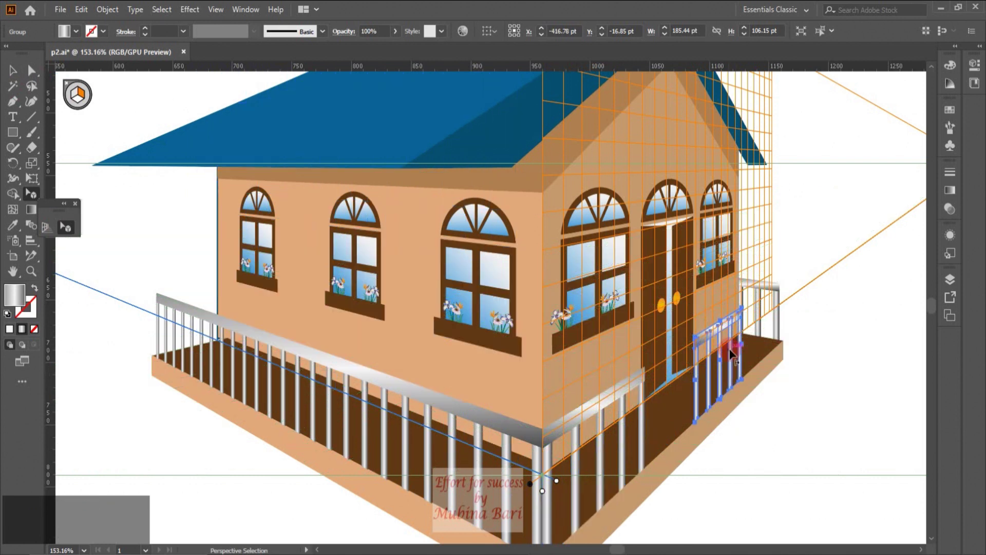
pyautogui.click(744, 345)
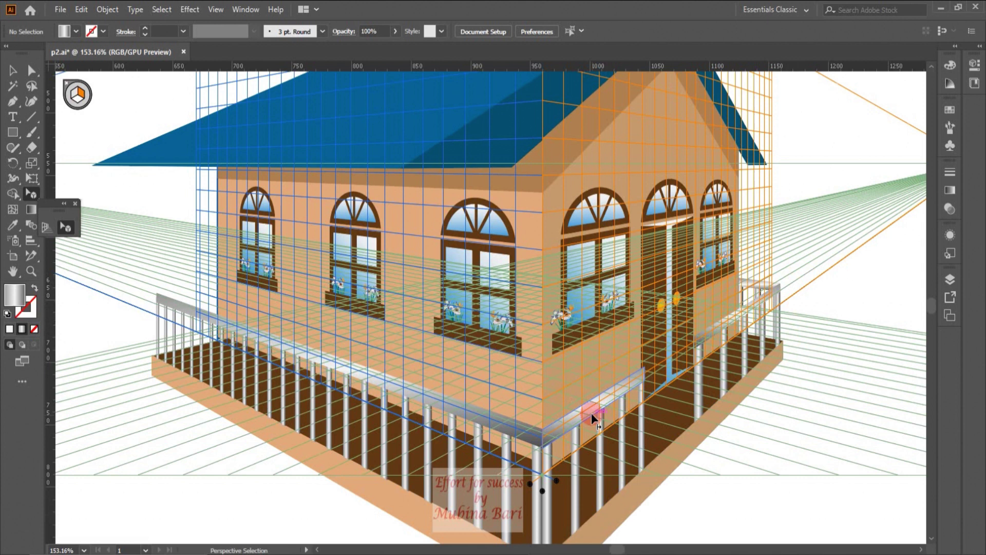
pyautogui.click(597, 421)
# Step: Remove a stray railing part at the corner
pyautogui.rightClick(595, 418)
pyautogui.click(641, 304)
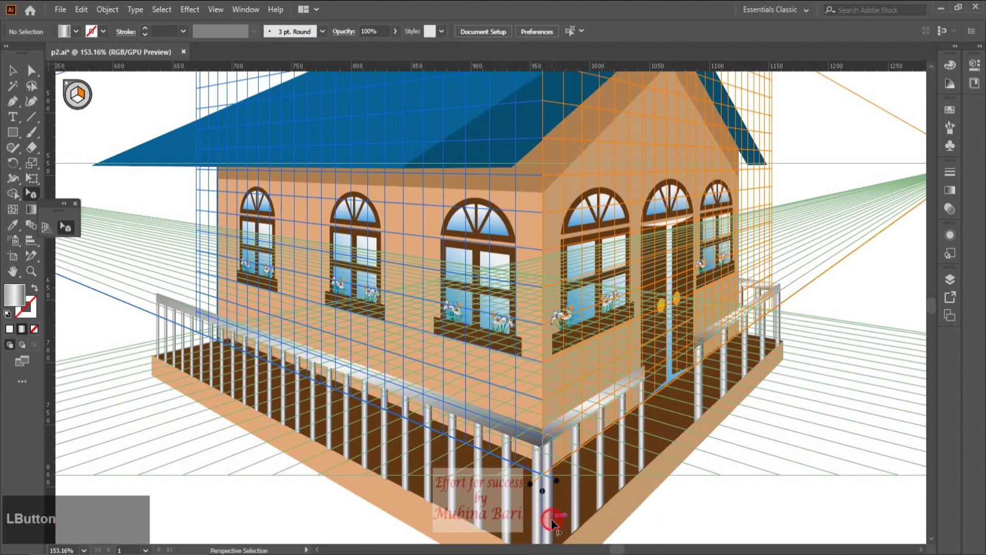
pyautogui.press('Delete')
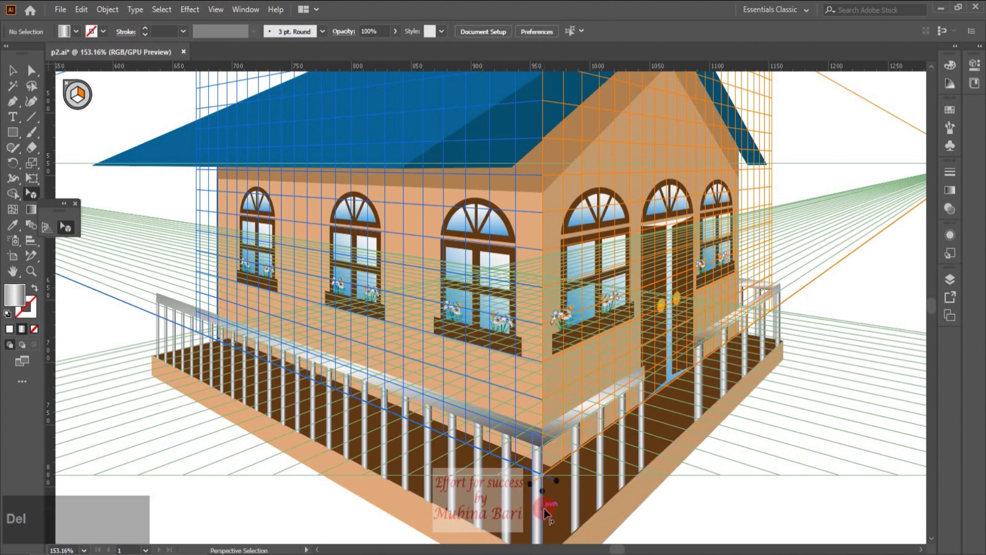
pyautogui.press('z')
# Step: Finish the corner post at the railing's right end and fit the artboard in the window
pyautogui.click(37, 277)
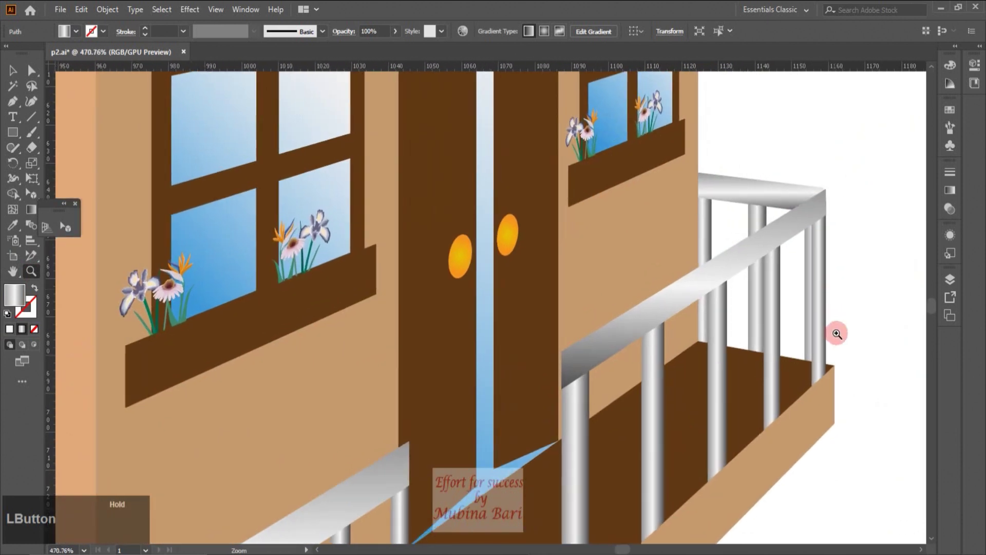
pyautogui.rightClick(773, 201)
pyautogui.click(807, 310)
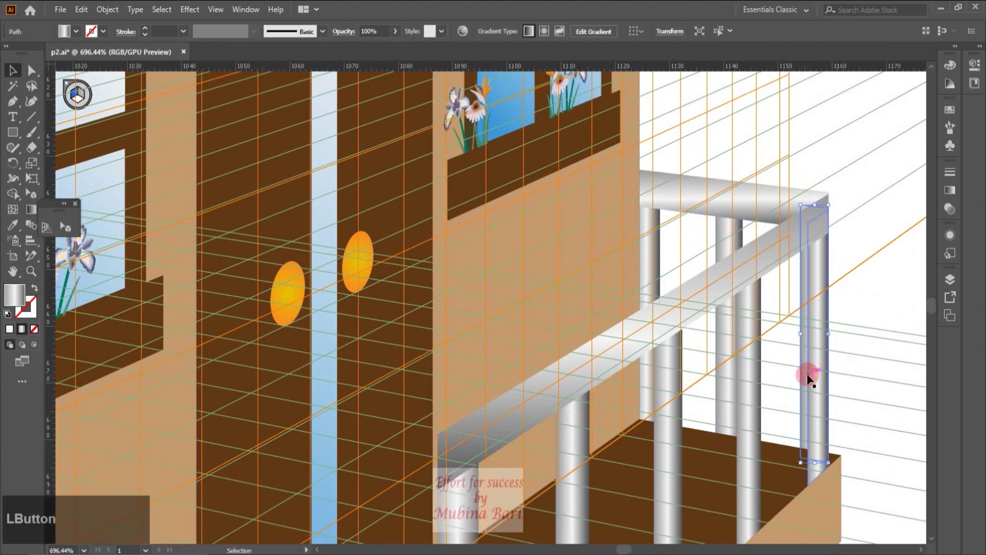
pyautogui.press('Delete')
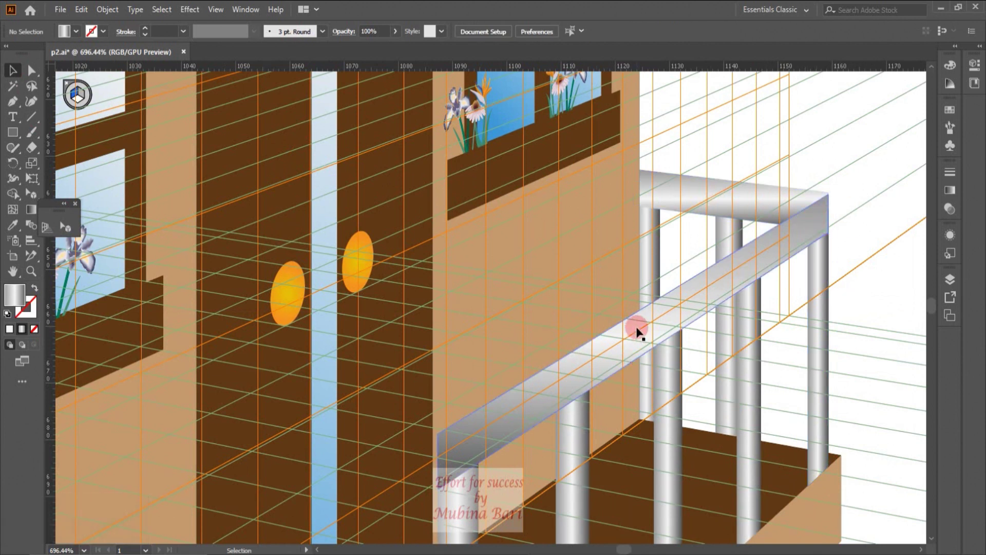
pyautogui.click(588, 394)
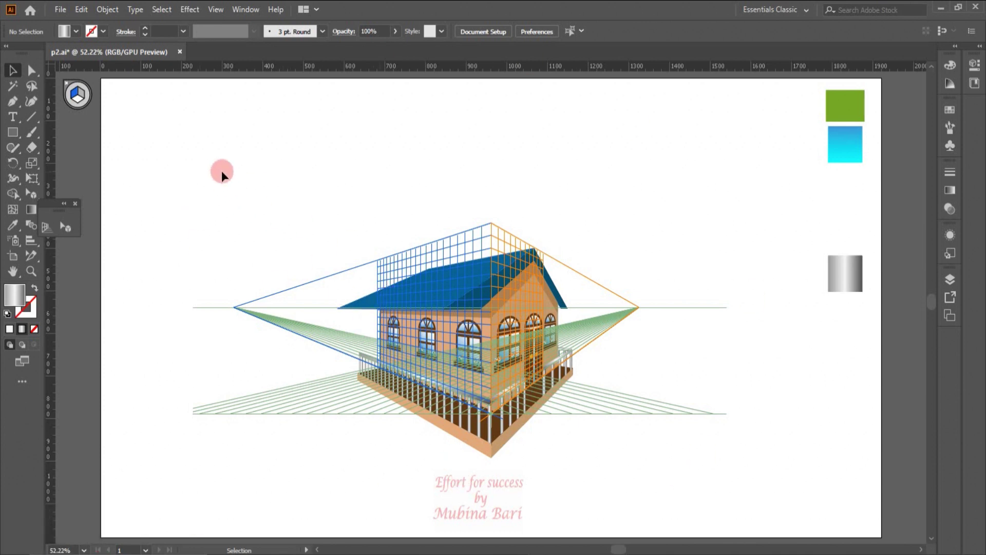
# Step: Delete the grey gradient swatch square from the artboard
pyautogui.click(223, 159)
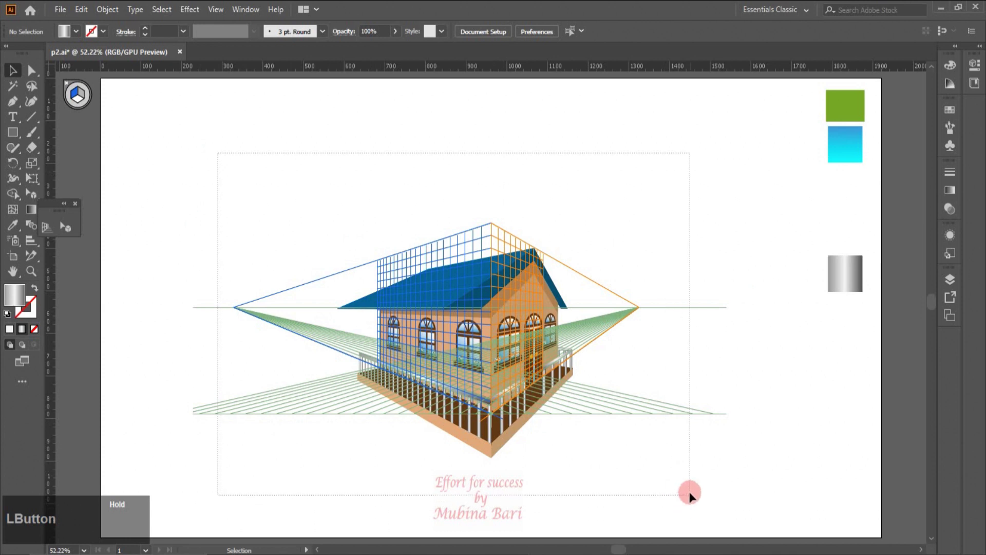
pyautogui.rightClick(509, 369)
pyautogui.click(536, 254)
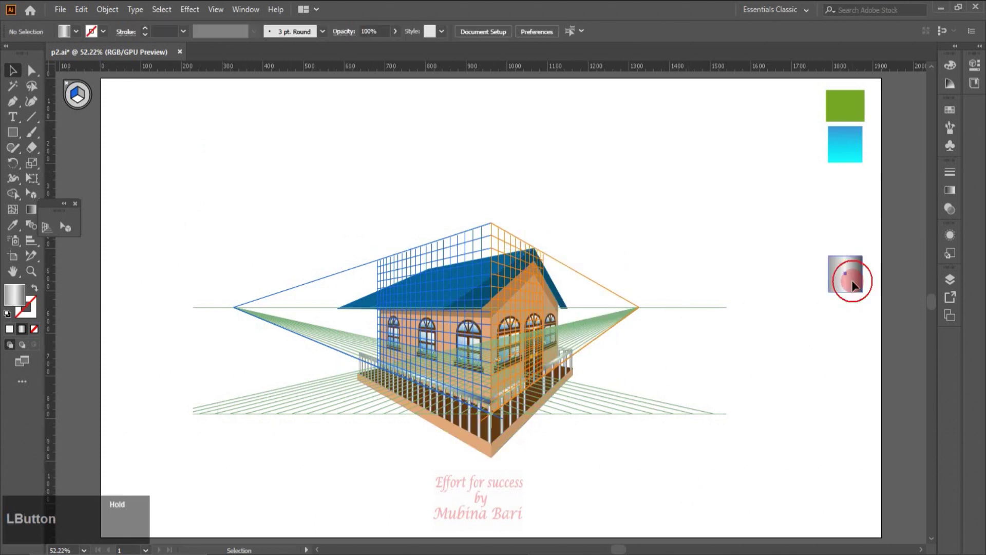
pyautogui.press('Delete')
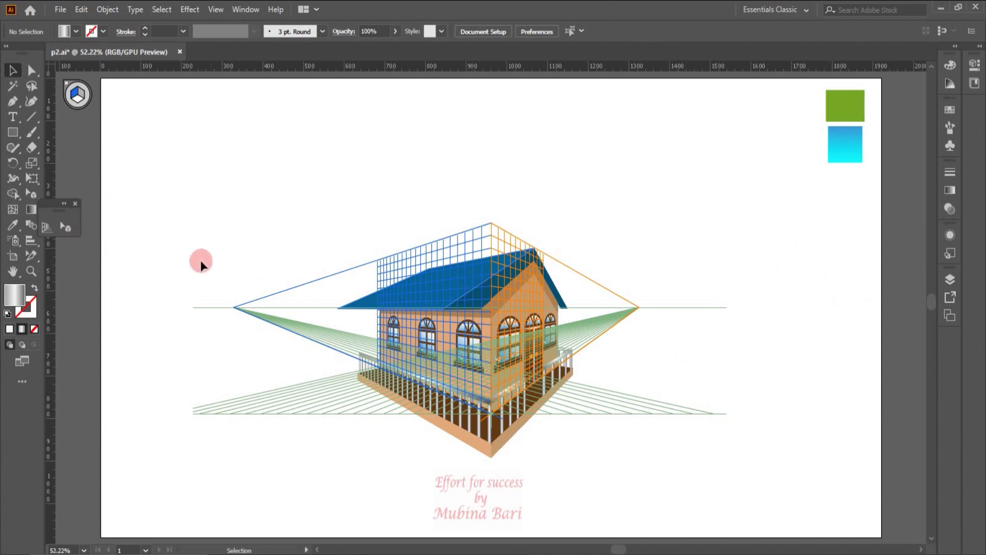
# Step: Hide the perspective grid and scale the whole house up, confirming the expand warning
pyautogui.click(45, 236)
pyautogui.click(9, 70)
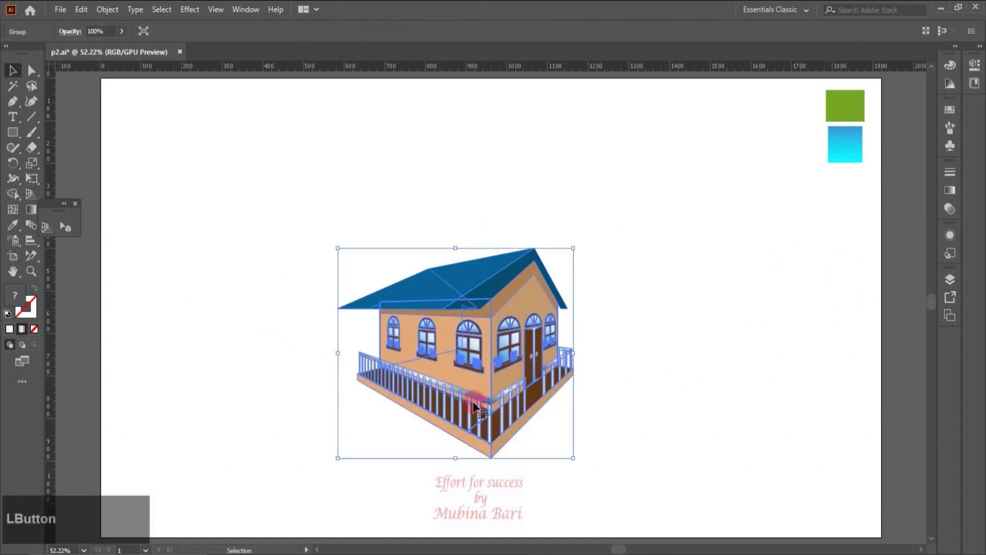
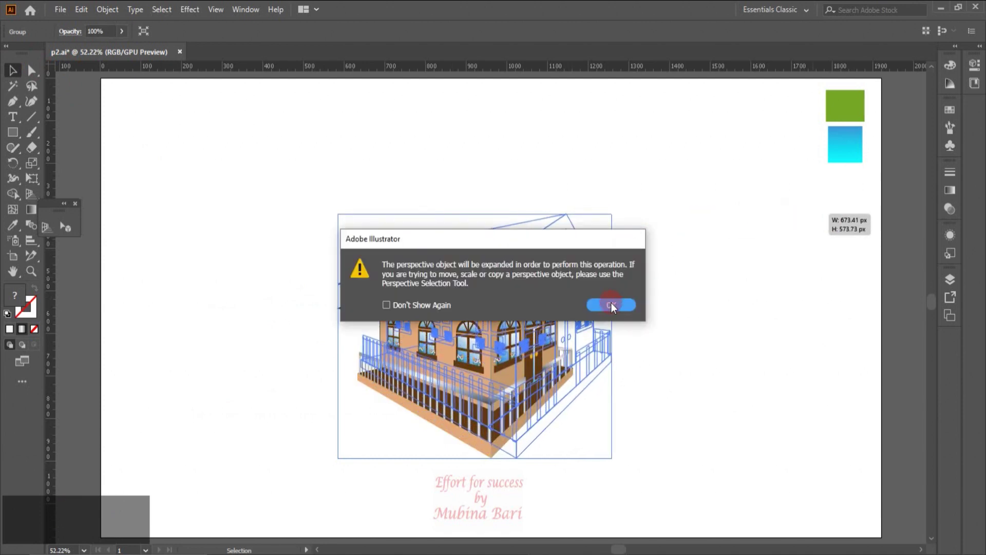
pyautogui.click(611, 311)
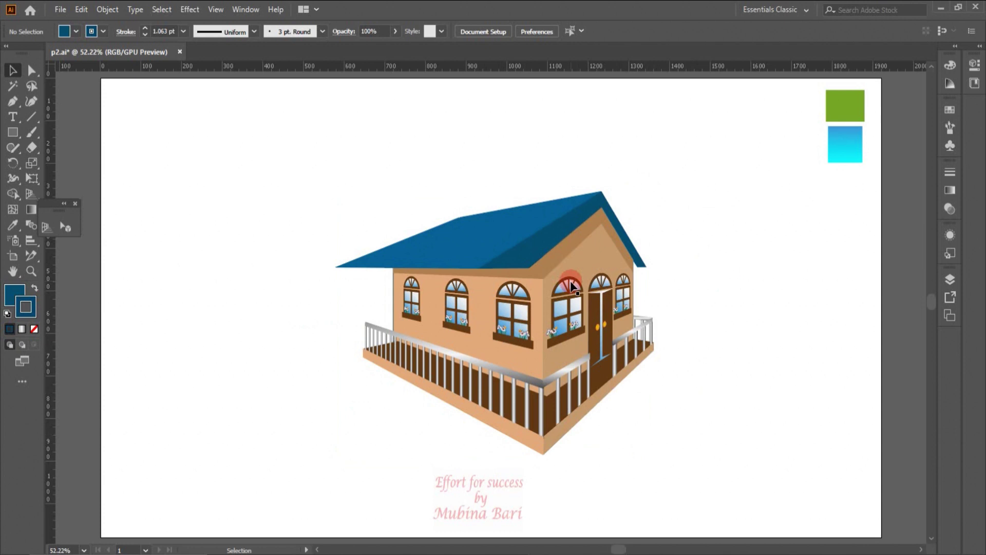
# Step: Draw a wide green ground rectangle across the lower artboard and send it behind the house
pyautogui.click(17, 138)
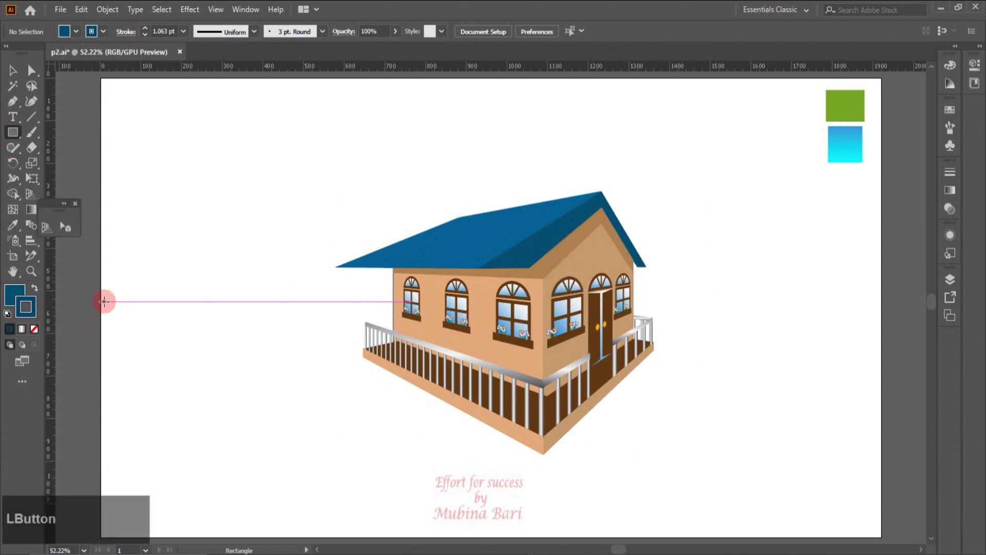
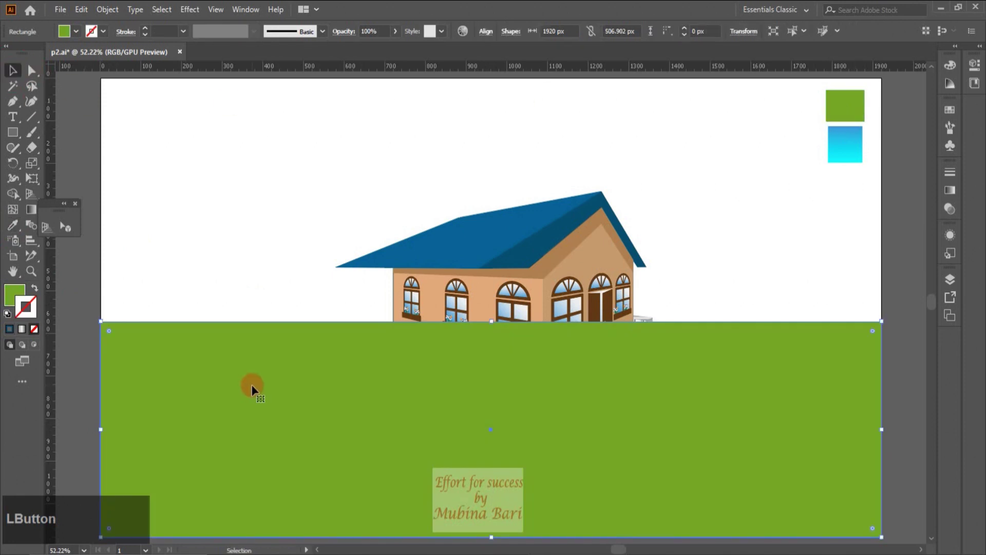
pyautogui.rightClick(255, 389)
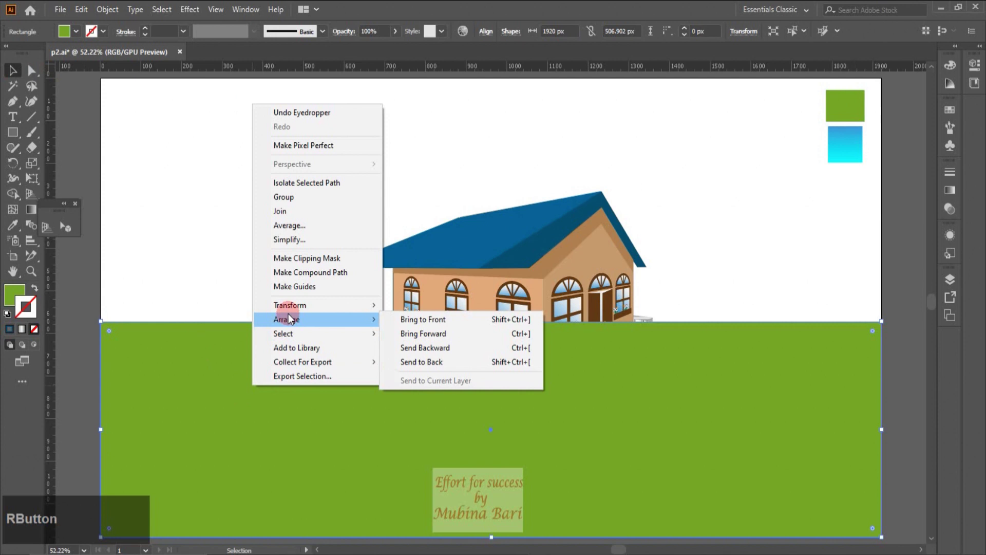
pyautogui.click(426, 366)
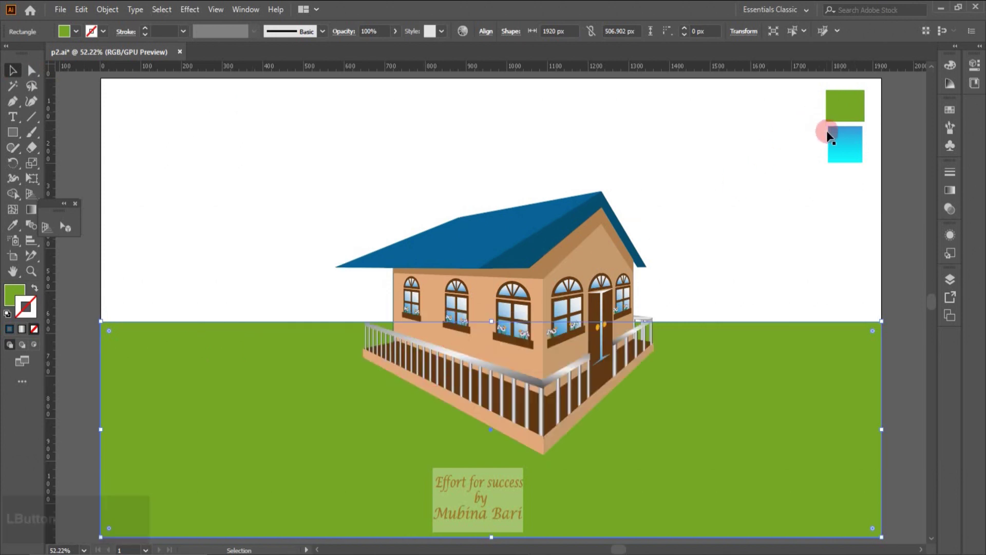
# Step: Delete the green swatch square now that the ground uses its colour
pyautogui.click(841, 152)
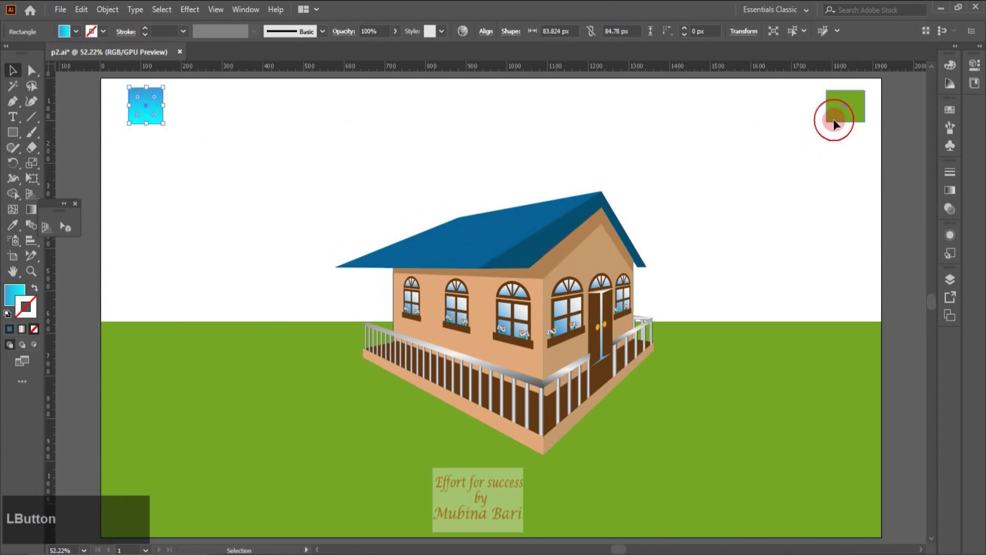
pyautogui.press('Delete')
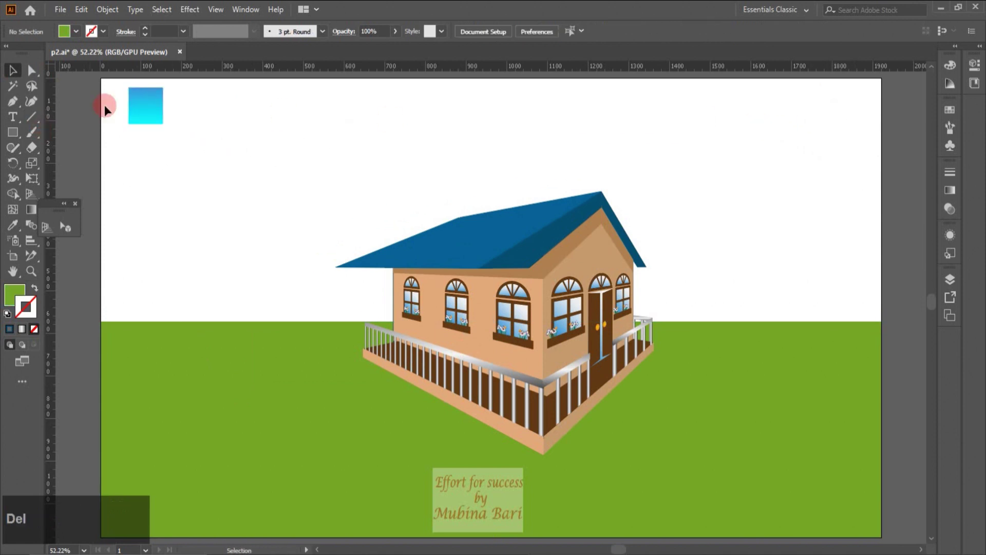
# Step: Scale the blue gradient square to fill the artboard and send it to the back as the sky
pyautogui.click(160, 111)
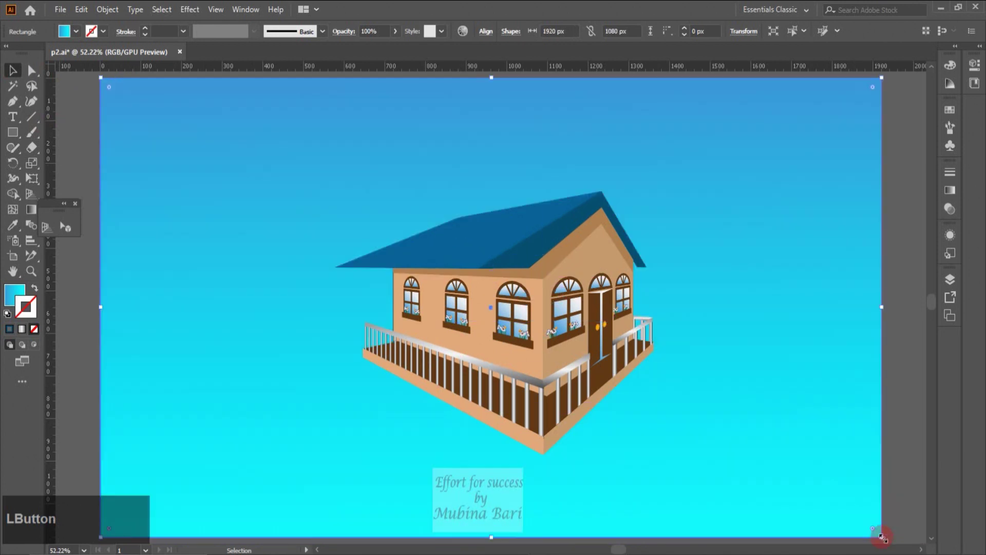
pyautogui.rightClick(764, 437)
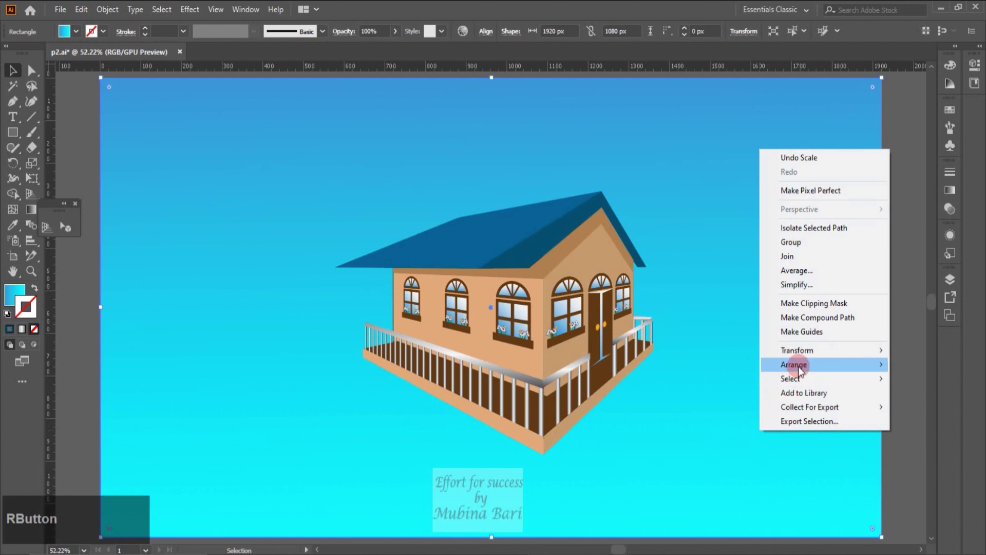
pyautogui.click(653, 412)
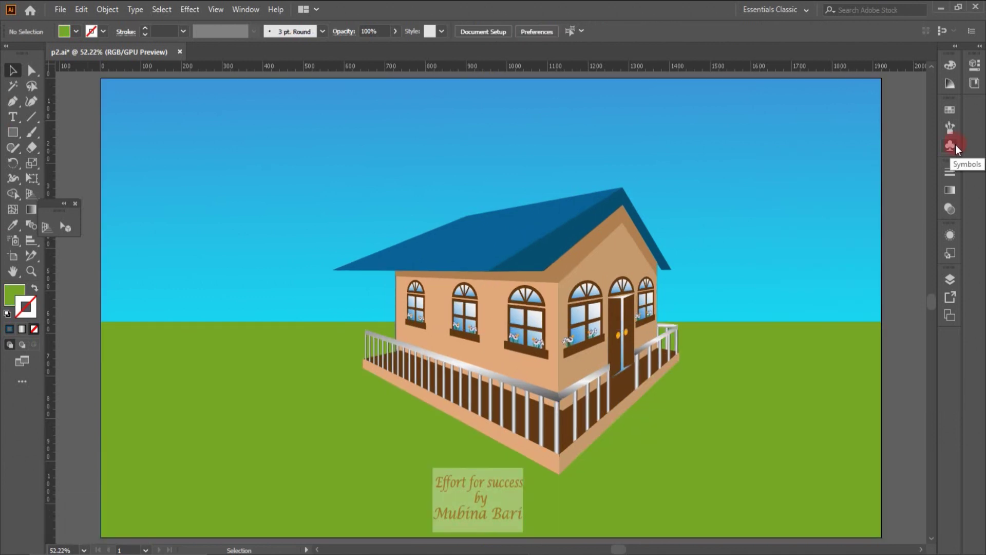
# Step: Place Grass 4 symbols on the horizon and repeat copies into a row on both sides of the house
pyautogui.click(955, 149)
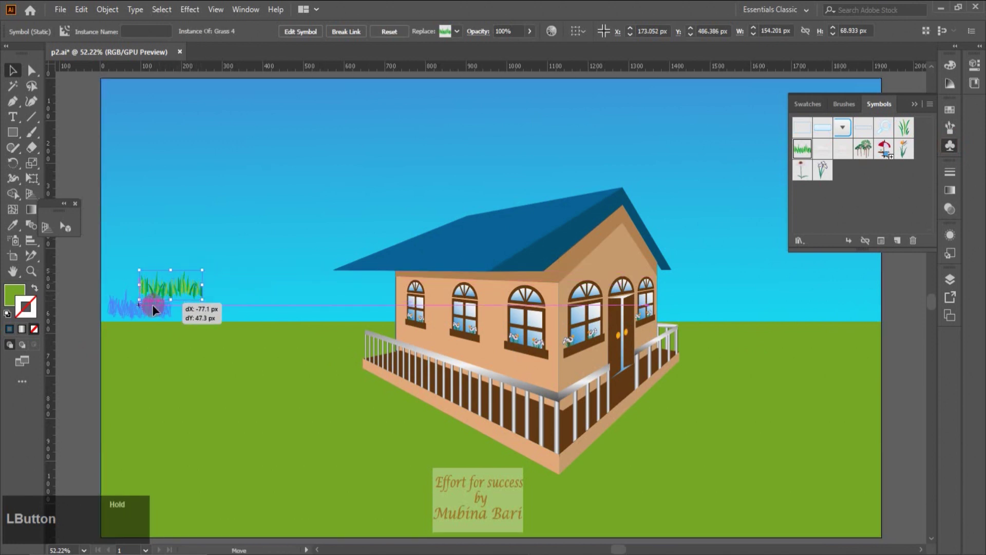
pyautogui.press('z')
pyautogui.press('ctrl+d')
pyautogui.write('ddd')
pyautogui.click(390, 333)
pyautogui.click(753, 317)
pyautogui.click(707, 322)
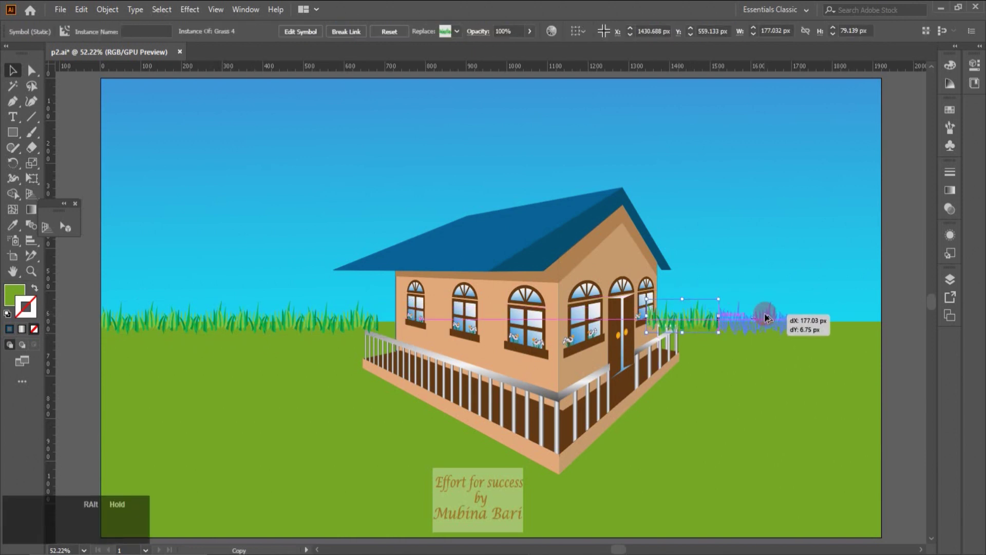
pyautogui.click(775, 324)
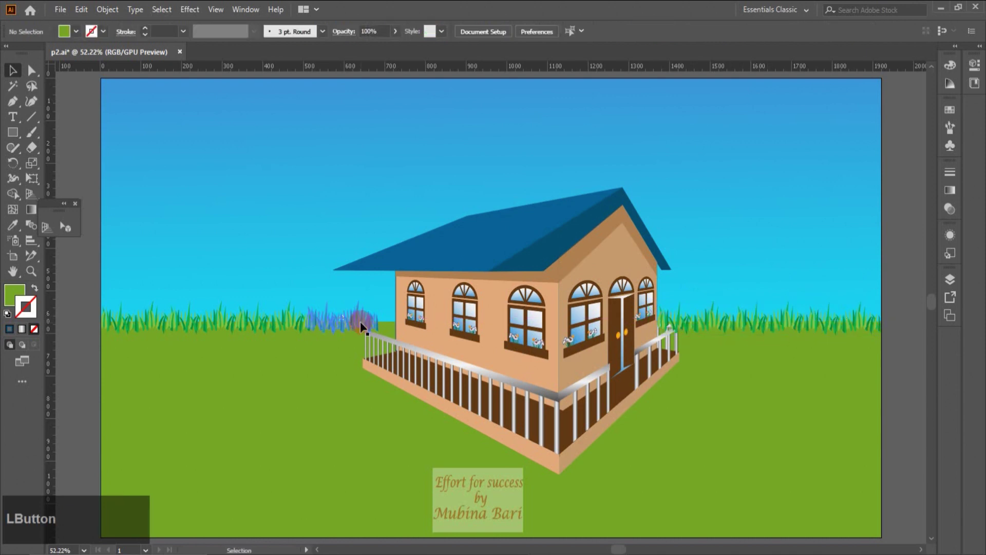
# Step: Add a taller Grass 1 clump at the far left edge of the artboard
pyautogui.rightClick(395, 393)
pyautogui.click(751, 386)
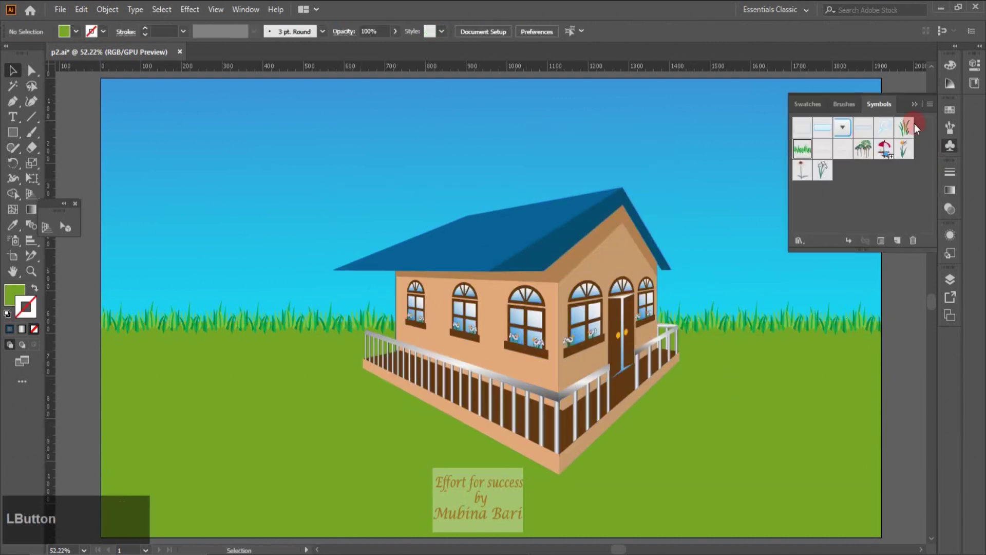
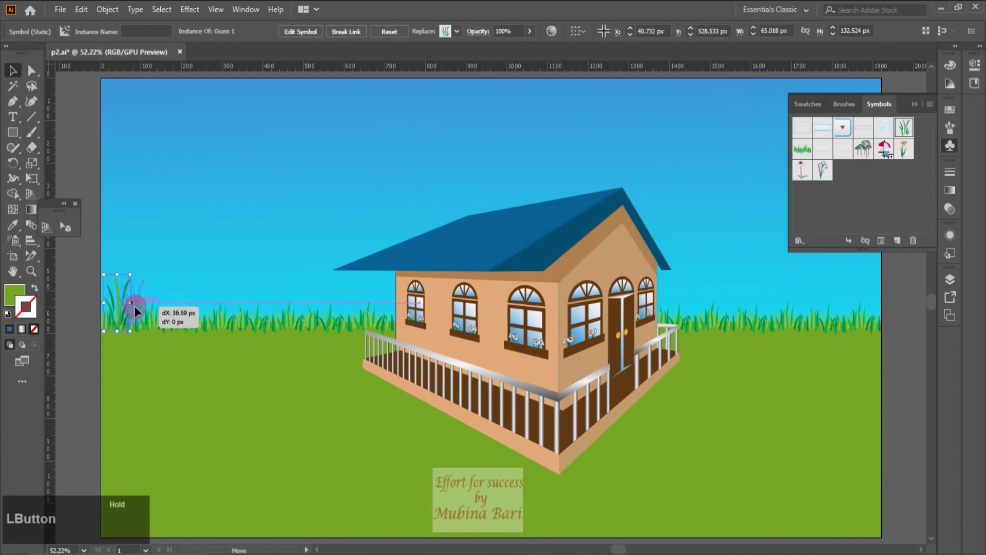
pyautogui.click(95, 327)
pyautogui.click(956, 152)
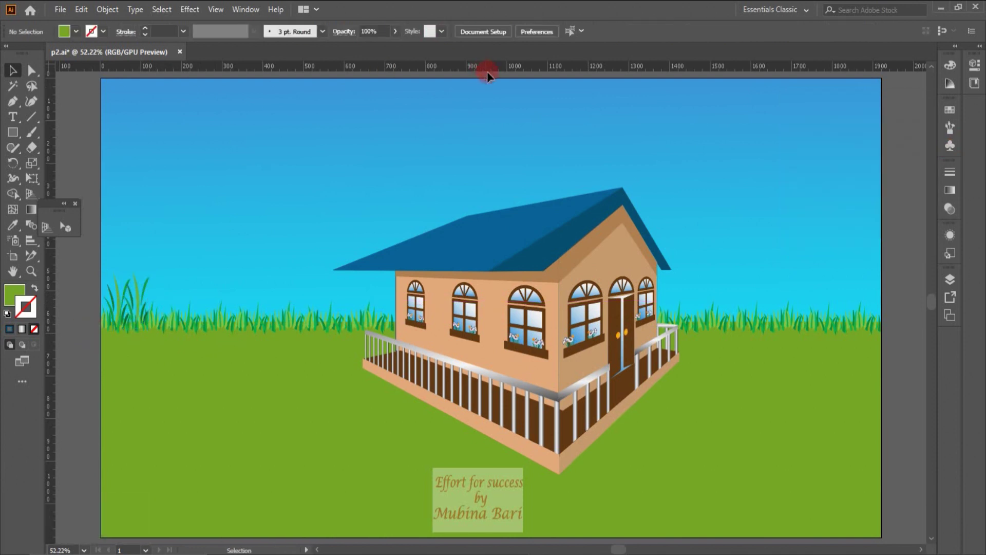
# Step: Place a horizontal guide and draw the grey path shape with the Pen from the left edge down to the bottom
pyautogui.click(502, 75)
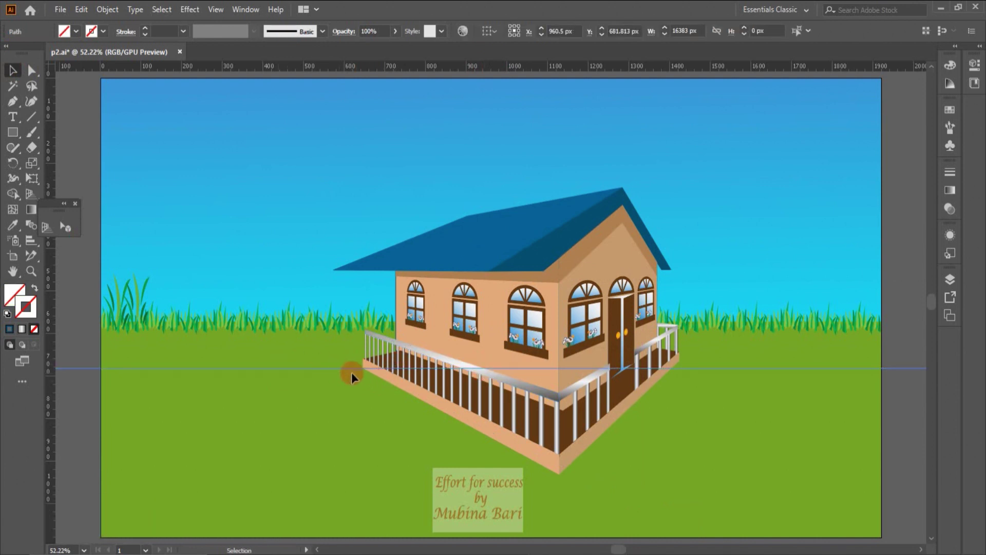
pyautogui.click(20, 104)
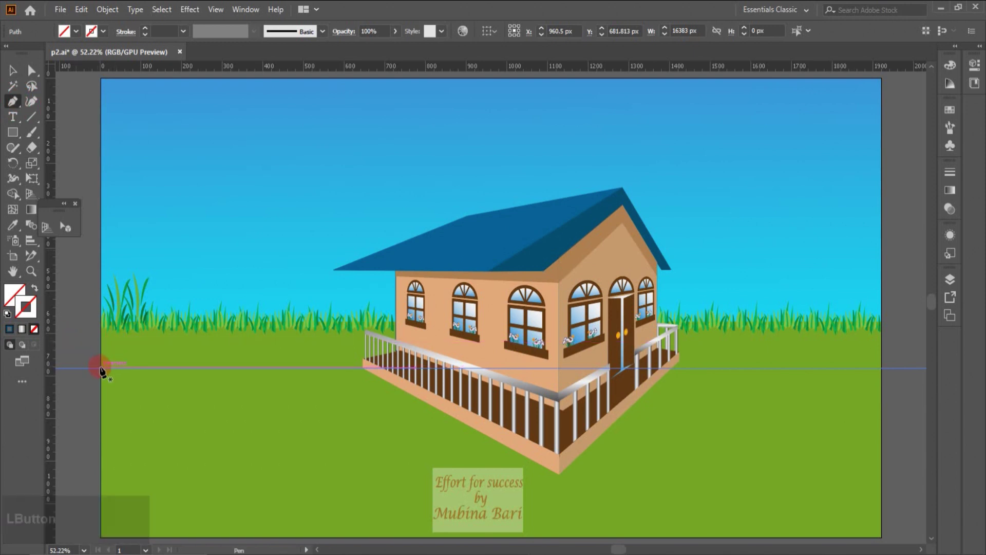
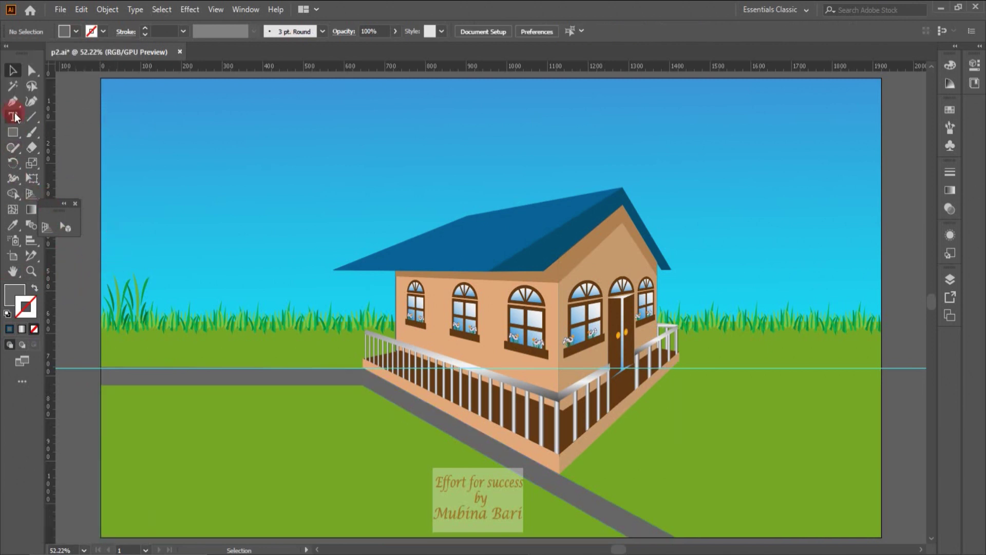
pyautogui.click(10, 110)
pyautogui.click(100, 389)
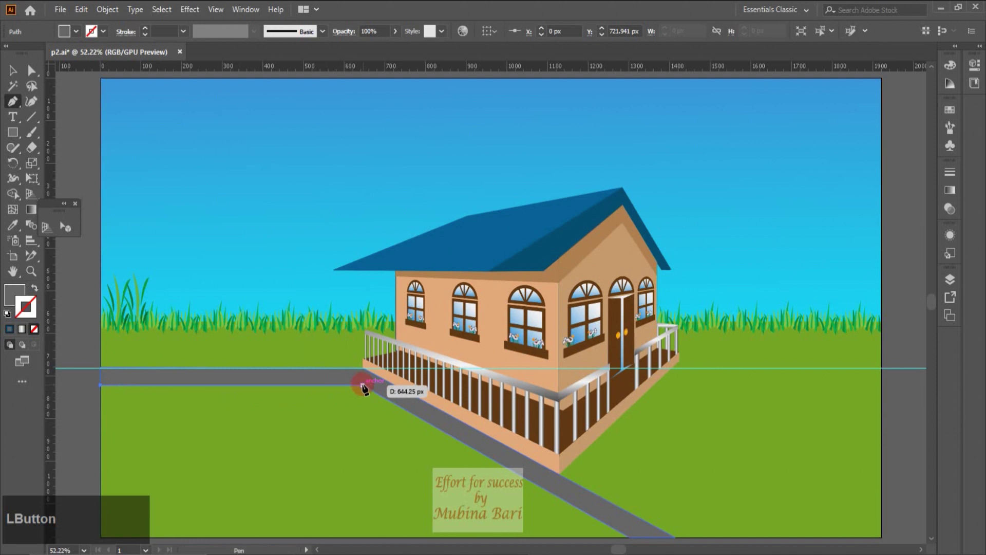